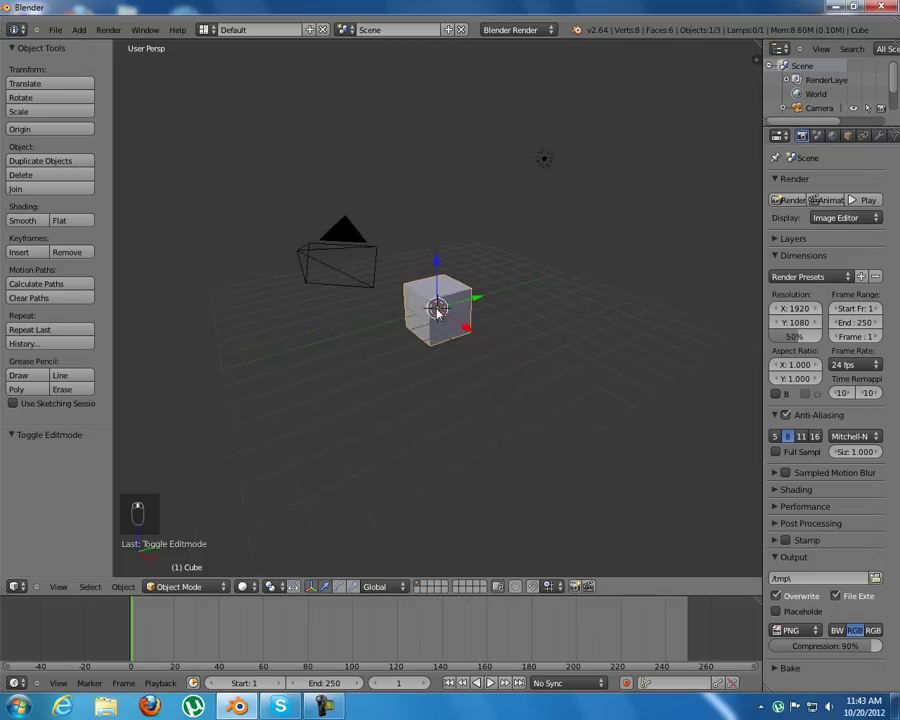
# Step: Scale the cube to Y 1.85 and Z 2 for a 2 × 3.7 × 4 box, viewed in orthographic
pyautogui.moveTo(451, 308); pyautogui.dragTo(398, 307)
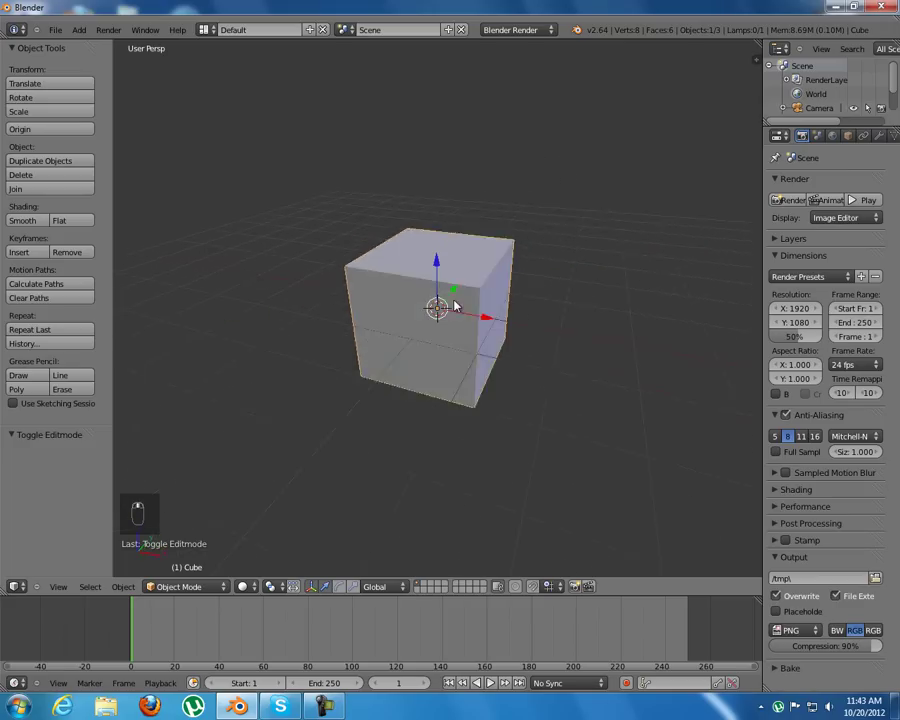
pyautogui.press('n')
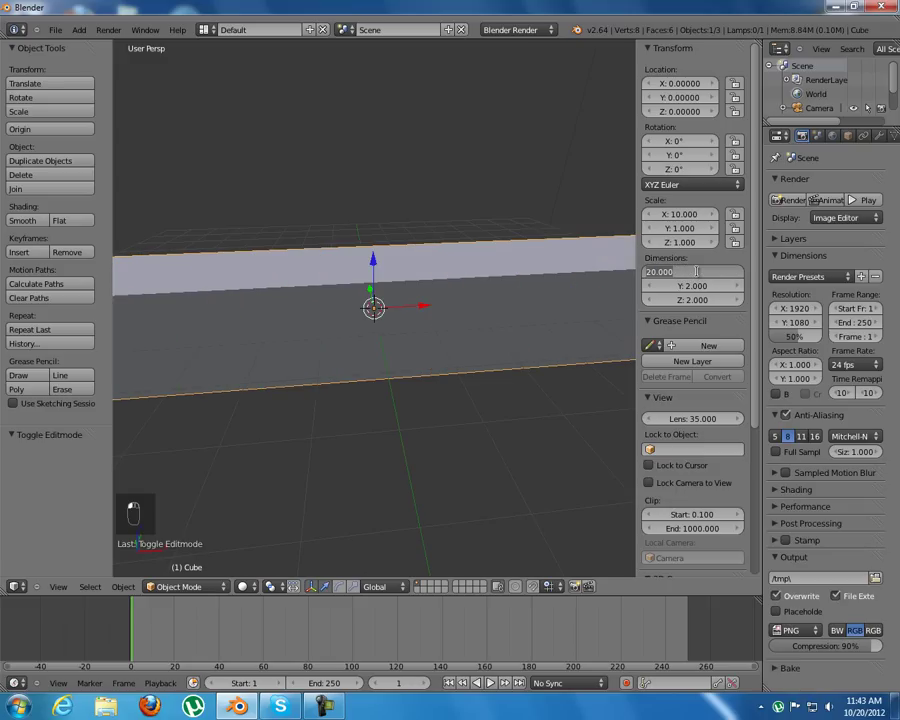
pyautogui.middleClick(700, 273)
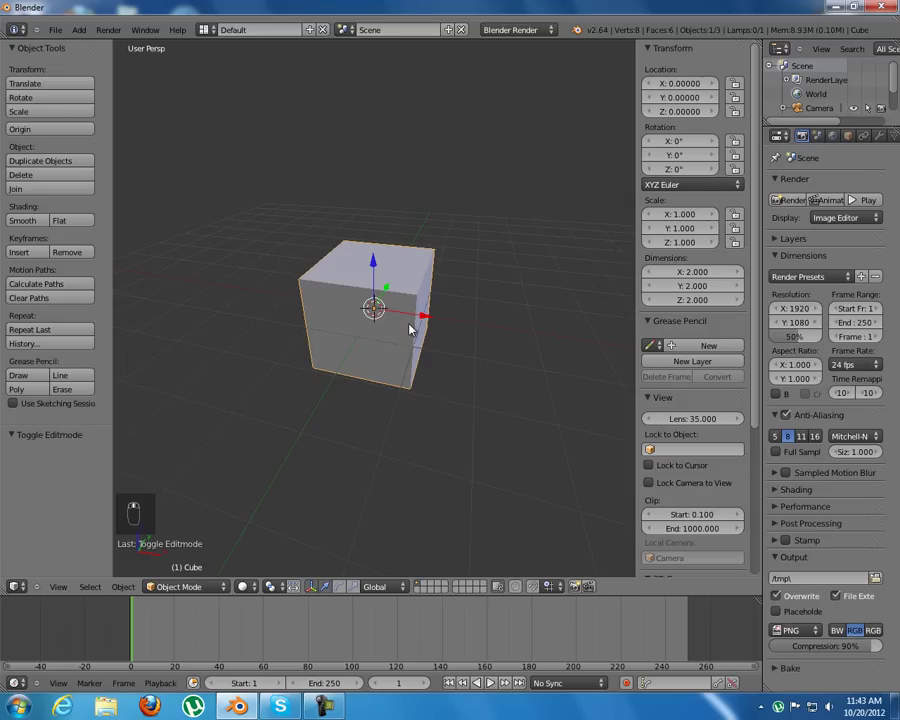
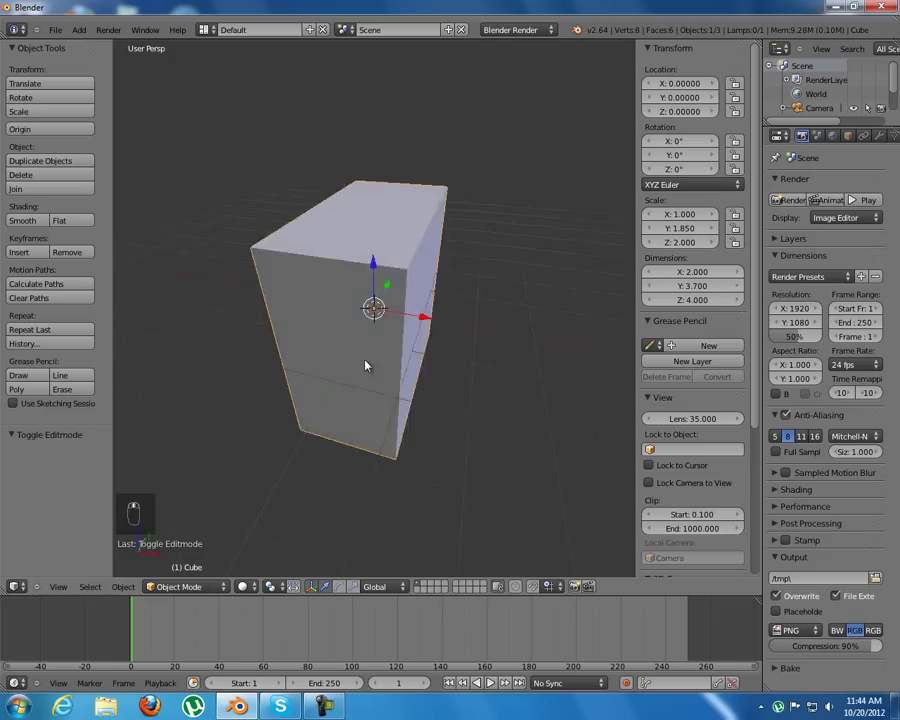
pyautogui.moveTo(383, 354); pyautogui.dragTo(366, 361)
pyautogui.press('KP_5')
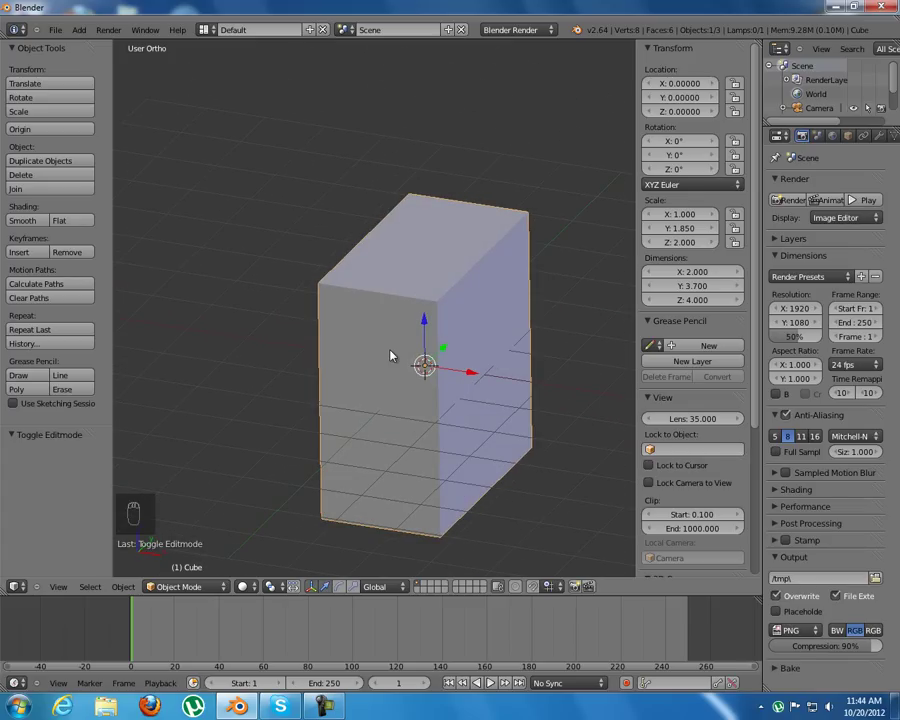
# Step: Delete the box's front face in Edit Mode, leaving it open, and return to Object Mode
pyautogui.press('Tab')
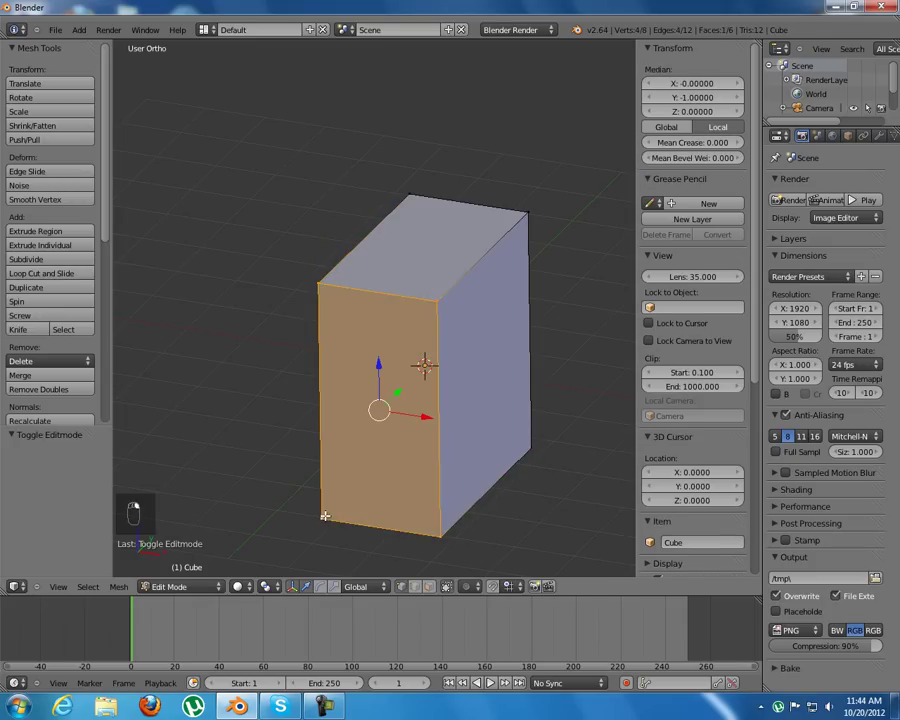
pyautogui.press('x')
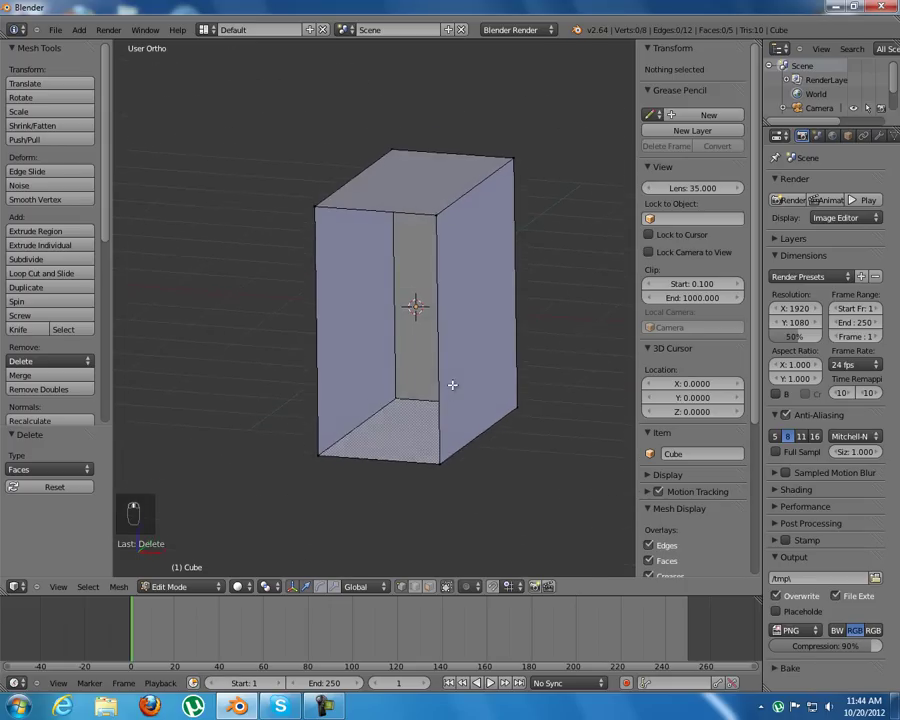
pyautogui.press('Tab')
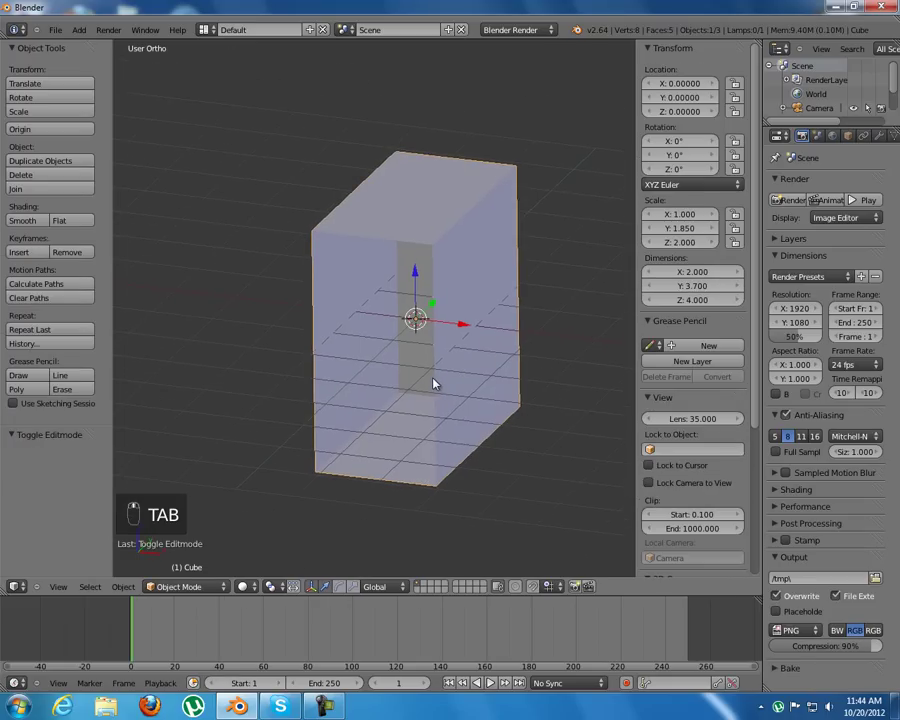
# Step: Add a mesh plane and rotate it 90° about X so it stands upright
pyautogui.press('shift+a')
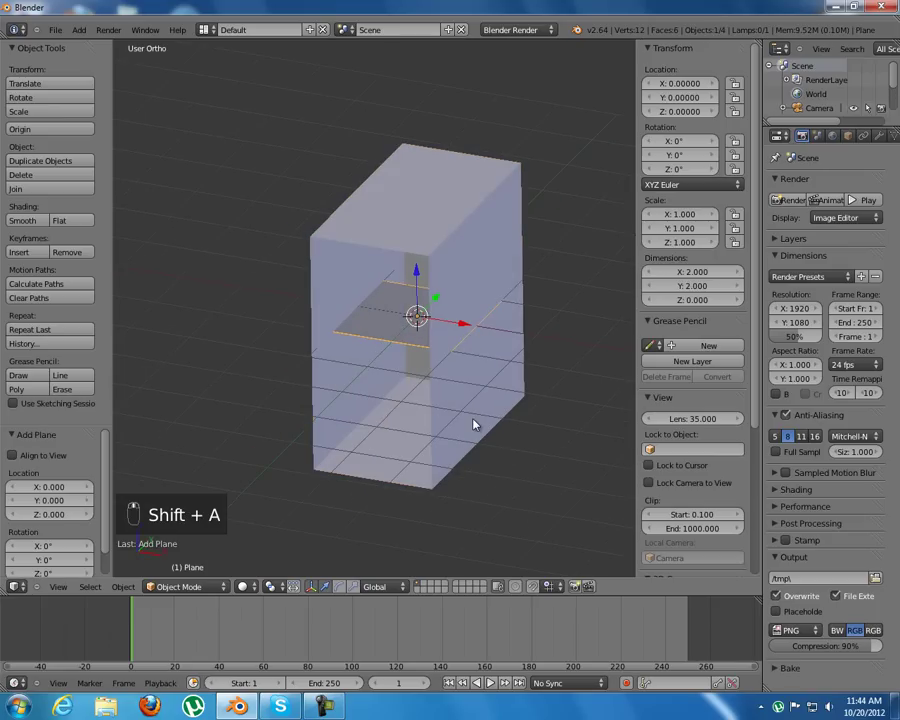
pyautogui.press('e')
pyautogui.press('x')
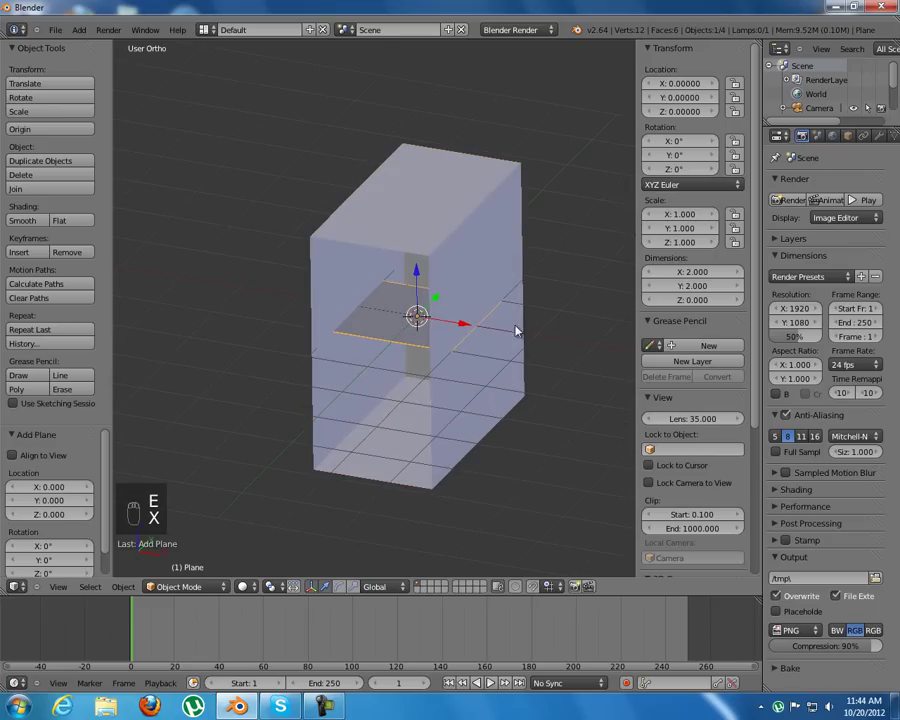
pyautogui.press('r')
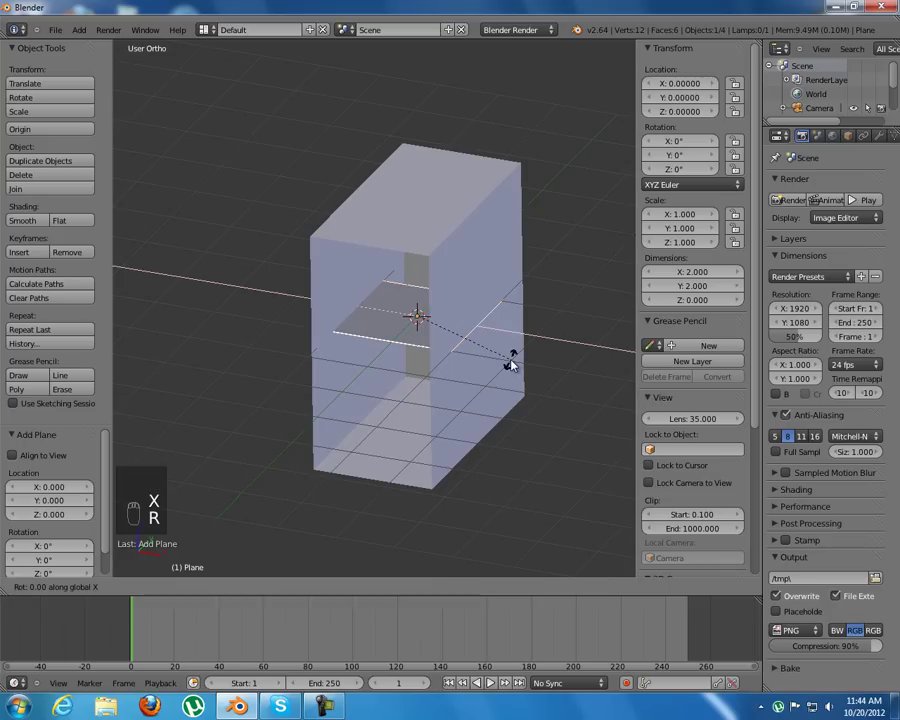
pyautogui.moveTo(475, 374); pyautogui.dragTo(468, 343)
pyautogui.press('r')
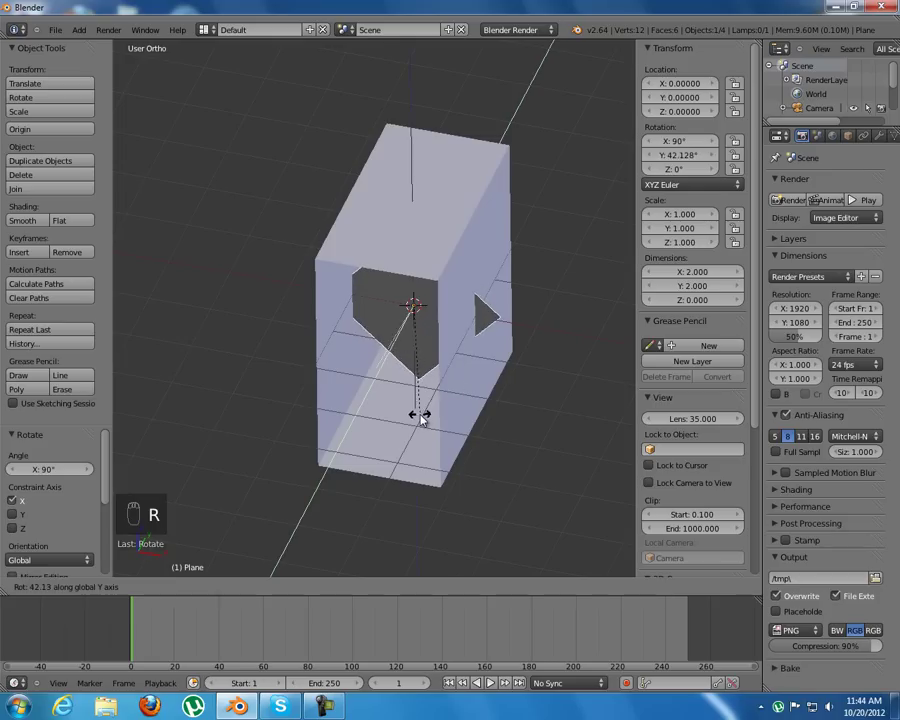
# Step: Move the plane forward along Y in front of the box and rotate it 90° about Z
pyautogui.press('g')
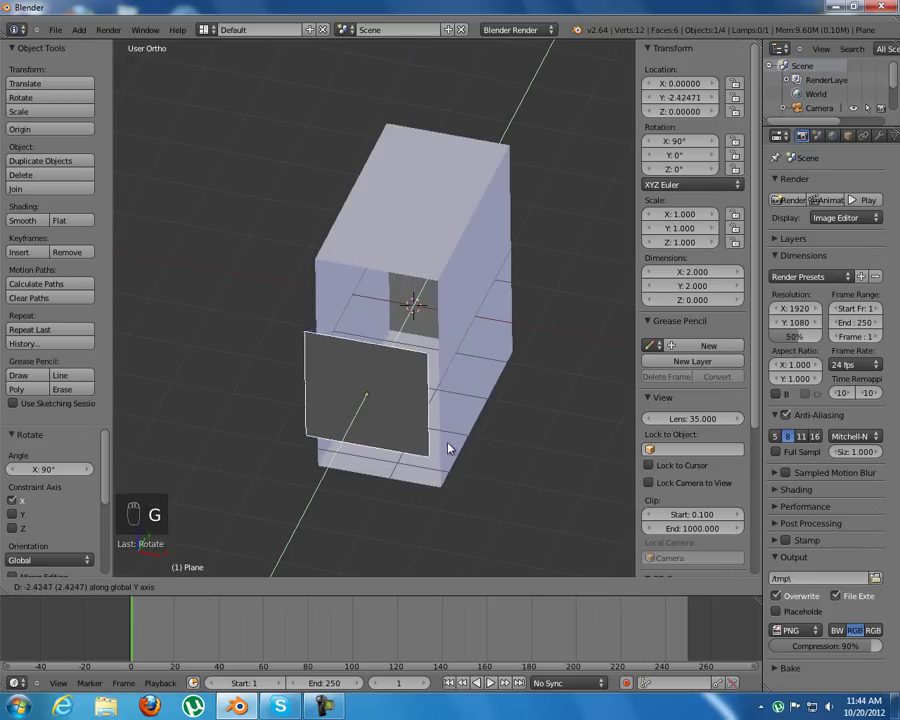
pyautogui.moveTo(392, 399); pyautogui.dragTo(485, 398)
pyautogui.press('r')
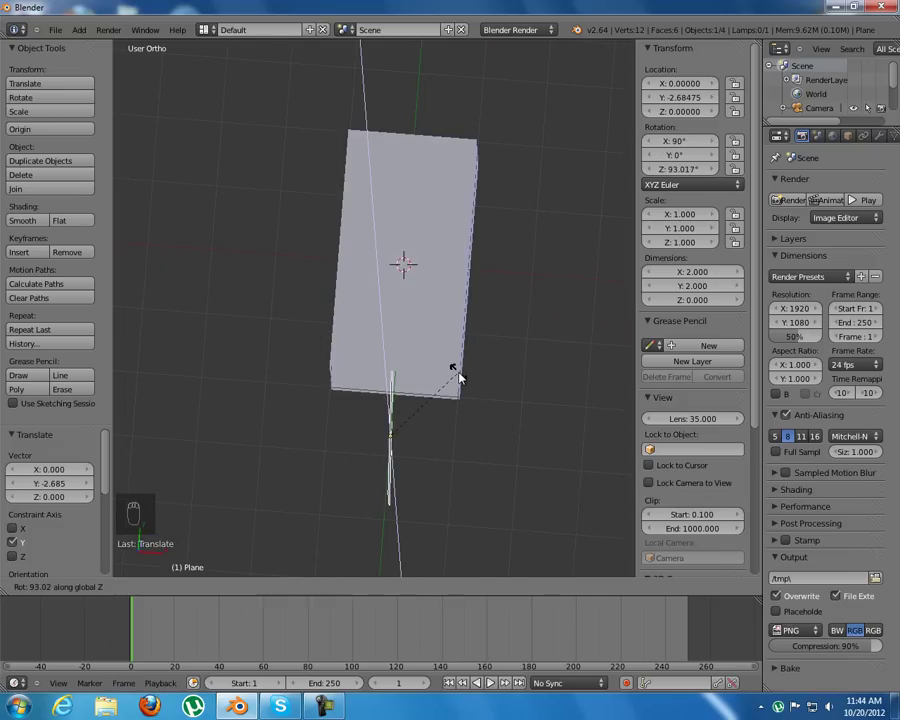
pyautogui.click(406, 455)
pyautogui.moveTo(377, 355); pyautogui.dragTo(388, 370)
# Step: Shift the plane about 1 unit along X and raise it about 1 unit along Z
pyautogui.press('KP_1')
pyautogui.press('g')
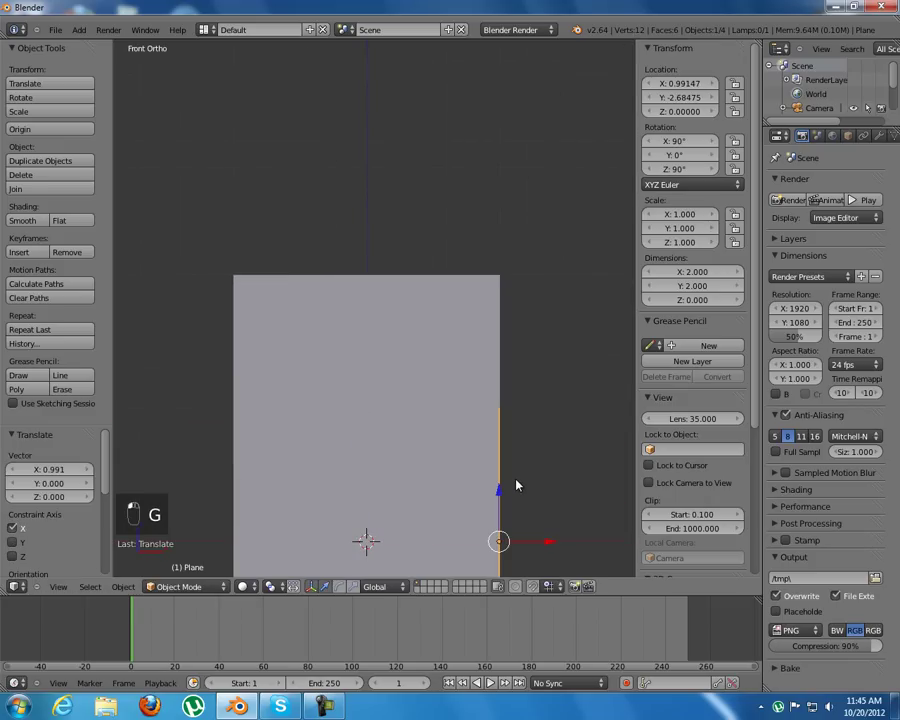
pyautogui.press('g')
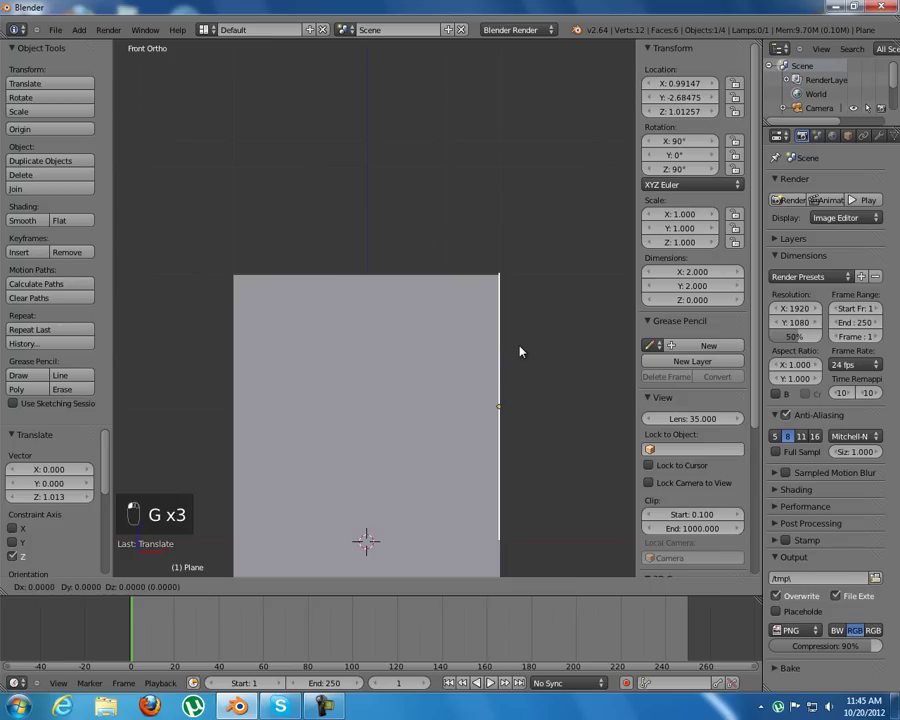
pyautogui.press('g')
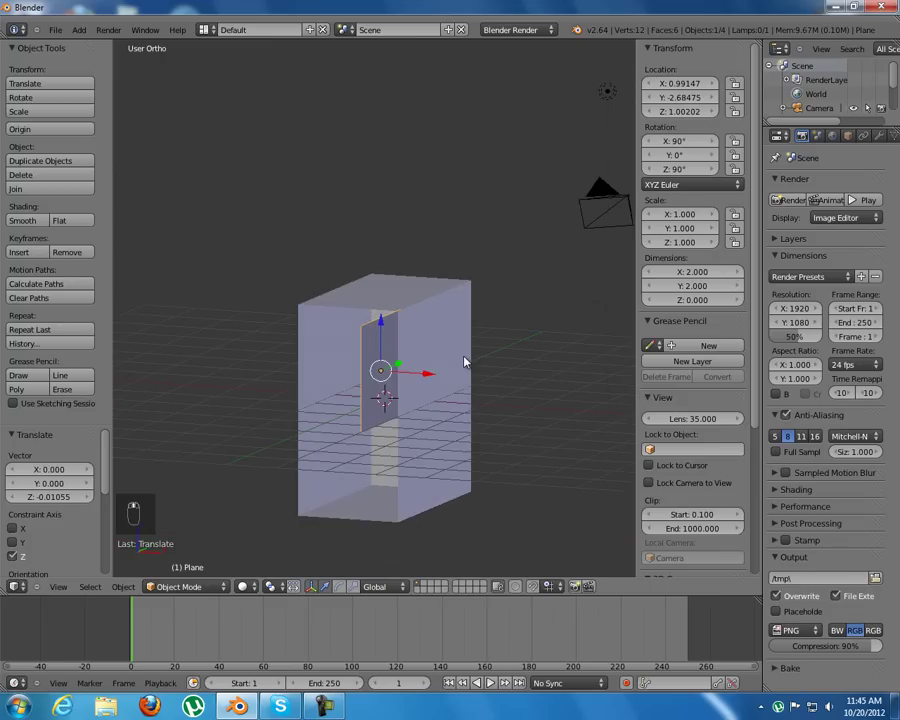
# Step: View from the right, zoom in, and enter Edit Mode with all vertices deselected
pyautogui.press('KP_3')
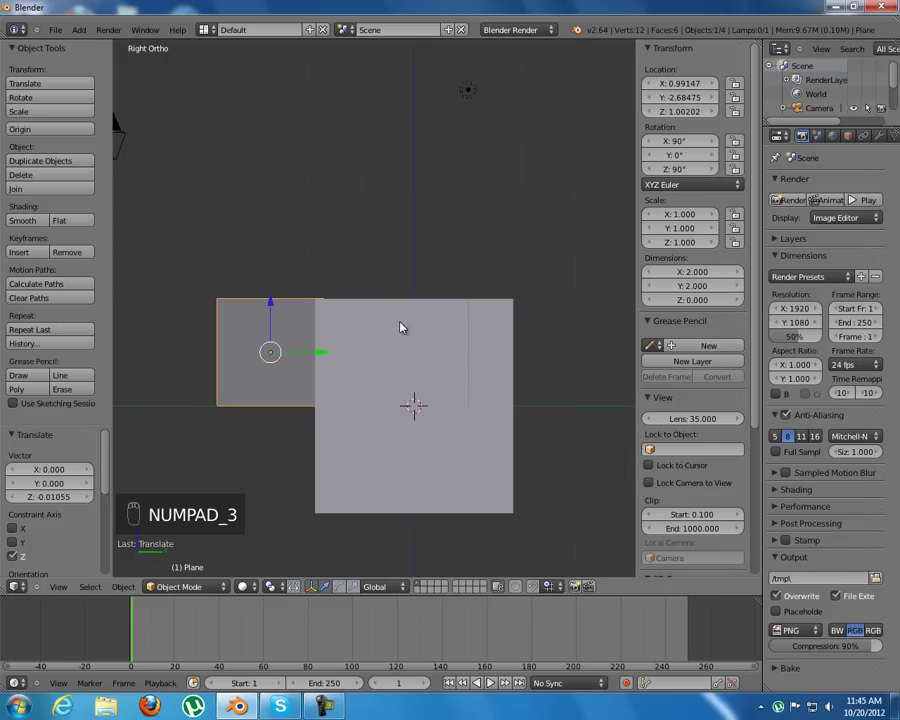
pyautogui.press('z')
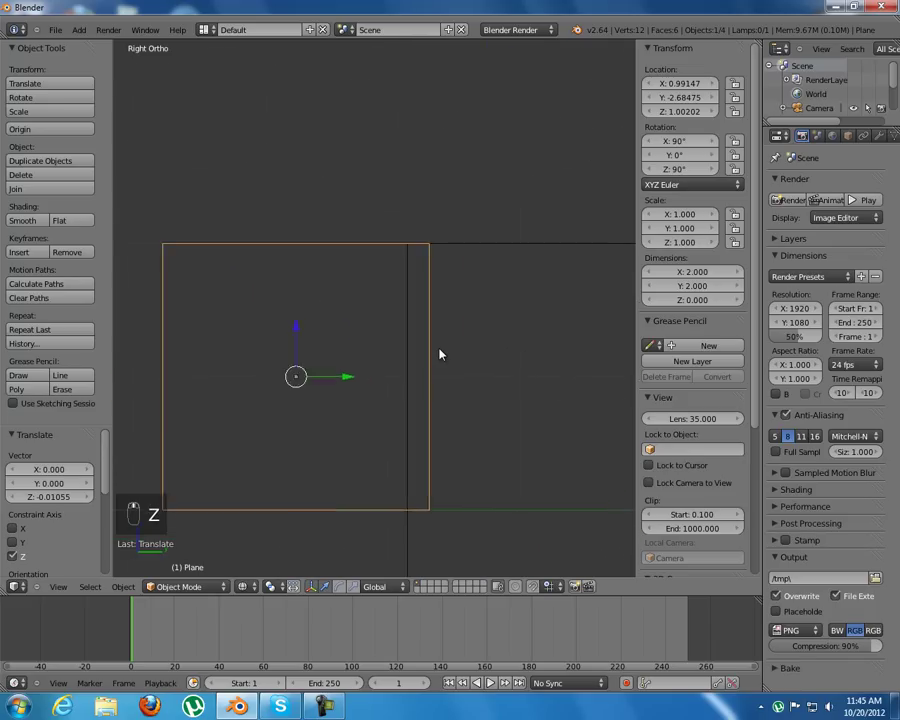
pyautogui.press('Tab')
pyautogui.press('a')
pyautogui.press('b')
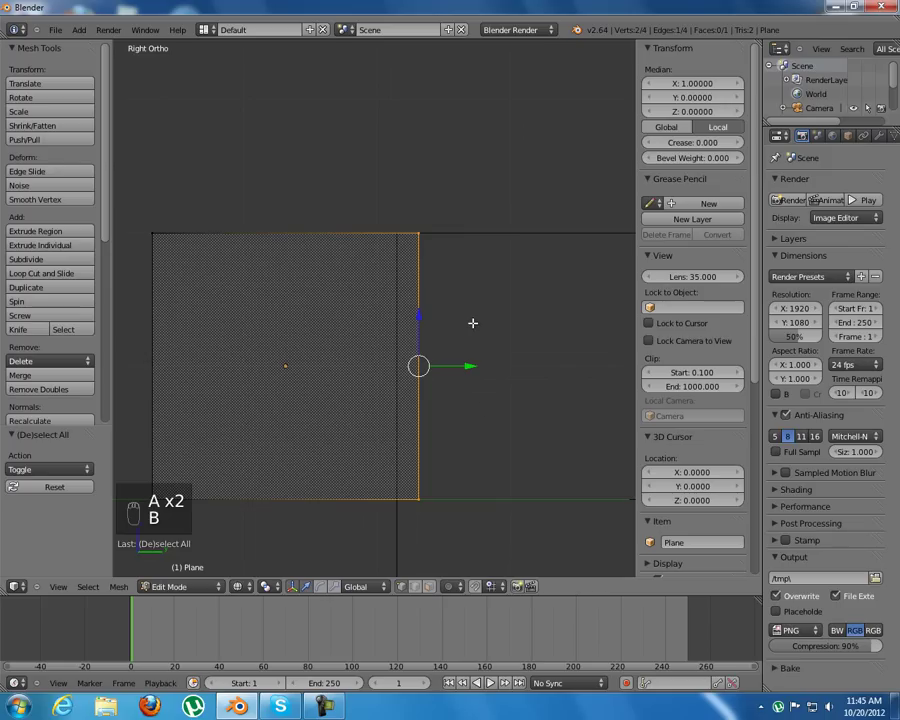
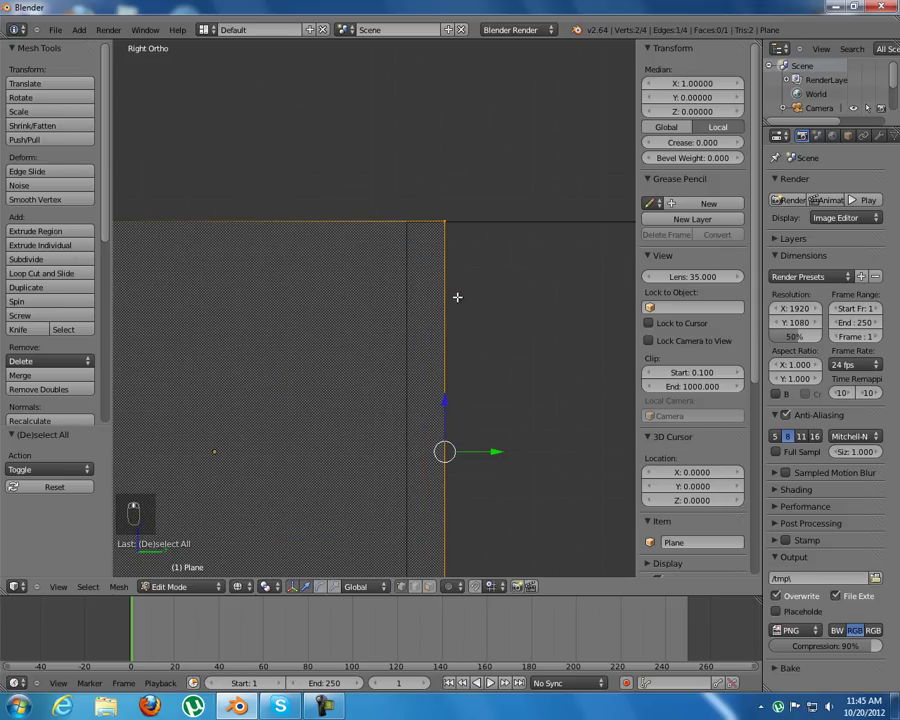
# Step: With snapping on, slide the plane's side edge 0.165 inward so it is 1.835 wide
pyautogui.press('ctrl+shift+Tab')
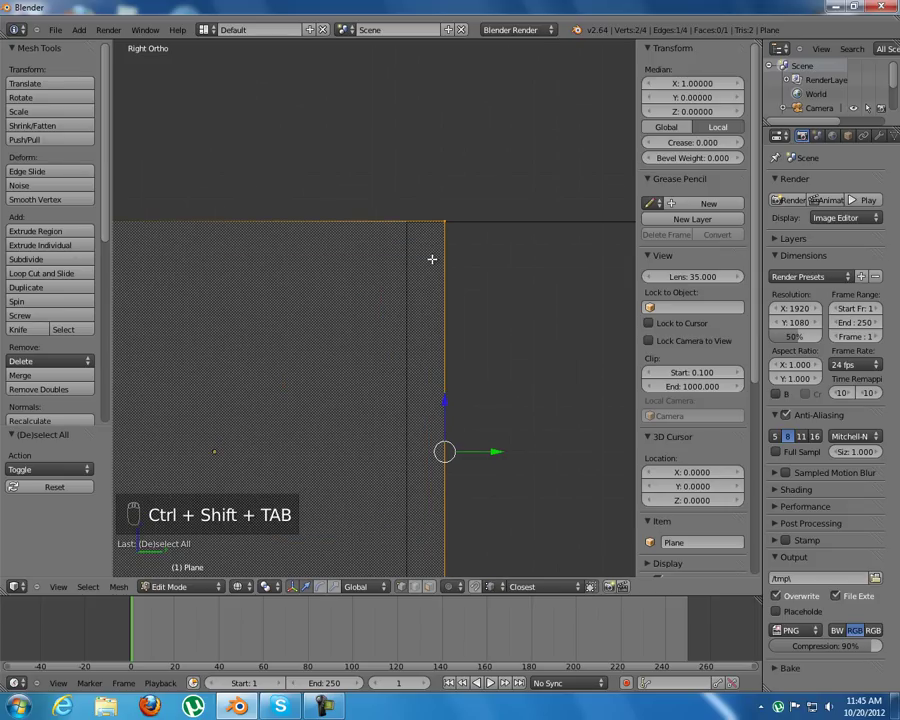
pyautogui.press('g')
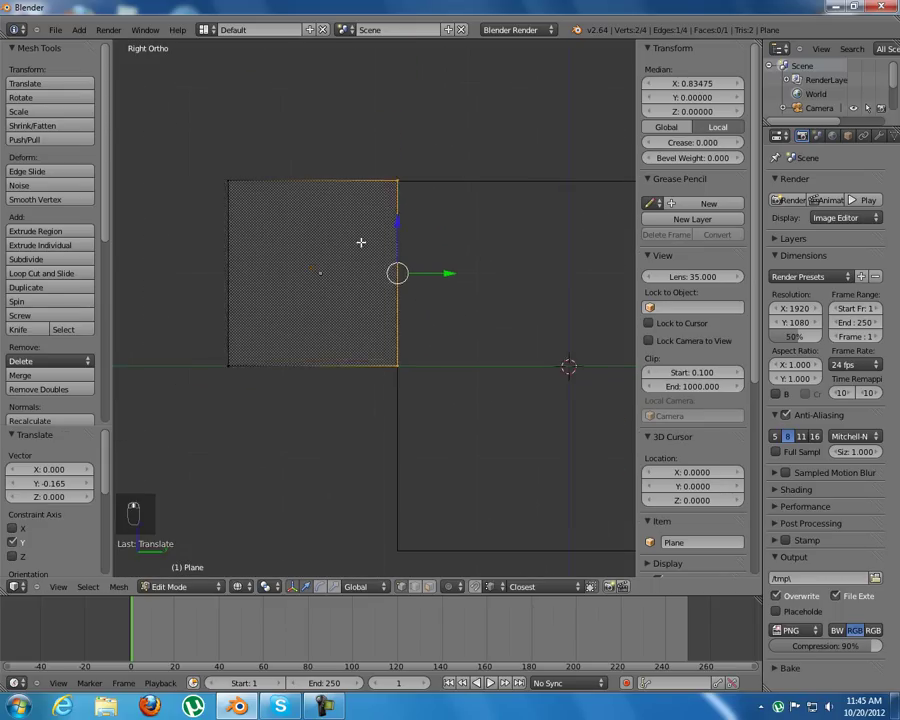
pyautogui.press('a')
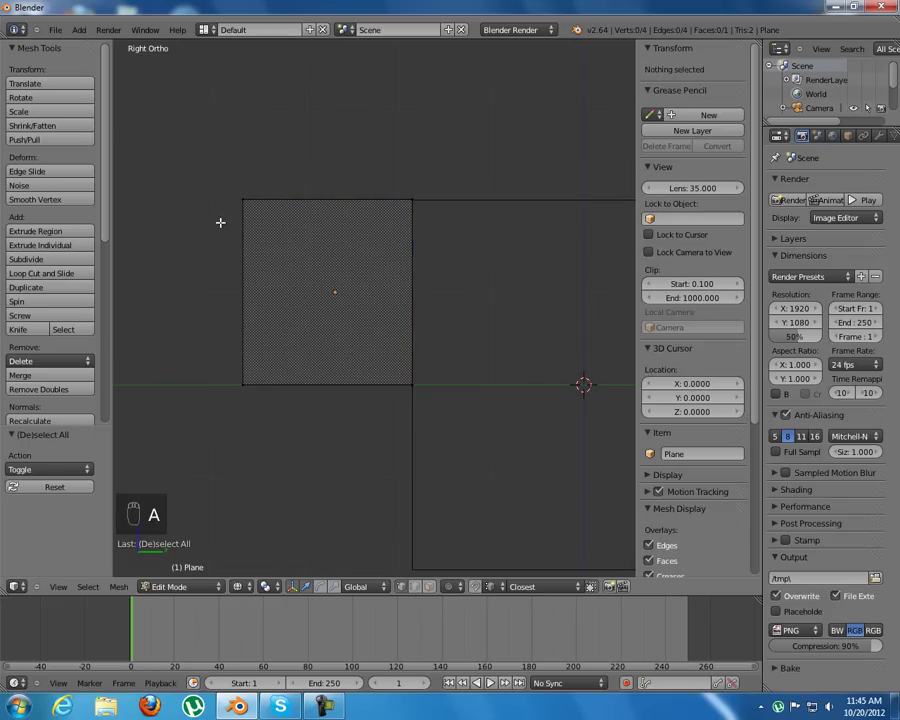
# Step: Set the plane's X dimension to 0.3 and move the strip about 0.7 along Y toward the box
pyautogui.press('Tab')
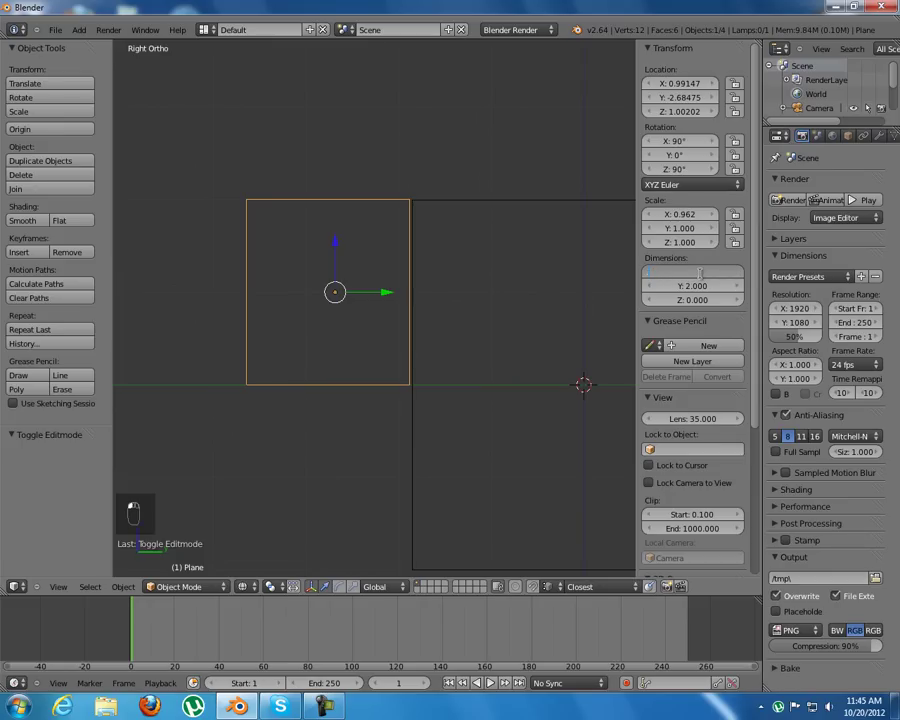
pyautogui.press('Tab')
pyautogui.press('Tab')
pyautogui.press('KP_3')
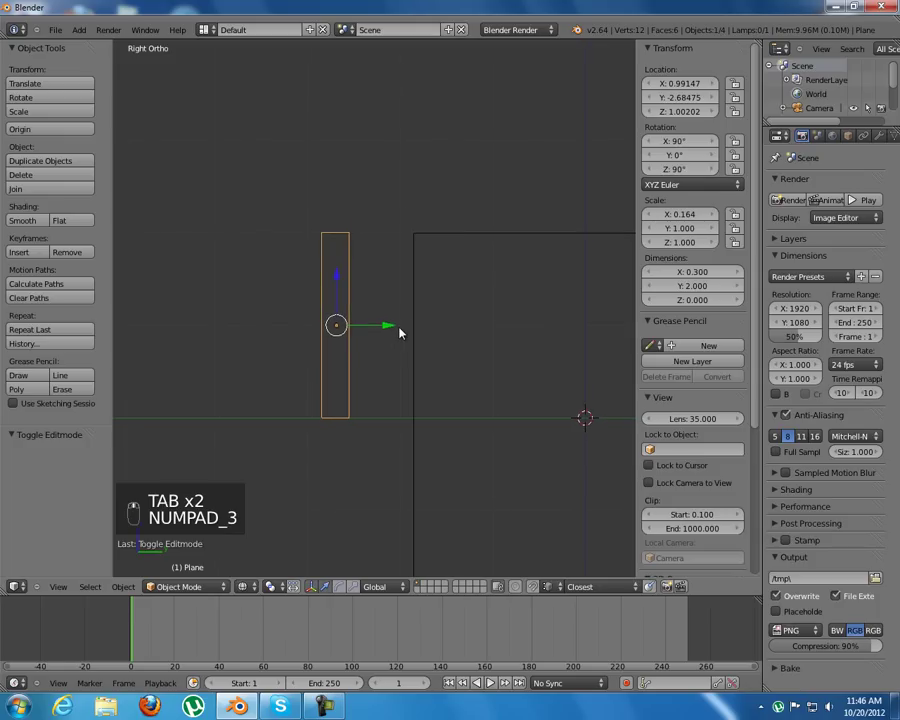
pyautogui.press('g')
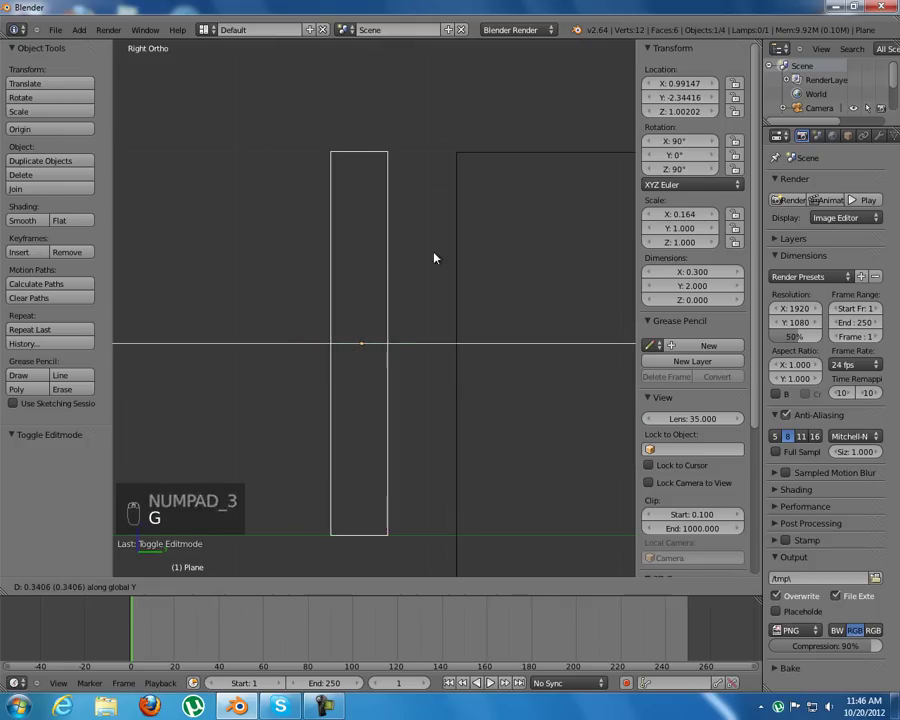
pyautogui.press('KP_7')
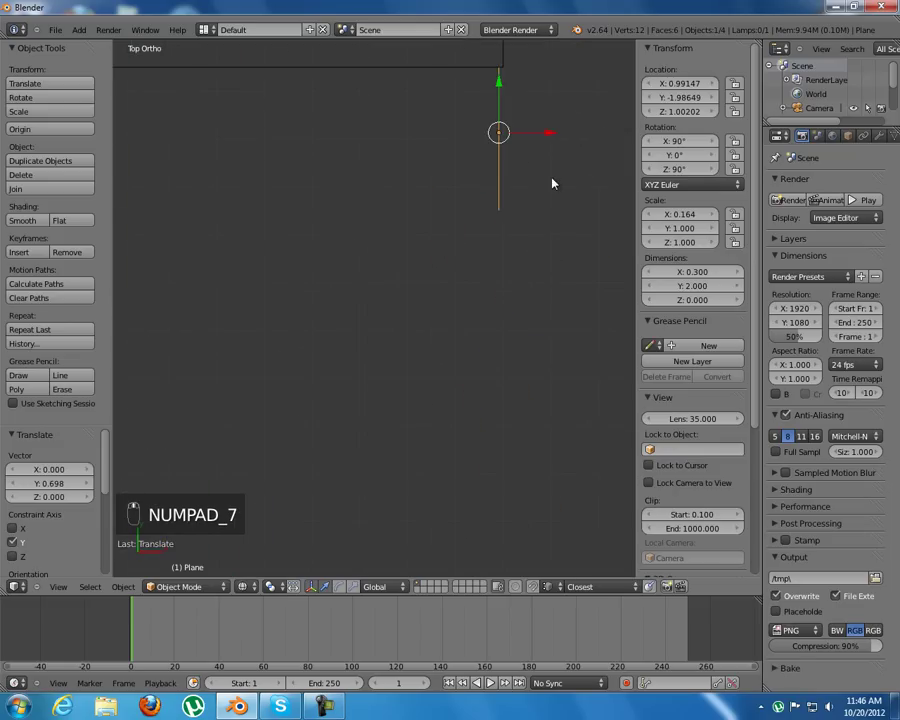
# Step: Move the strip along X to 1.0, flush with the box edge, then enter Edit Mode
pyautogui.press('g')
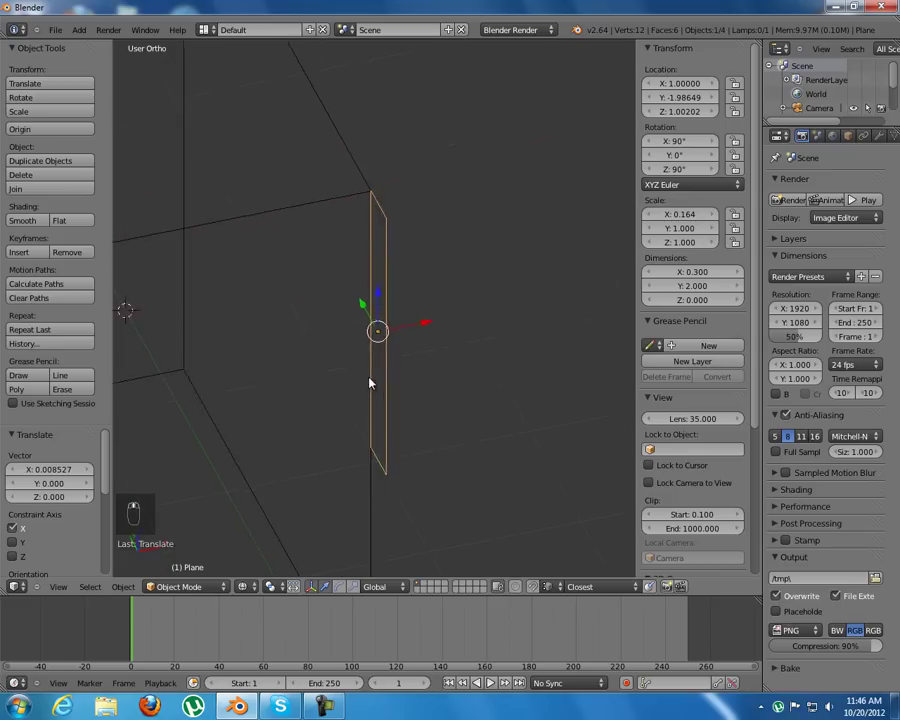
pyautogui.press('KP_1')
pyautogui.press('Tab')
pyautogui.press('a')
pyautogui.press('a')
pyautogui.press('b')
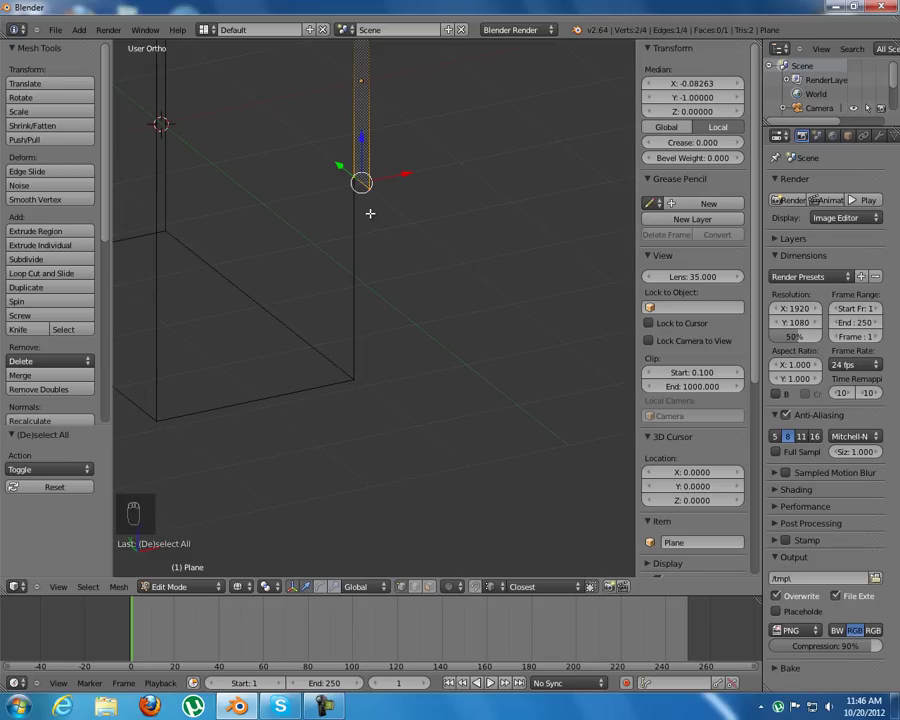
# Step: Push one edge of the strip about 2 units along -Z to lengthen it, then start a loop cut
pyautogui.press('KP_1')
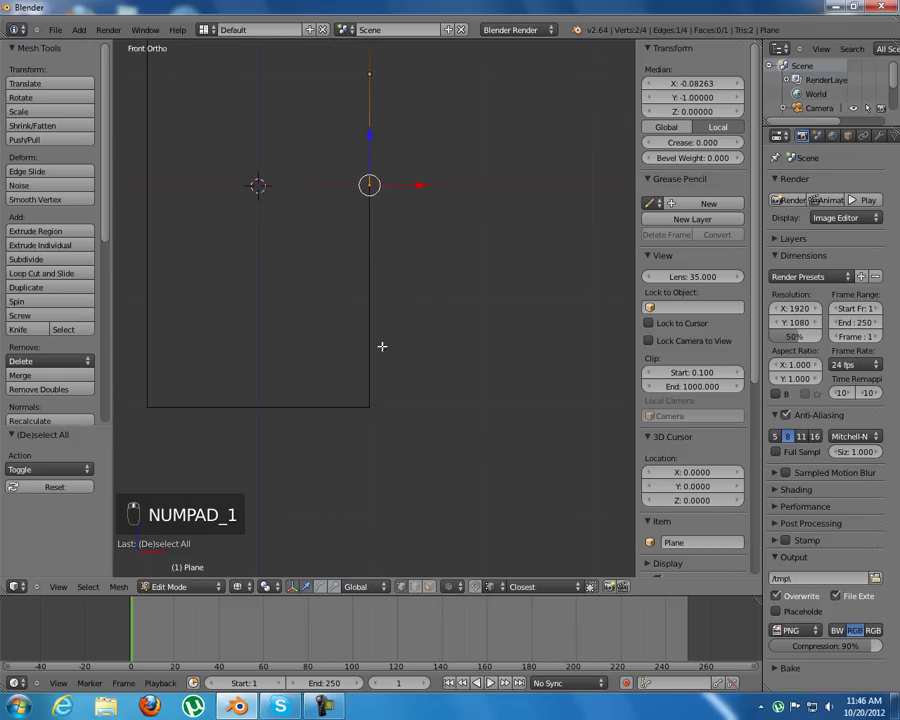
pyautogui.press('g')
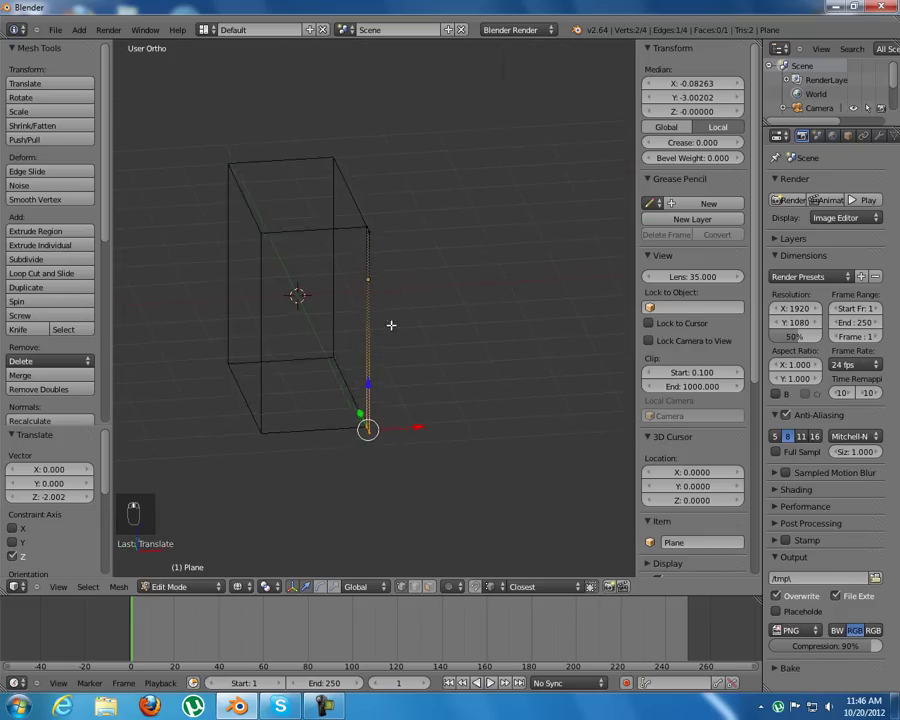
pyautogui.press('KP_7')
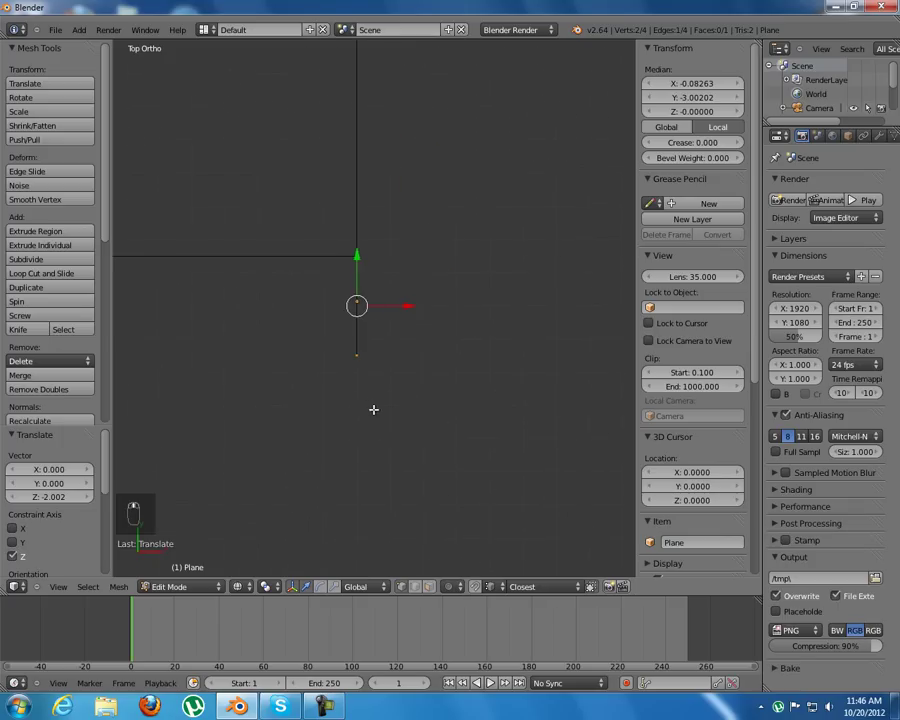
pyautogui.press('a')
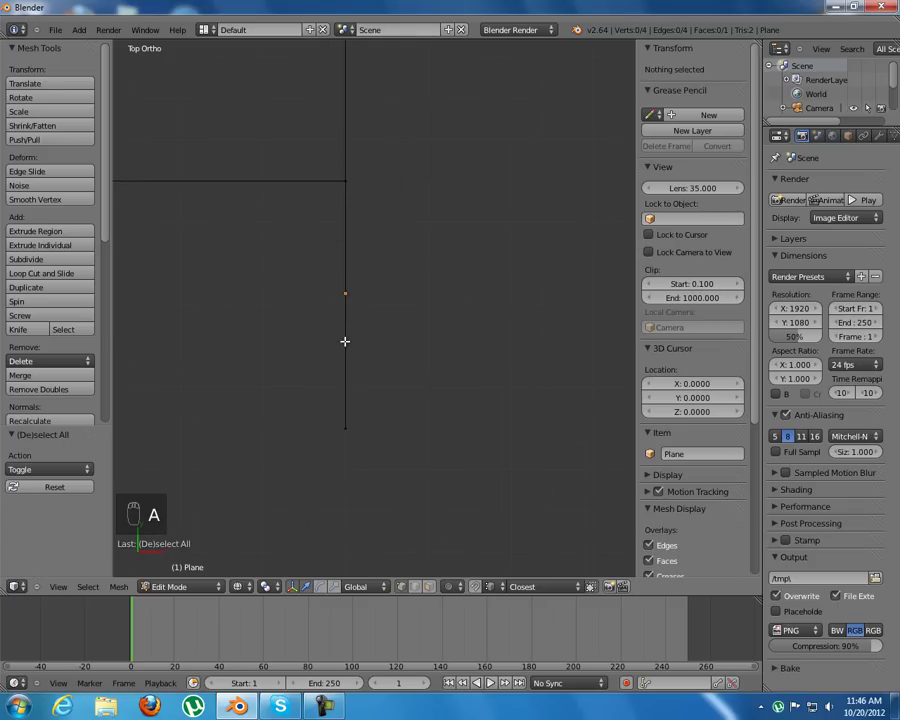
pyautogui.press('KP_3')
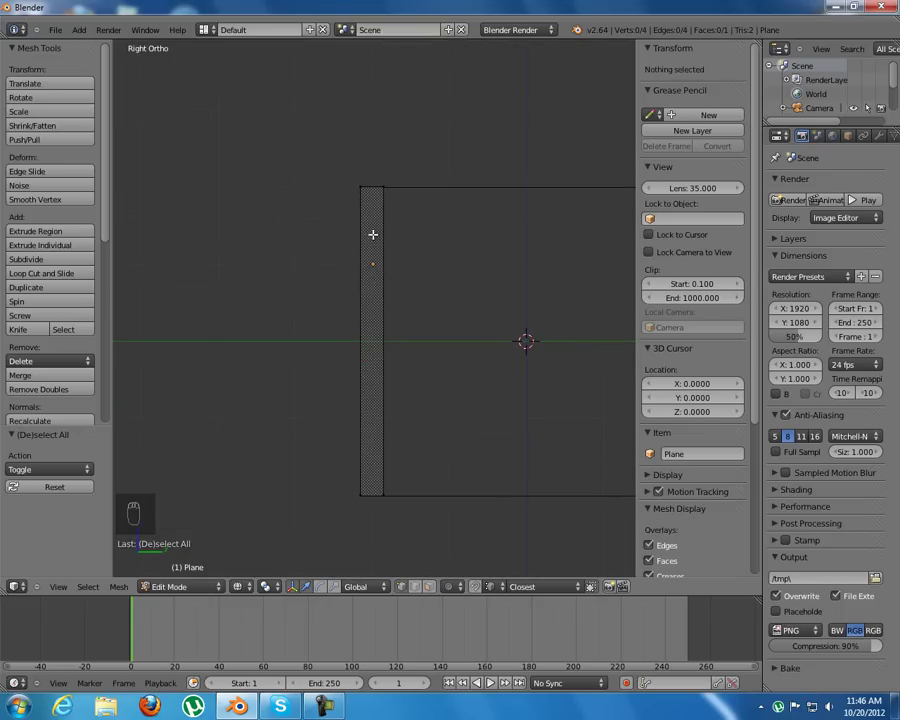
pyautogui.press('ctrl+r')
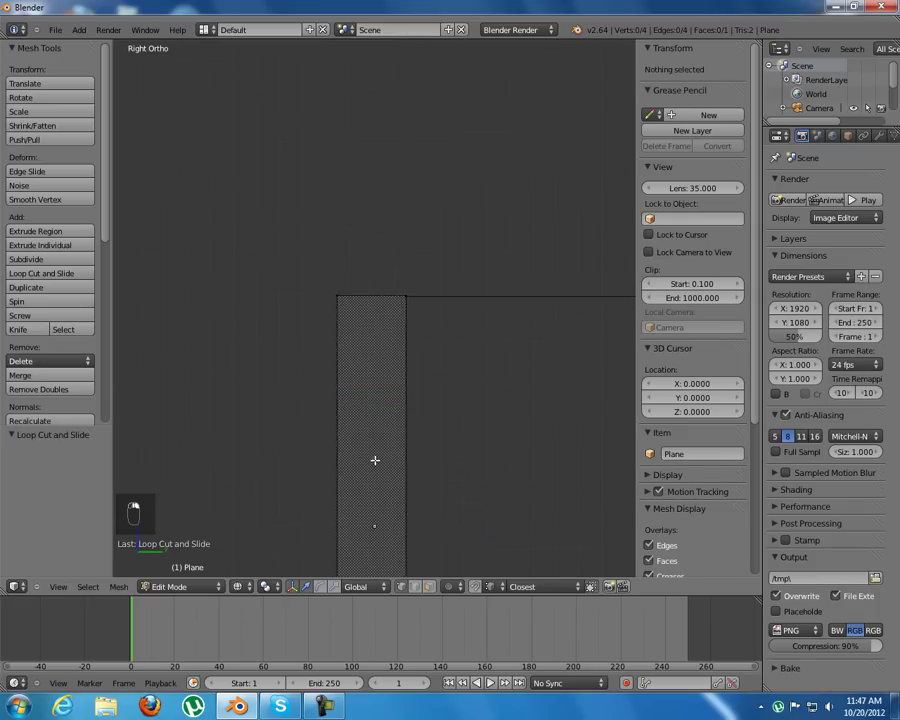
# Step: Add four lengthwise loop cuts dividing the strip into five narrow faces, viewed from the top
pyautogui.press('ctrl+r')
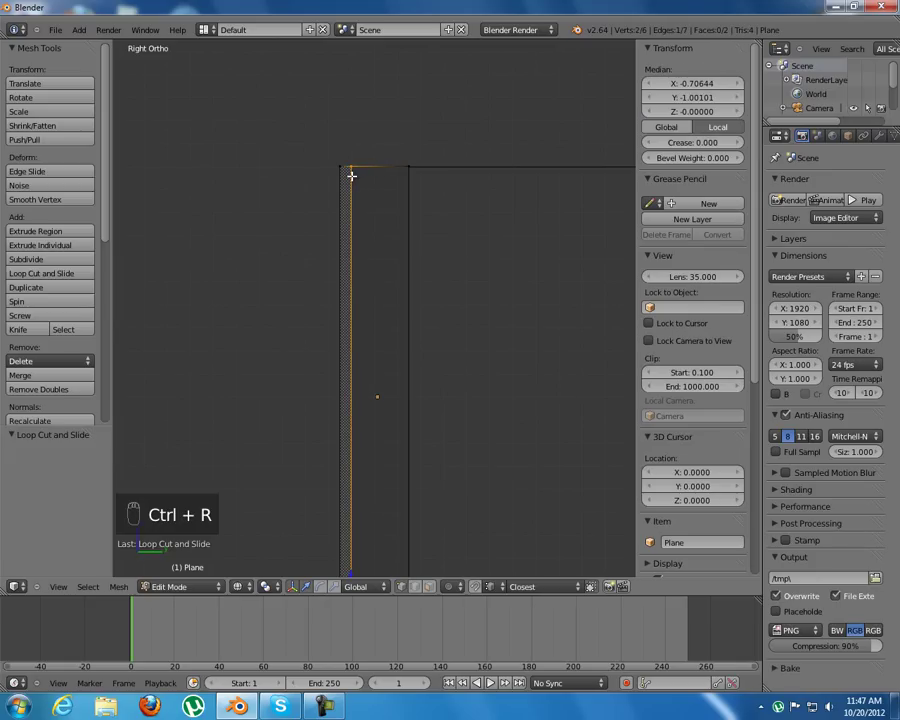
pyautogui.press('ctrl+r')
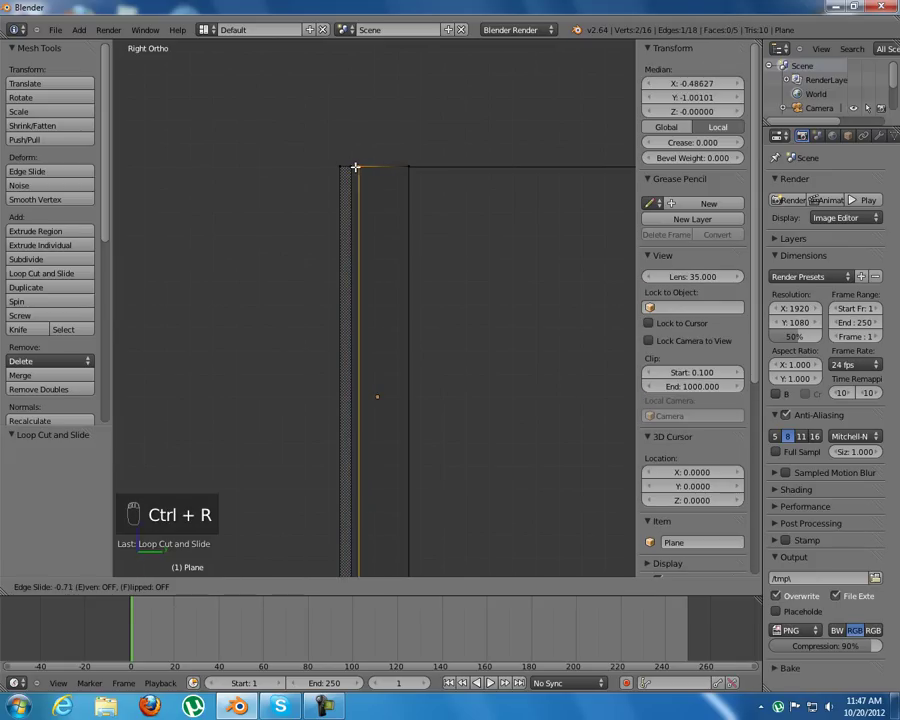
pyautogui.press('ctrl+r')
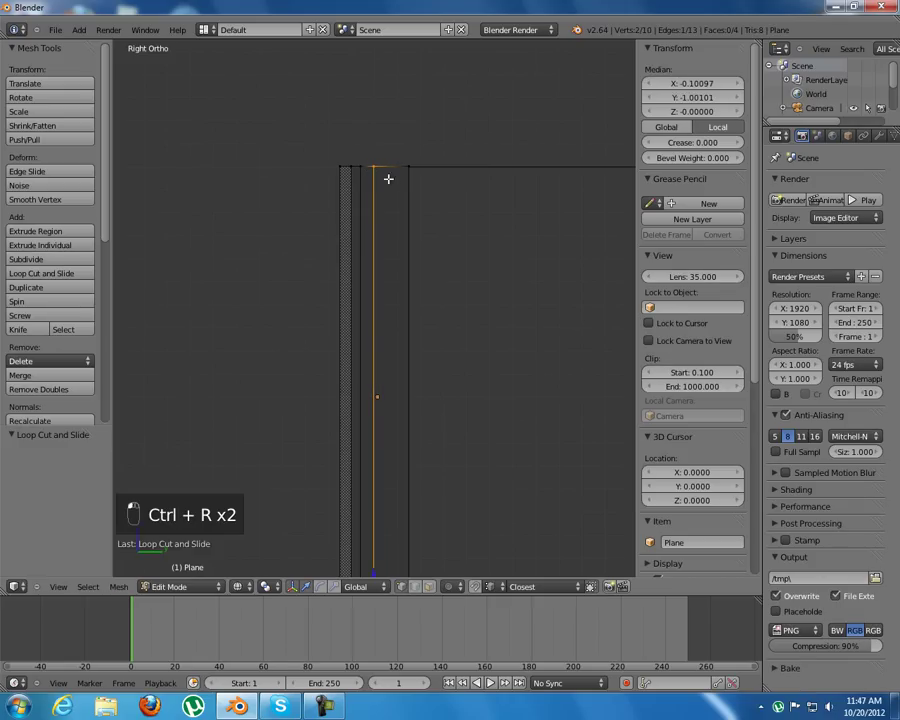
pyautogui.press('ctrl+r')
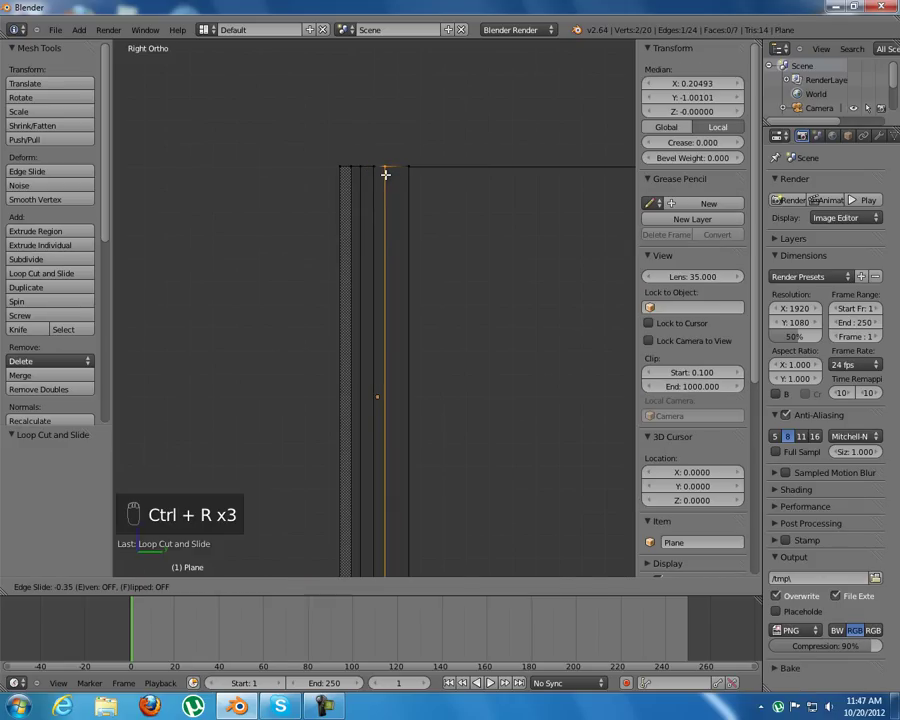
pyautogui.press('KP_7')
pyautogui.press('a')
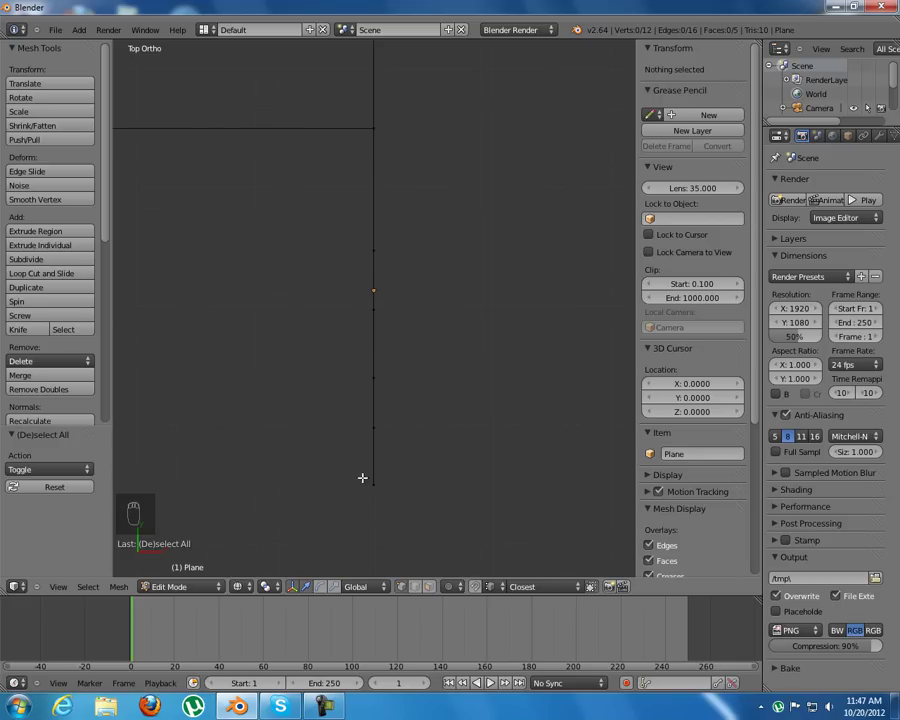
# Step: Slide each cut's vertices along X to bend the strip into a crown-molding curve, then show solid shading
pyautogui.press('b')
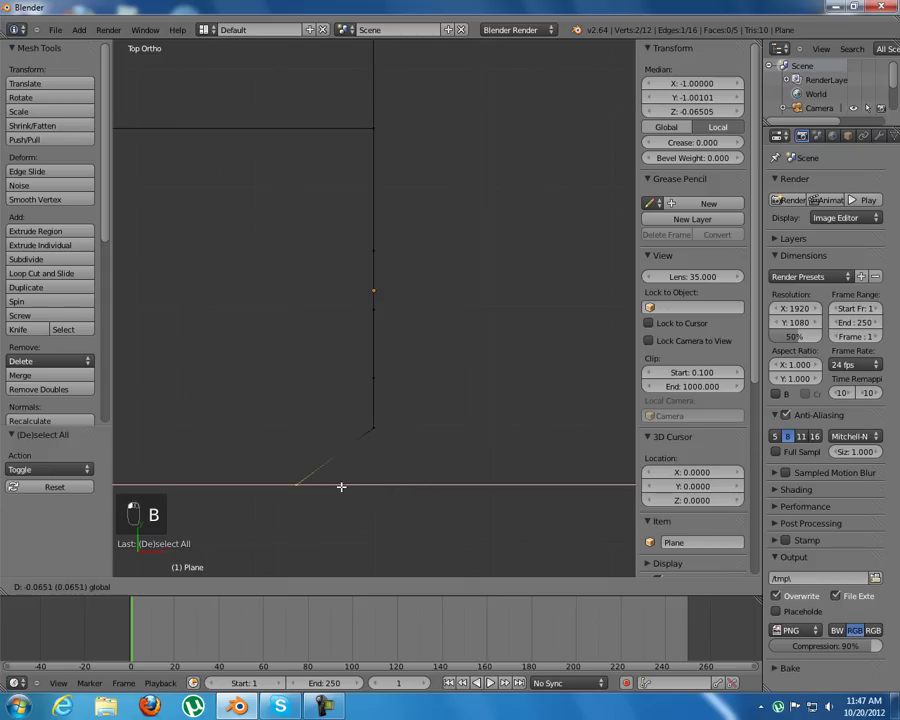
pyautogui.press('a')
pyautogui.press('b')
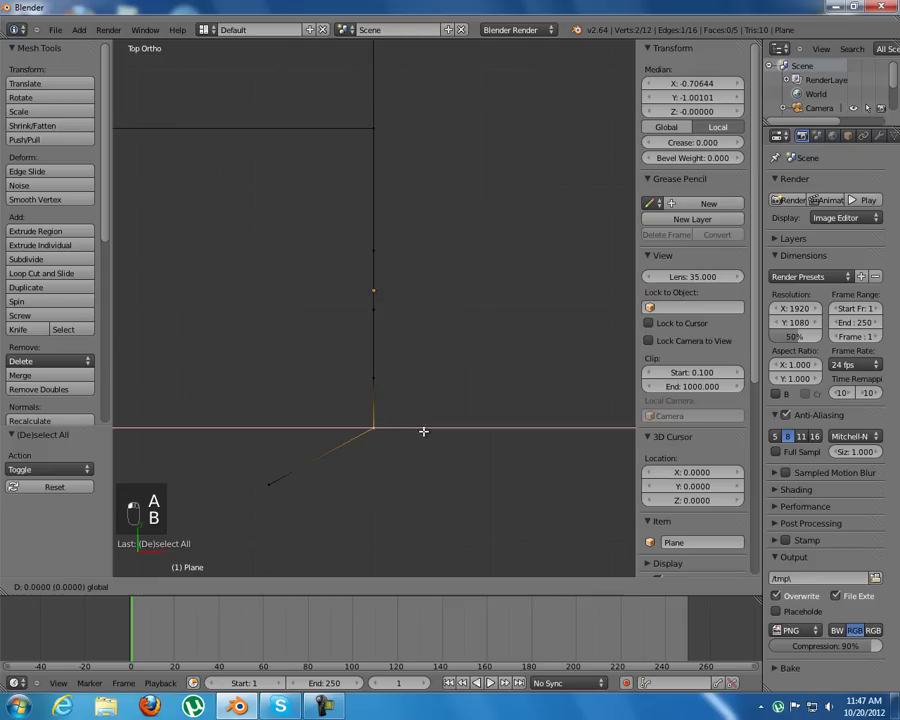
pyautogui.press('a')
pyautogui.press('b')
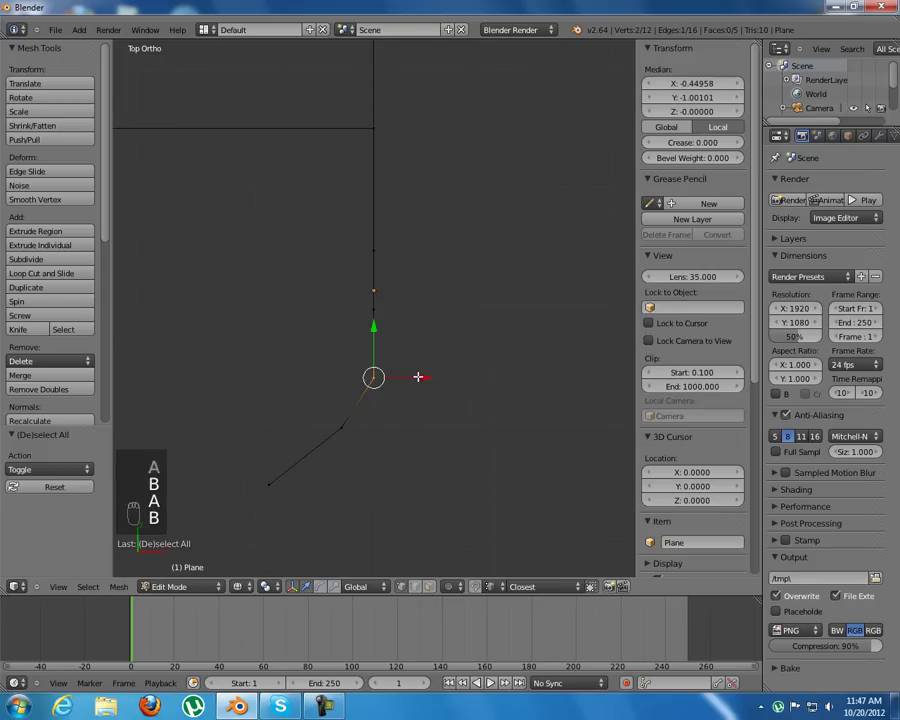
pyautogui.press('a')
pyautogui.press('b')
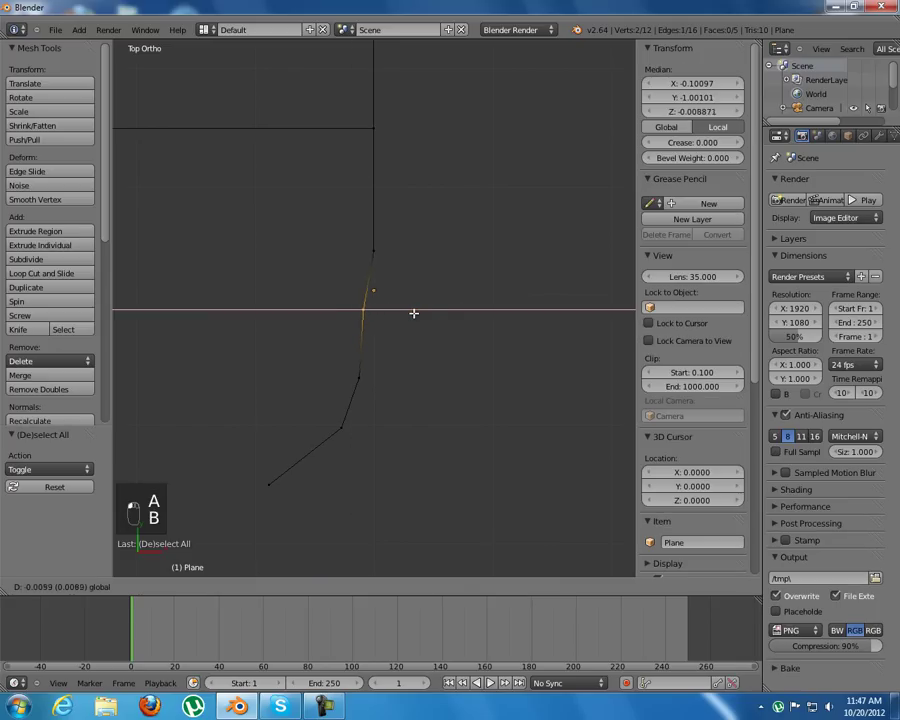
pyautogui.press('a')
pyautogui.press('b')
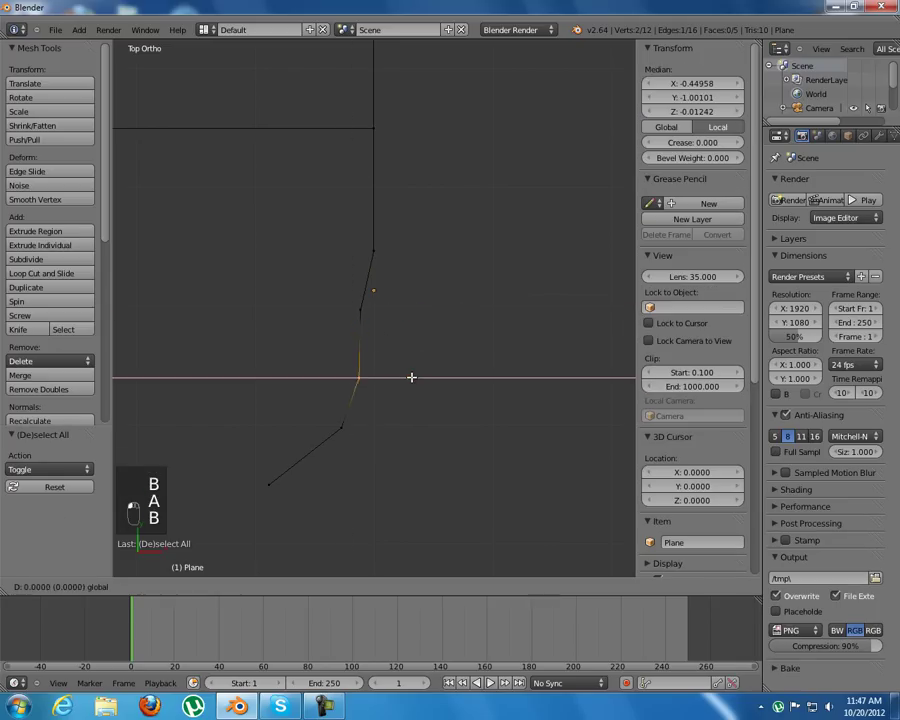
pyautogui.press('a')
pyautogui.press('b')
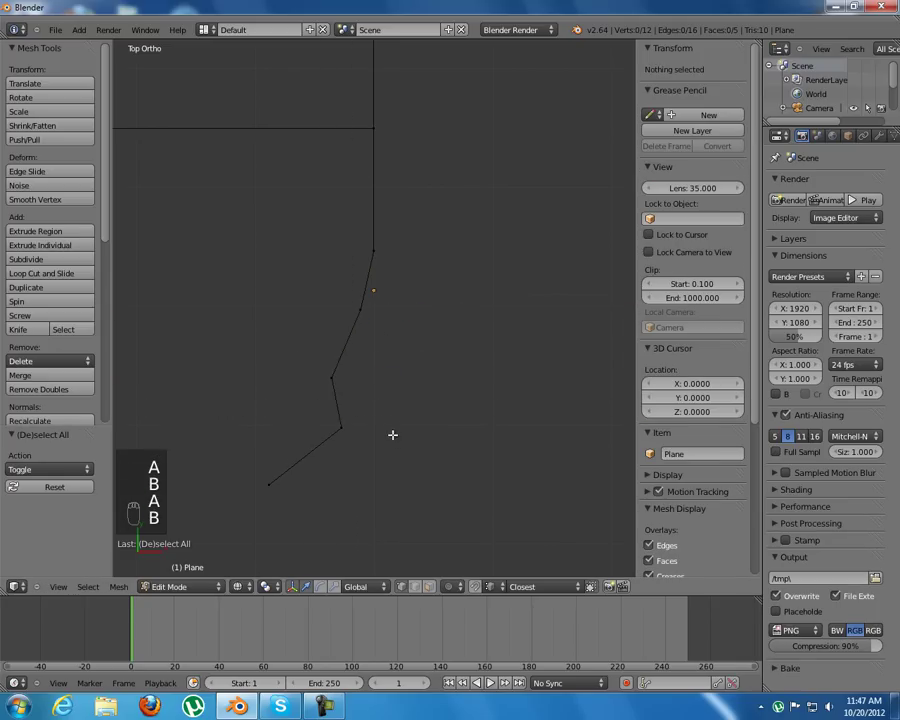
pyautogui.press('a')
pyautogui.press('a')
pyautogui.press('b')
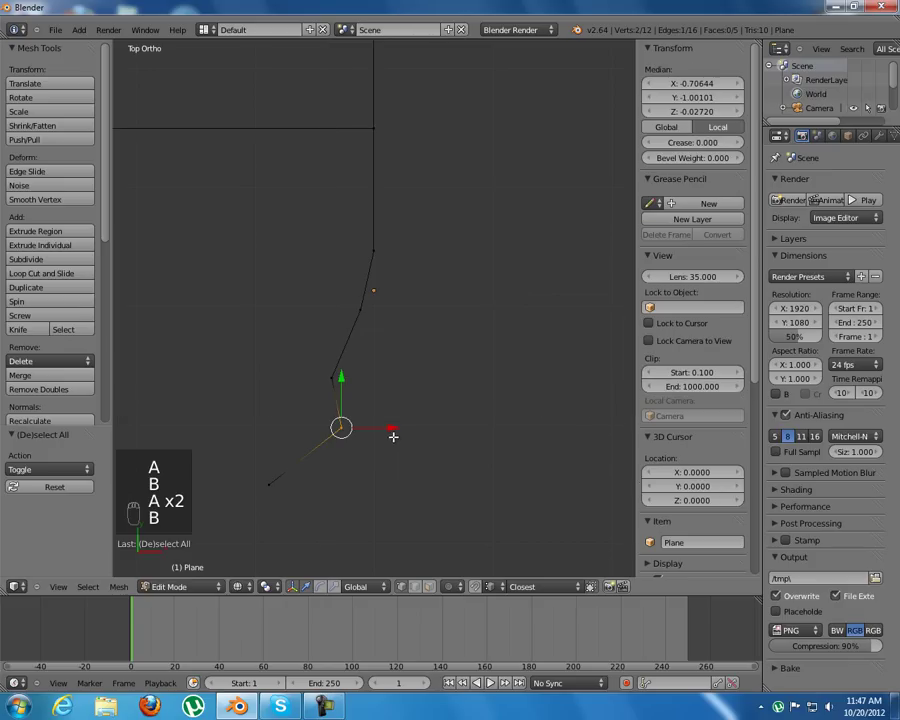
pyautogui.press('a')
pyautogui.press('b')
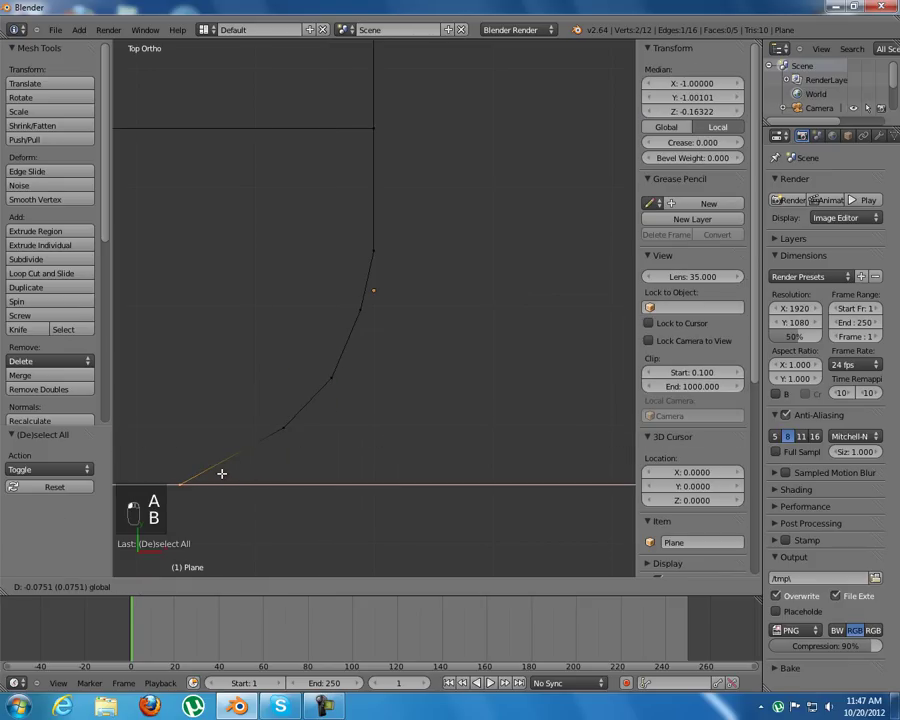
pyautogui.press('a')
pyautogui.press('z')
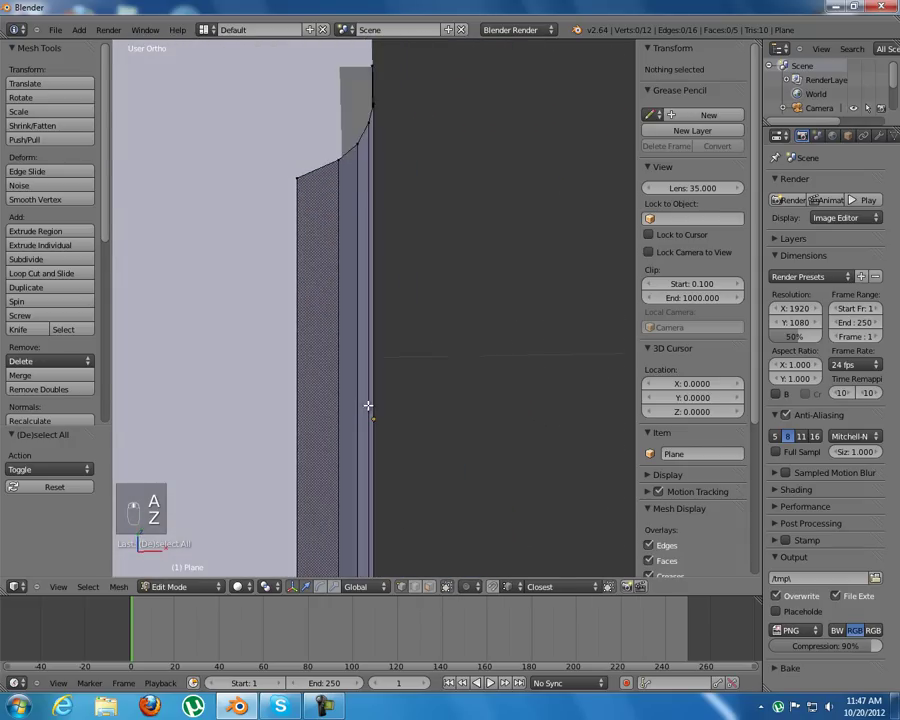
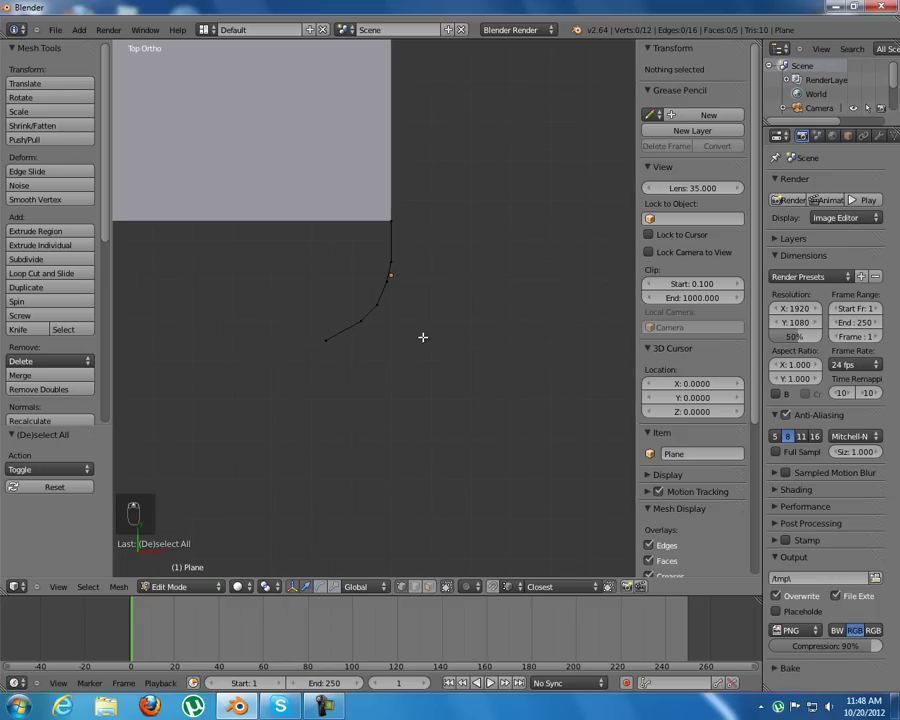
pyautogui.press('Tab')
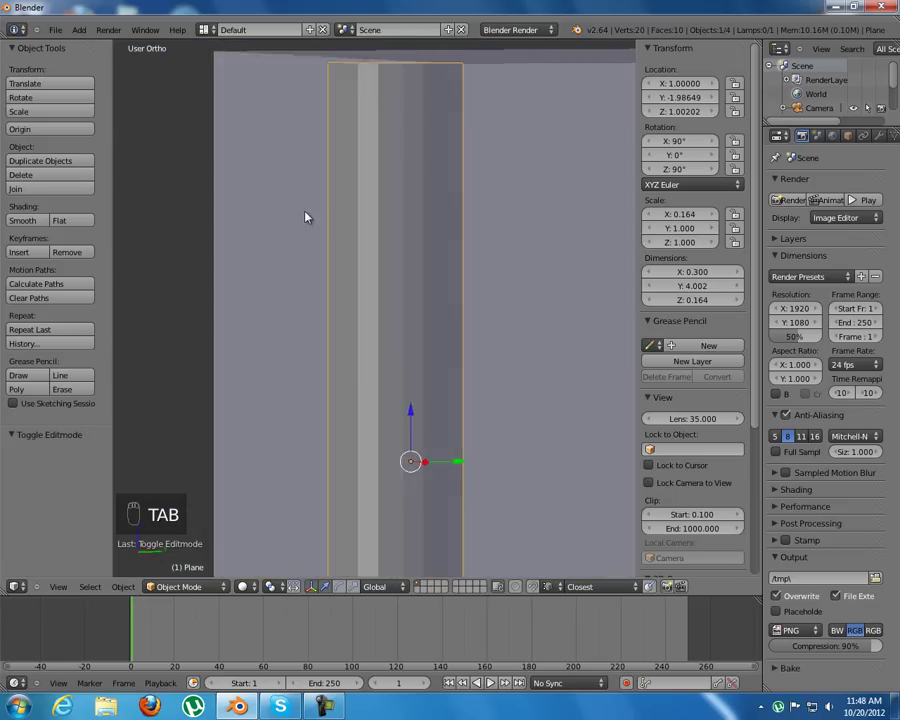
pyautogui.moveTo(366, 215); pyautogui.dragTo(437, 272)
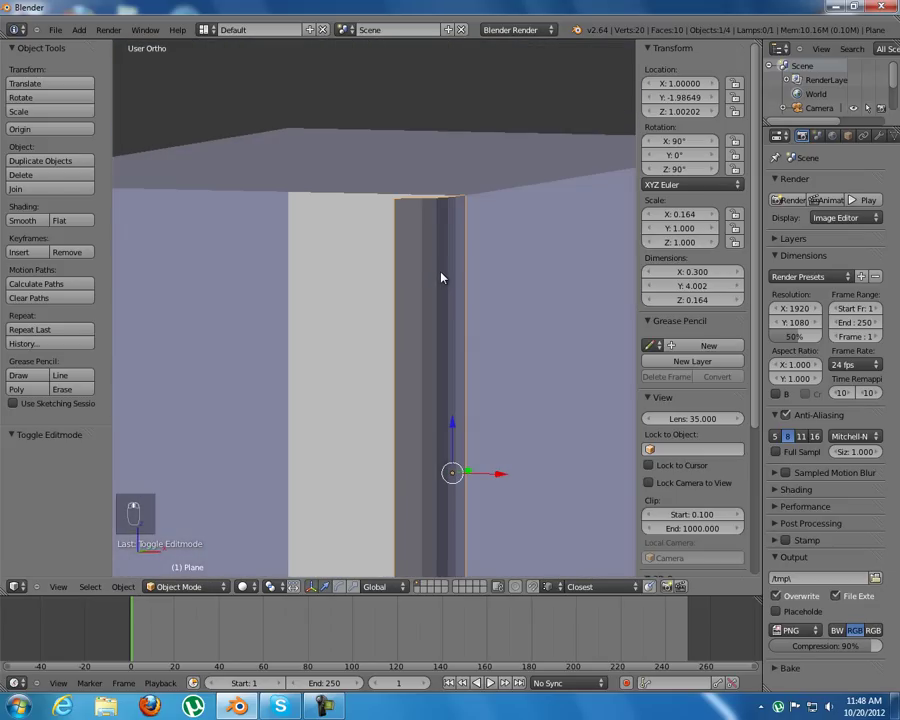
pyautogui.press('KP_3')
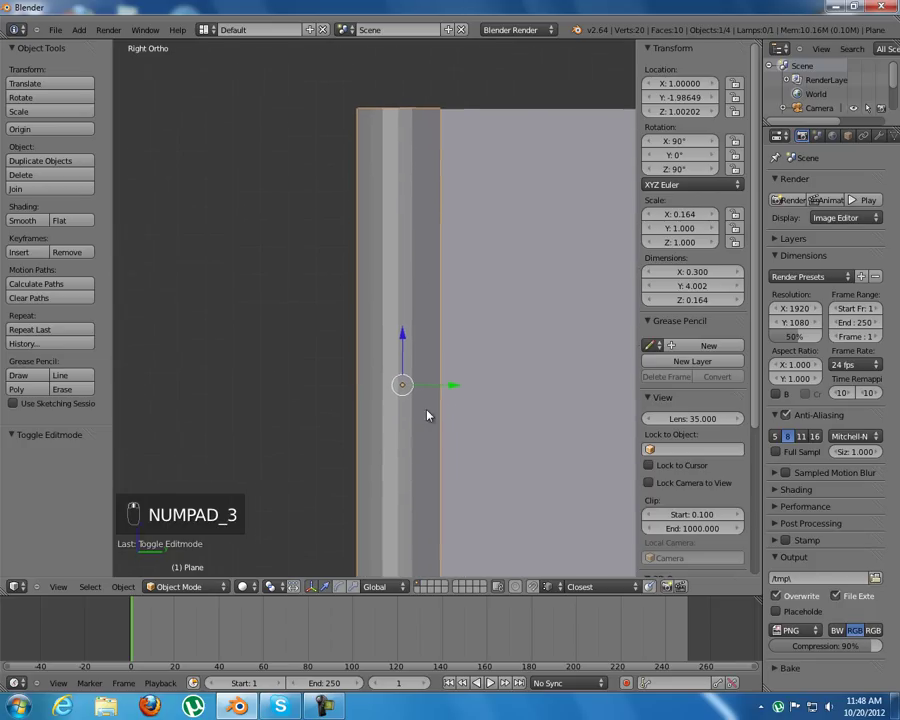
# Step: Add several horizontal loop cuts near the strip's lower end in Edit Mode, sliding each into place
pyautogui.press('Tab')
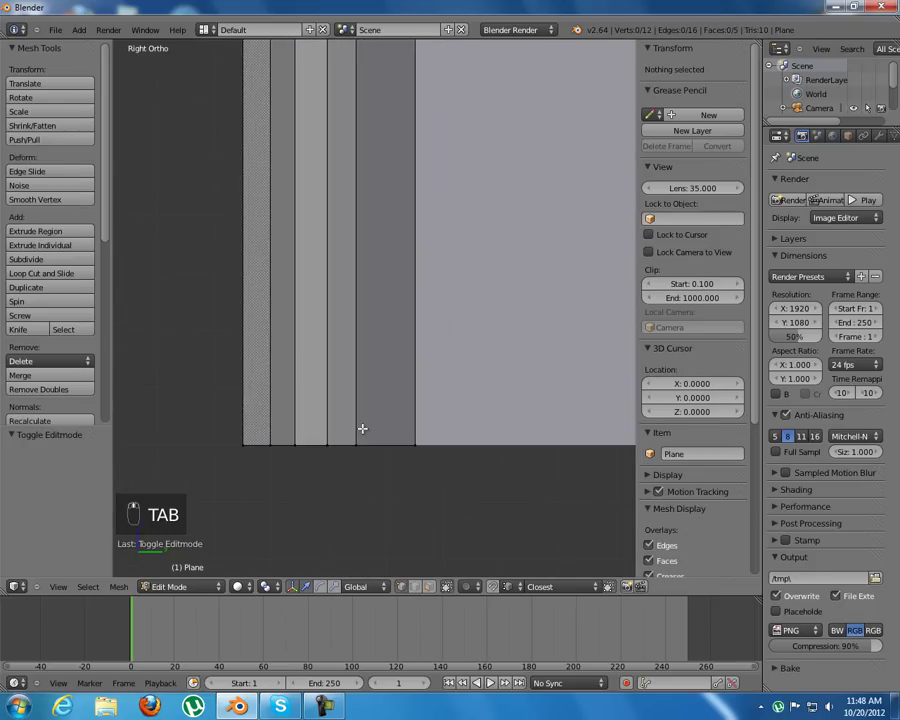
pyautogui.press('ctrl+r')
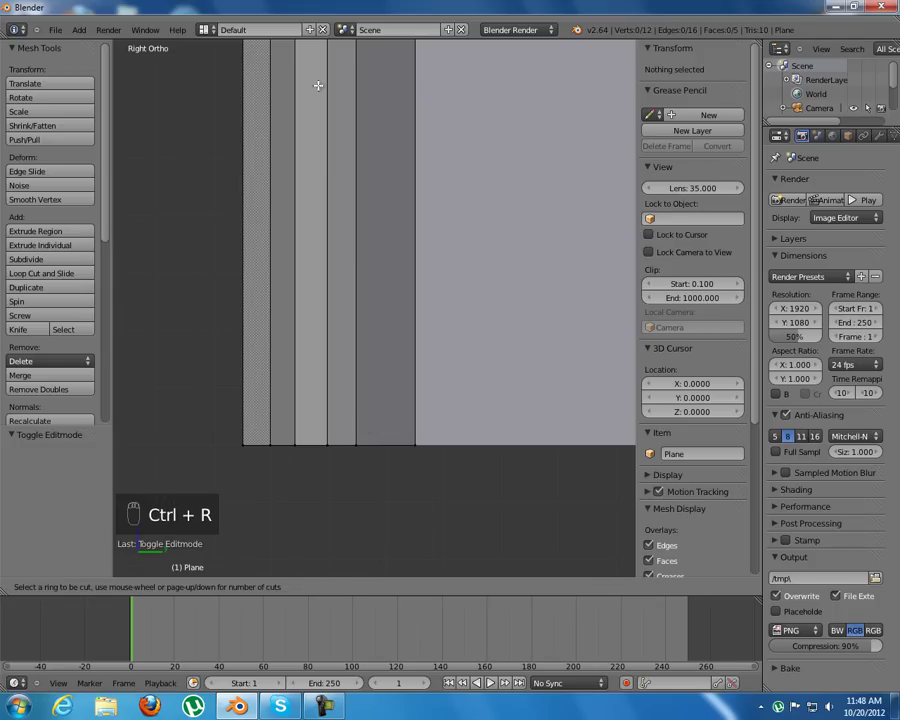
pyautogui.press('ctrl+r')
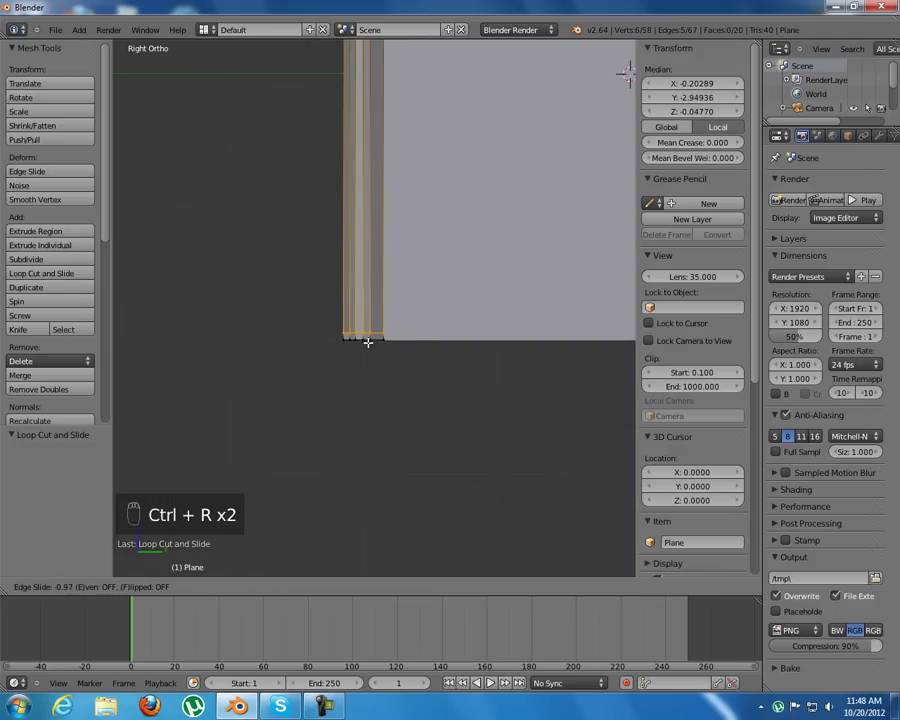
pyautogui.press('ctrl+r')
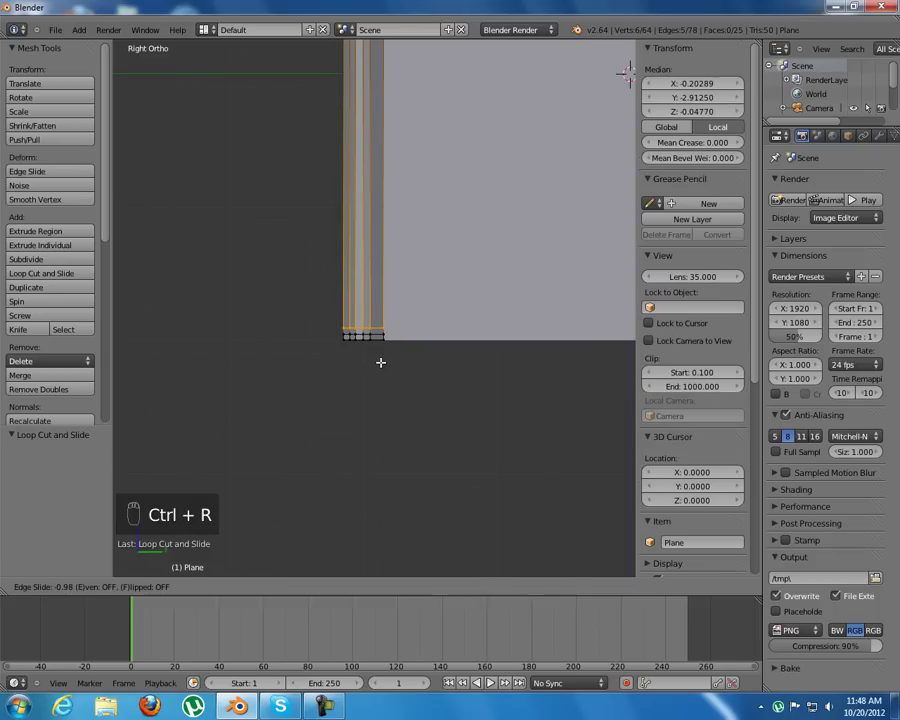
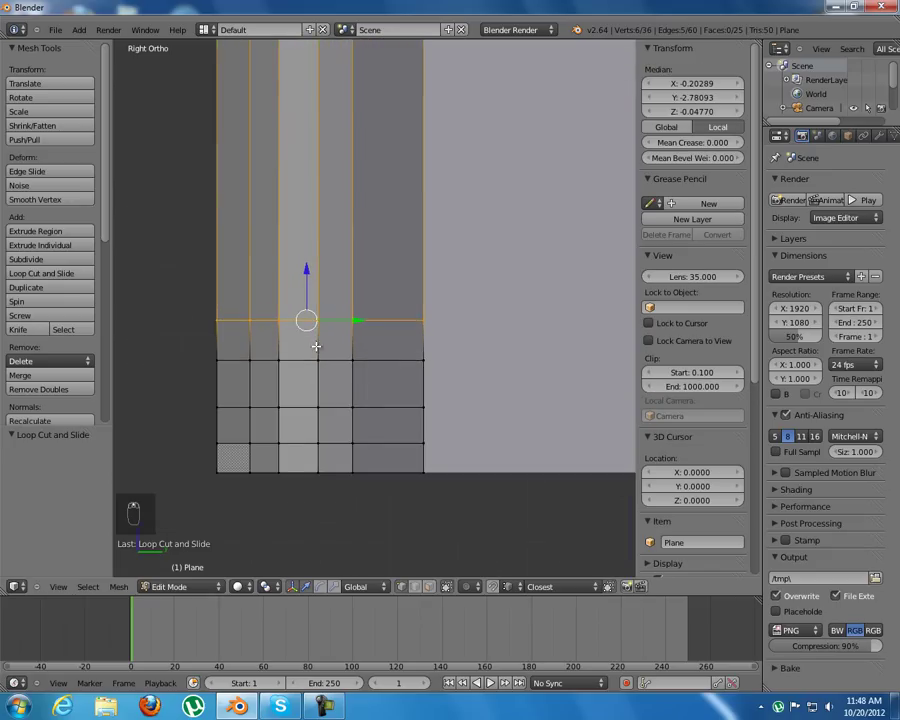
# Step: Delete the lowest corner vertices of the profile, checking through wireframe in side view
pyautogui.press('a')
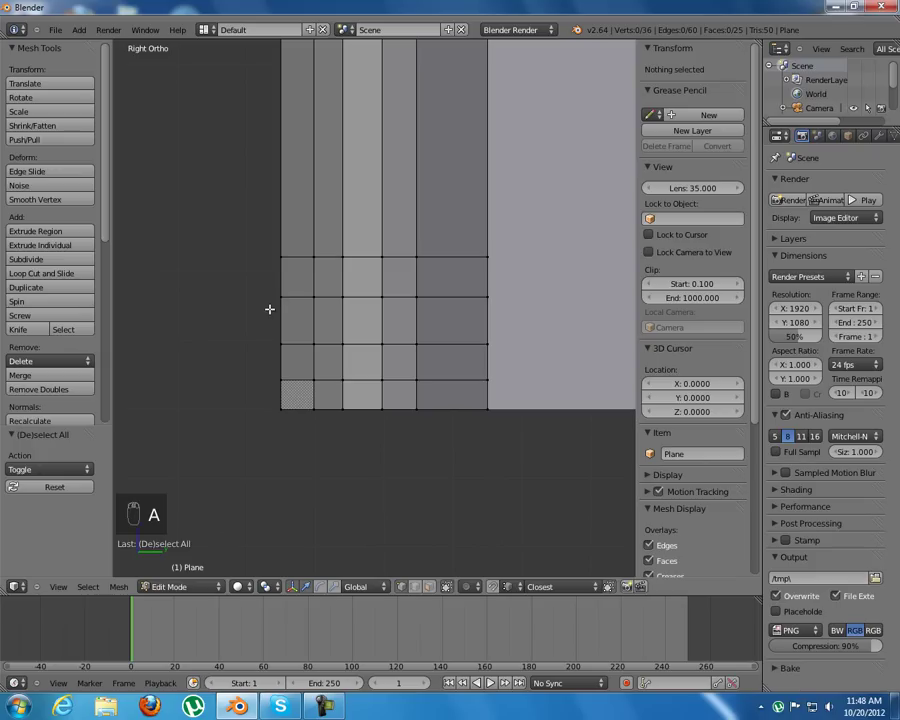
pyautogui.press('KP_3')
pyautogui.press('z')
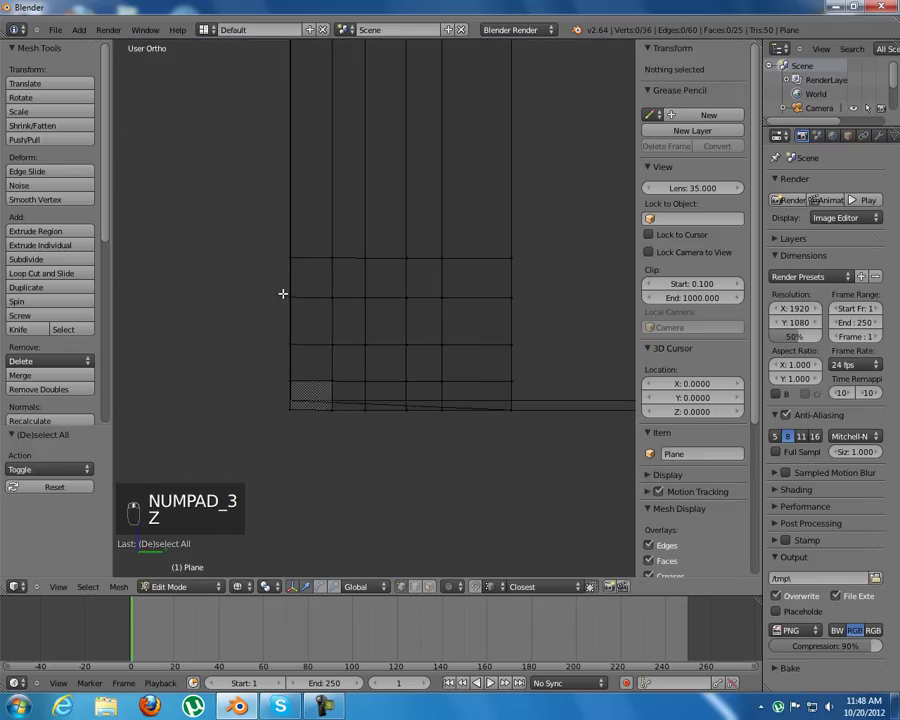
pyautogui.press('KP_3')
pyautogui.press('b')
pyautogui.press('x')
pyautogui.press('z')
pyautogui.press('b')
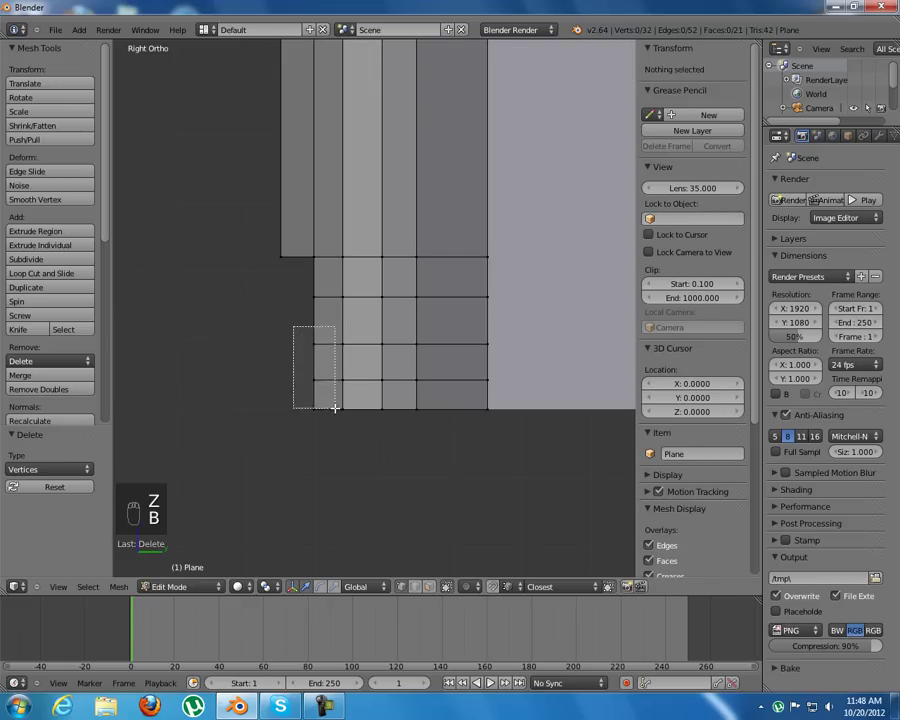
# Step: Delete the next columns of corner vertices to form descending steps at the lower end
pyautogui.press('b')
pyautogui.press('b')
pyautogui.press('z')
pyautogui.press('z')
pyautogui.press('x')
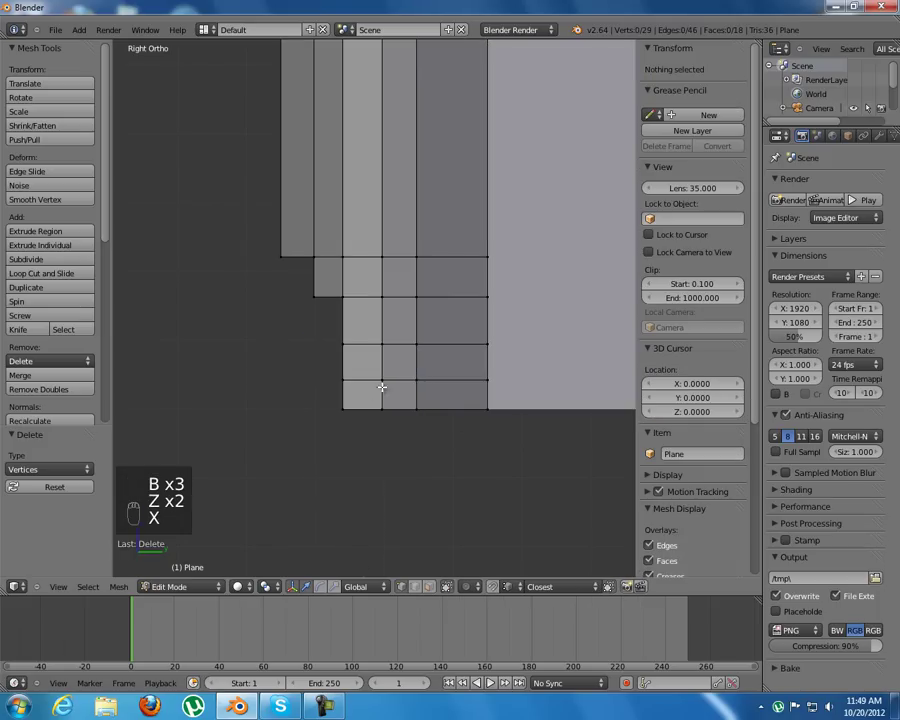
pyautogui.press('b')
pyautogui.press('x')
pyautogui.press('b')
pyautogui.press('x')
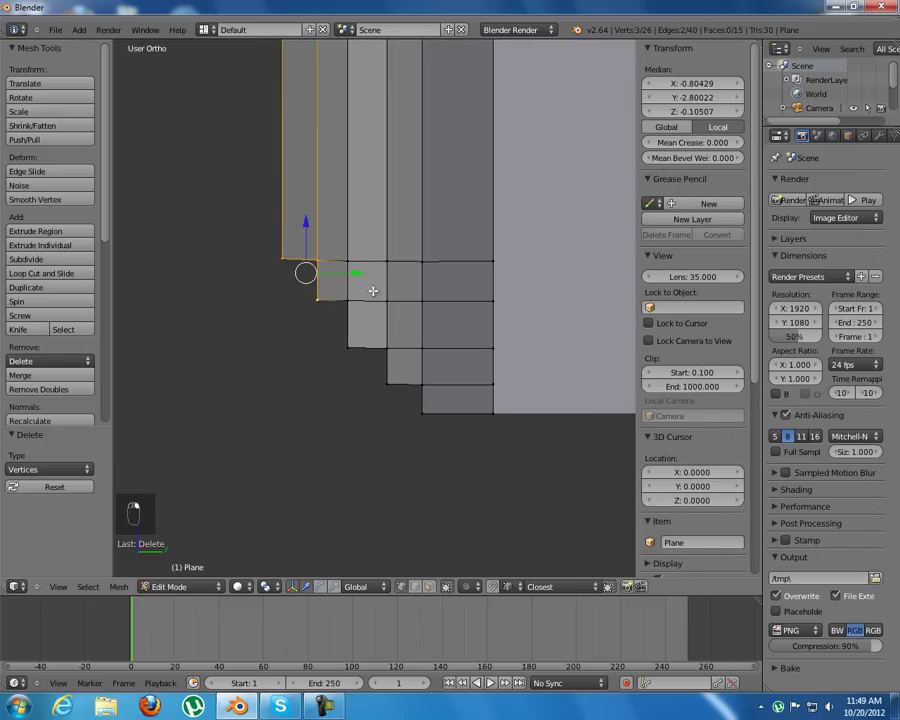
# Step: Fill slanted faces across each step at the lower end, inspecting the result from around the box
pyautogui.press('f')
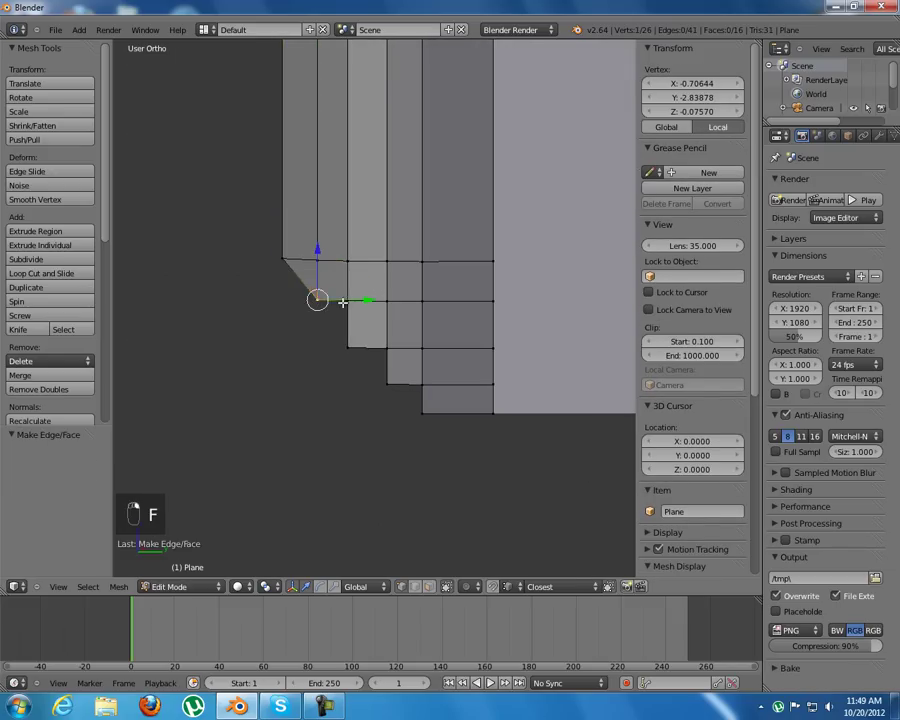
pyautogui.press('f')
pyautogui.press('f')
pyautogui.press('f')
pyautogui.press('f')
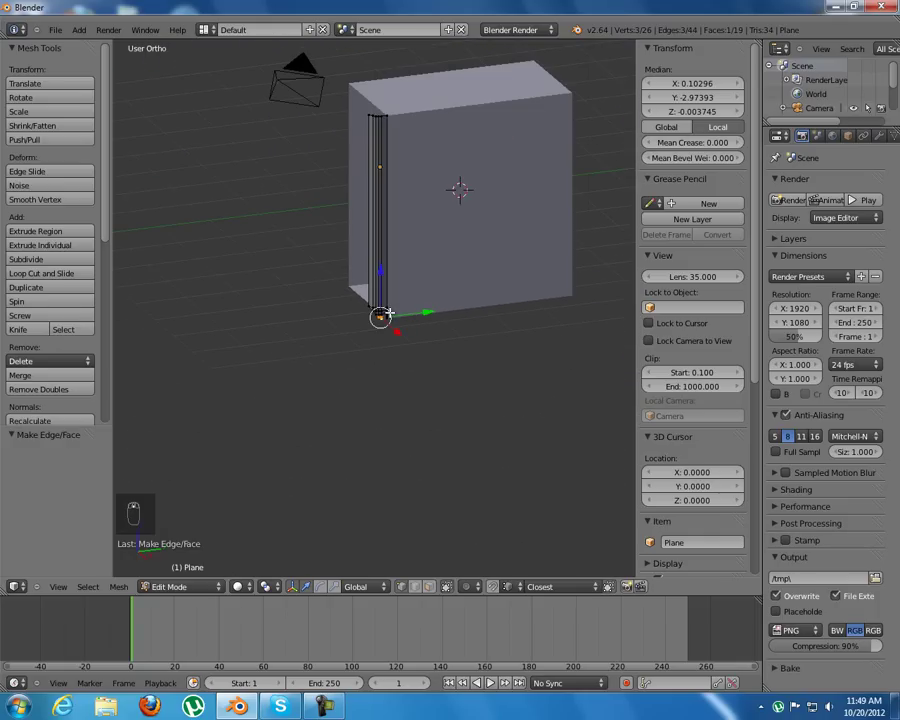
pyautogui.press('KP_3')
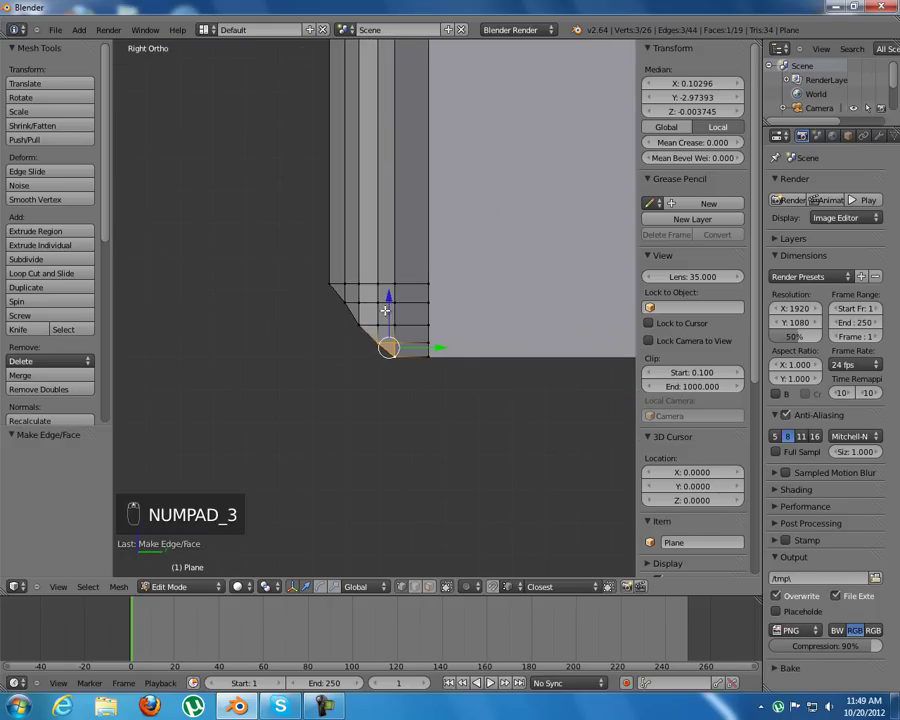
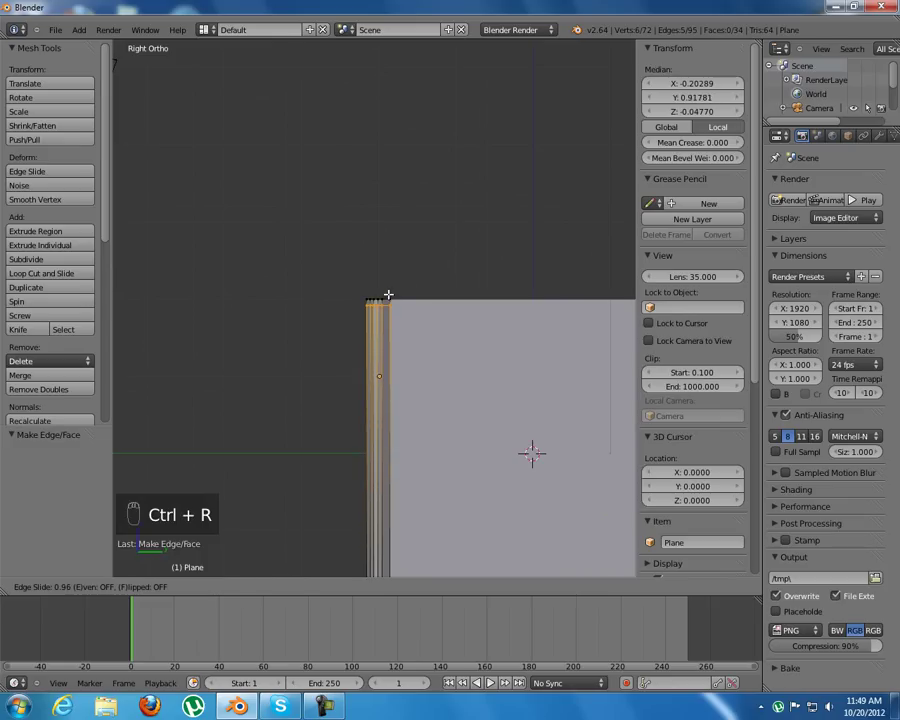
# Step: Add four loop cuts close to the strip's top end, then deselect everything
pyautogui.press('ctrl+r')
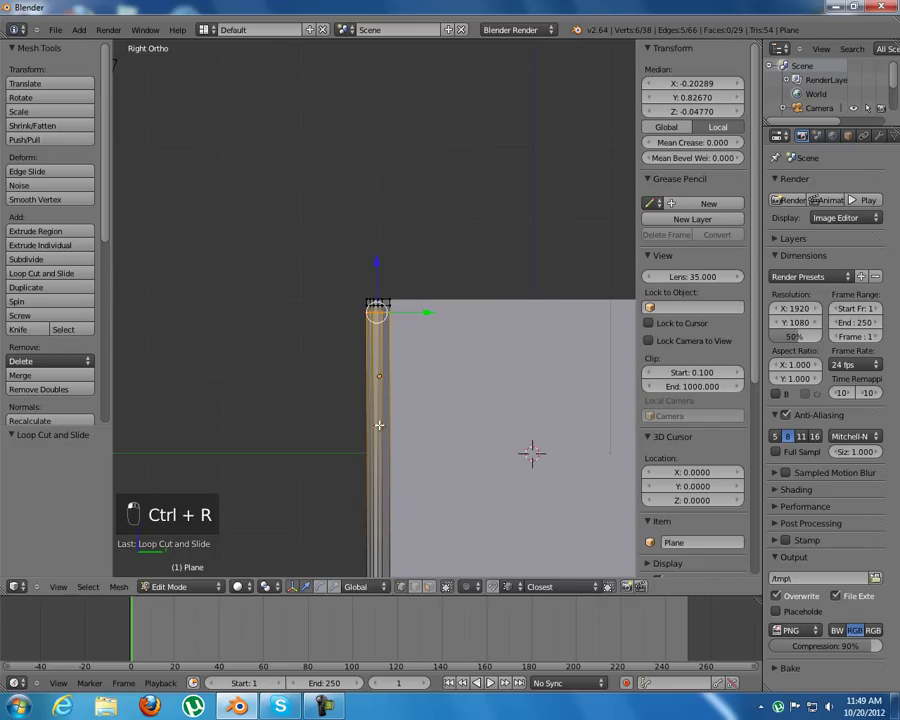
pyautogui.press('ctrl+r')
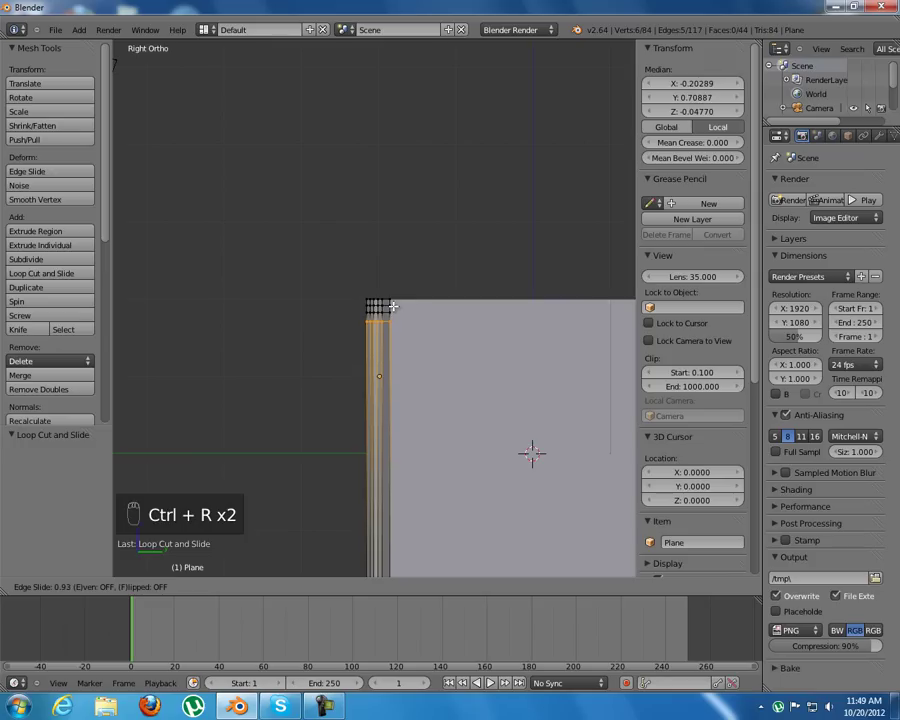
pyautogui.press('ctrl+r')
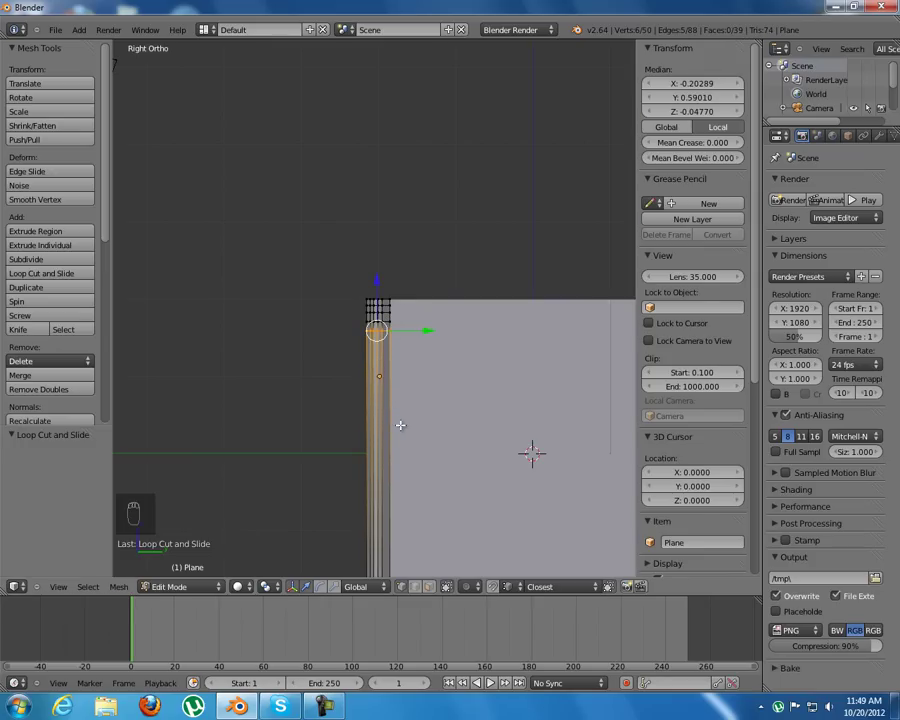
pyautogui.press('ctrl+r')
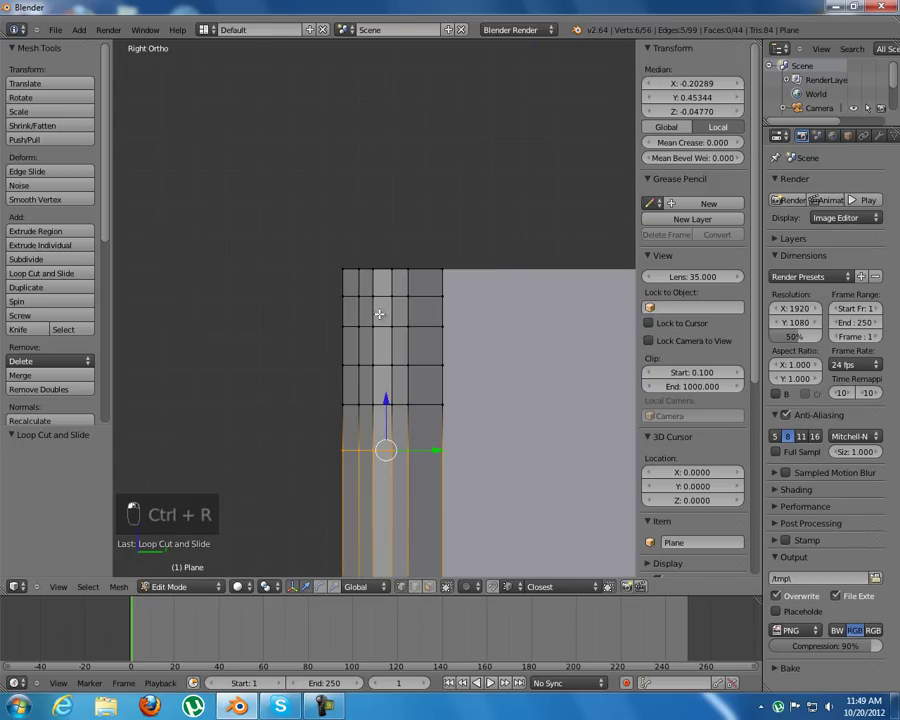
pyautogui.press('a')
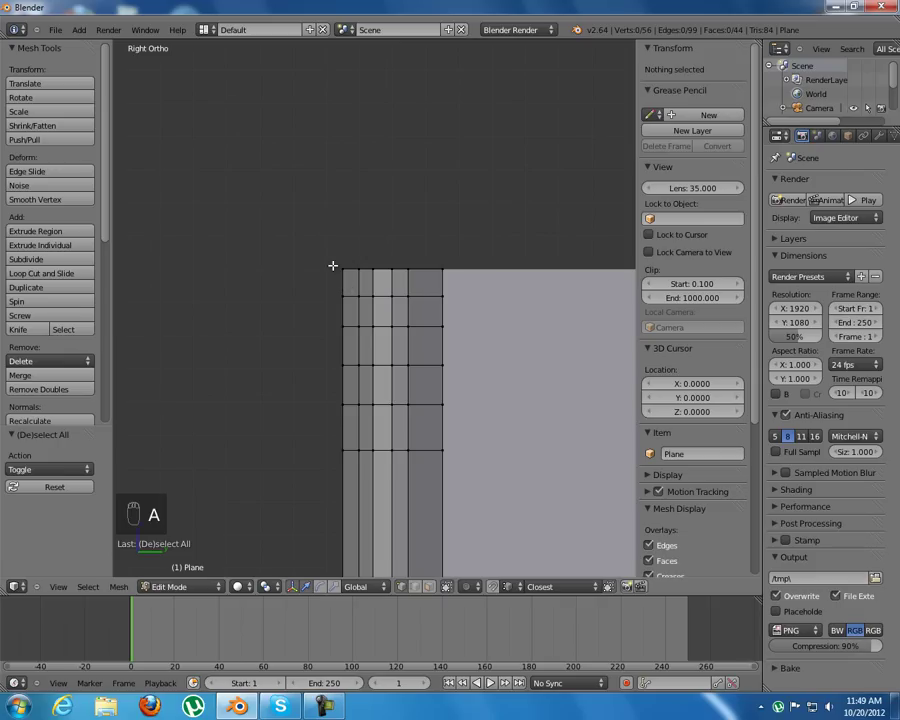
# Step: Delete the left-column corner vertices at the top end to cut it into steps
pyautogui.press('b')
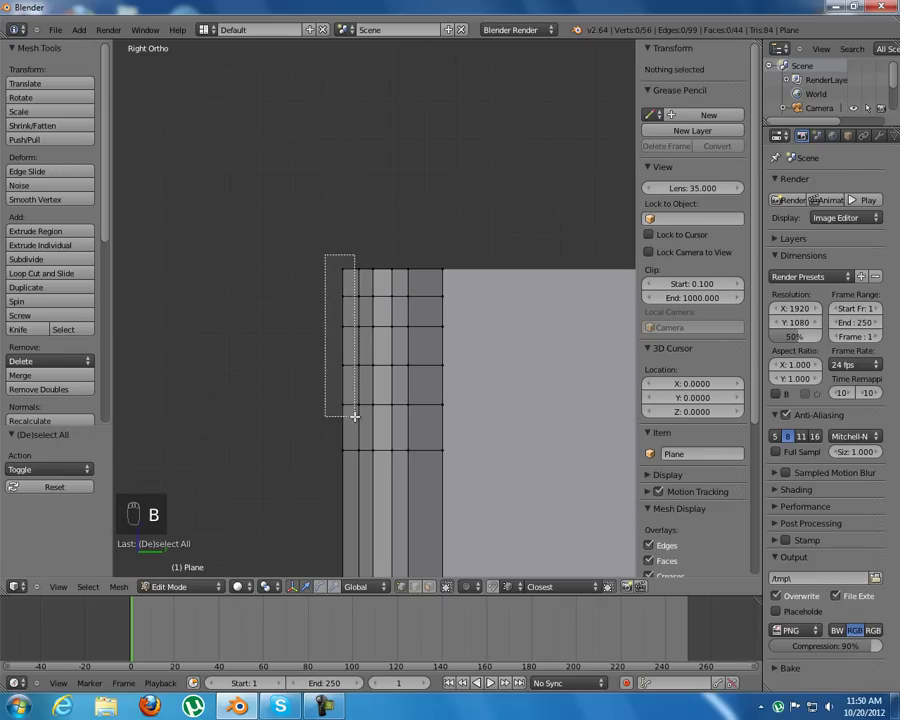
pyautogui.press('x')
pyautogui.press('b')
pyautogui.press('x')
pyautogui.press('b')
pyautogui.press('x')
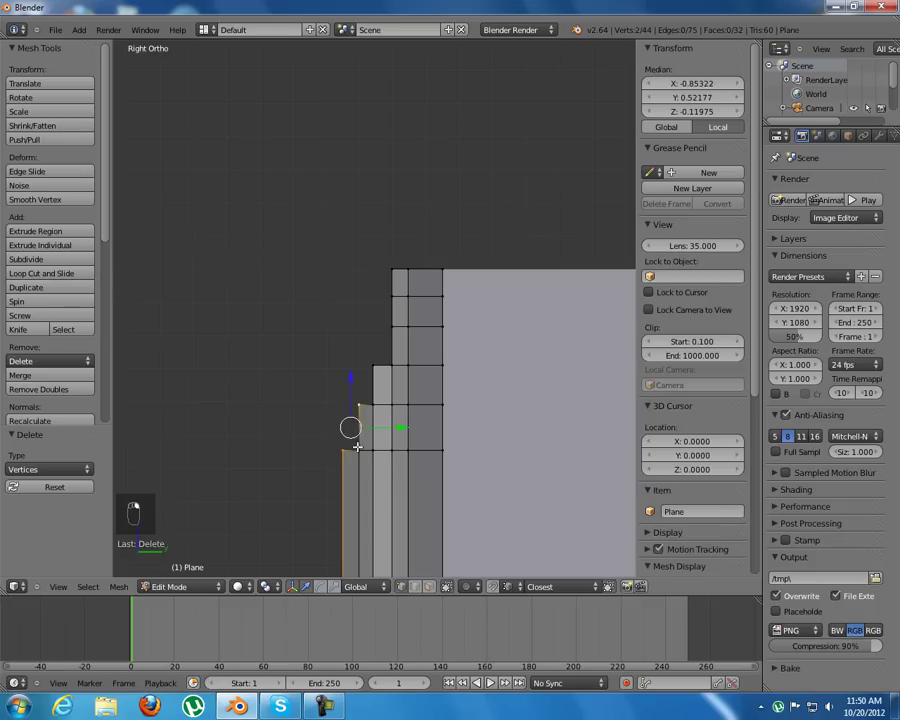
# Step: Fill slanted faces across the top steps so the molding outline flares outward
pyautogui.press('f')
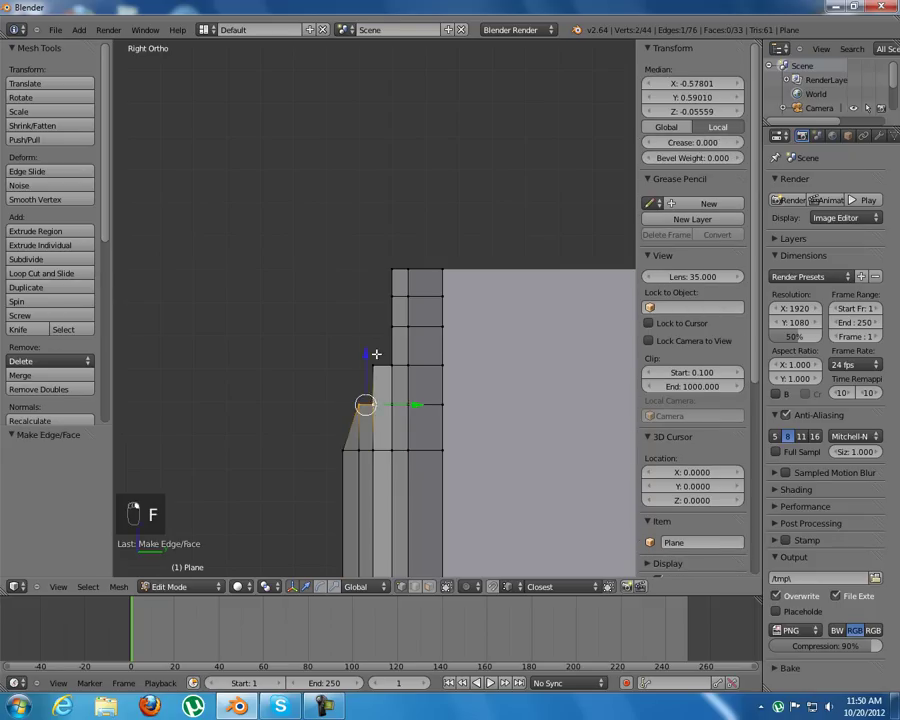
pyautogui.press('f')
pyautogui.press('f')
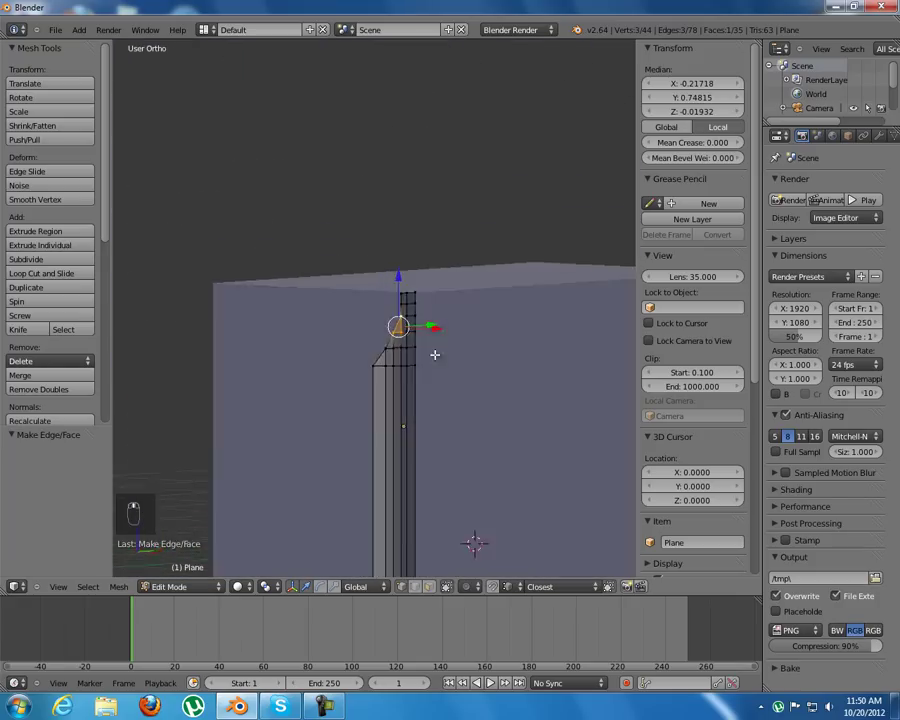
pyautogui.press('a')
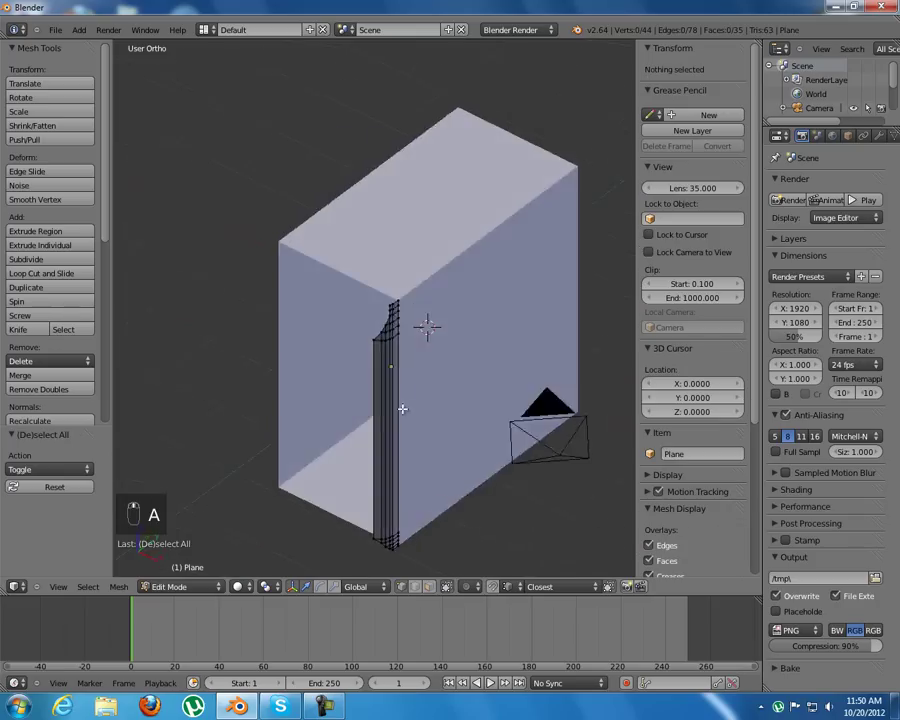
# Step: Leave Edit Mode, move the profile's origin to the 3D cursor and add a Mirror modifier
pyautogui.press('Tab')
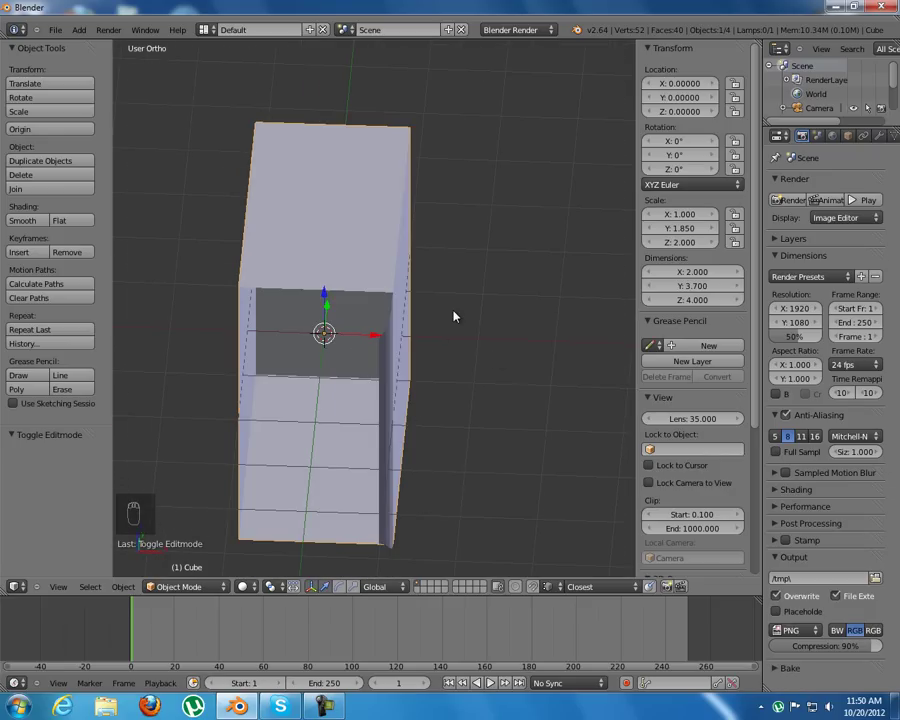
pyautogui.press('shift+s')
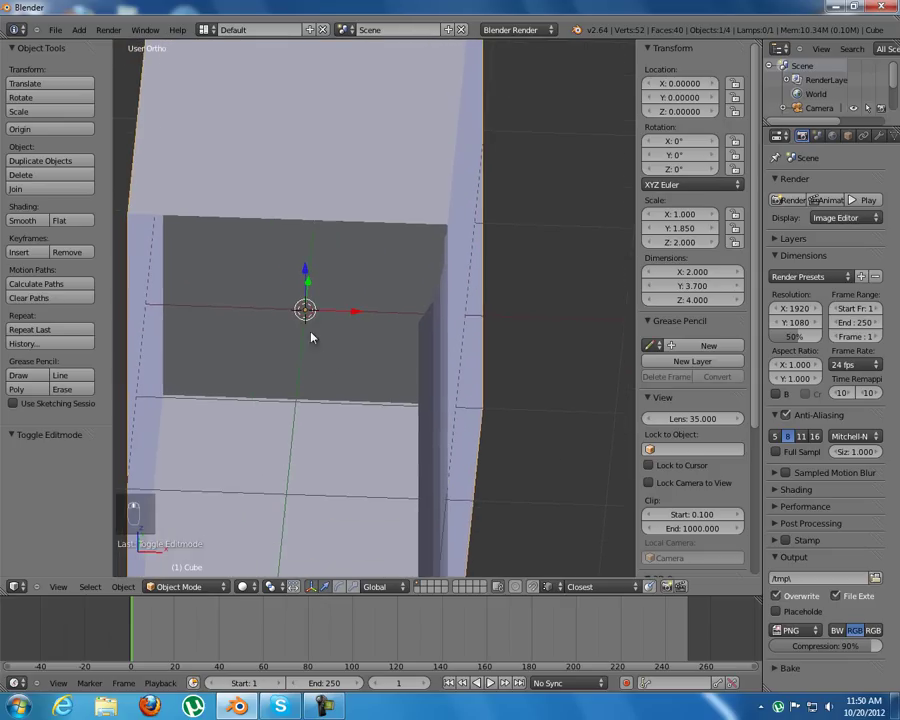
pyautogui.moveTo(434, 351); pyautogui.dragTo(100, 160)
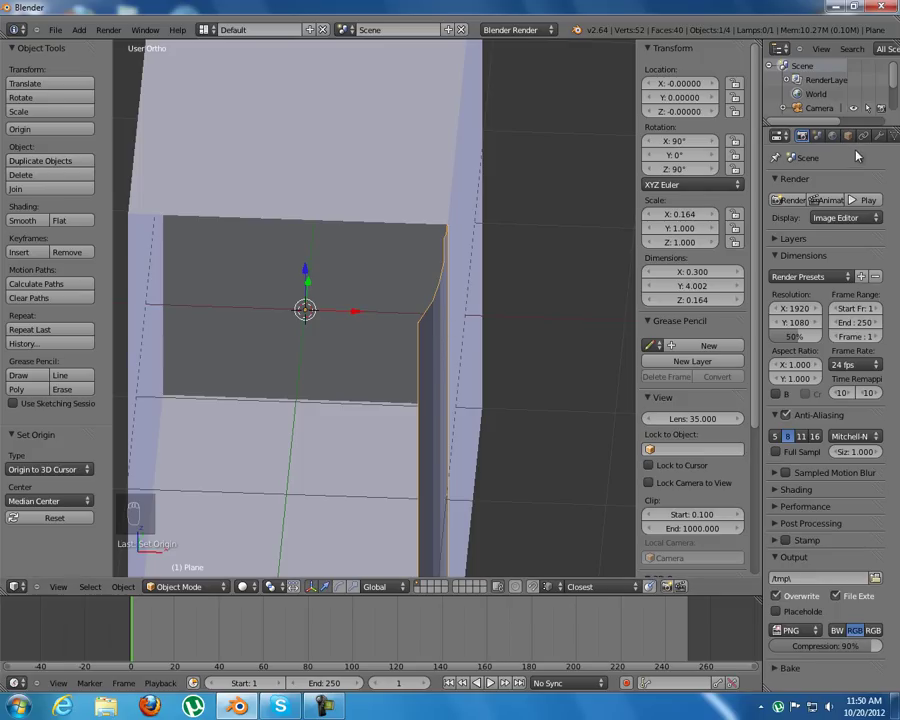
pyautogui.moveTo(884, 134); pyautogui.dragTo(589, 324)
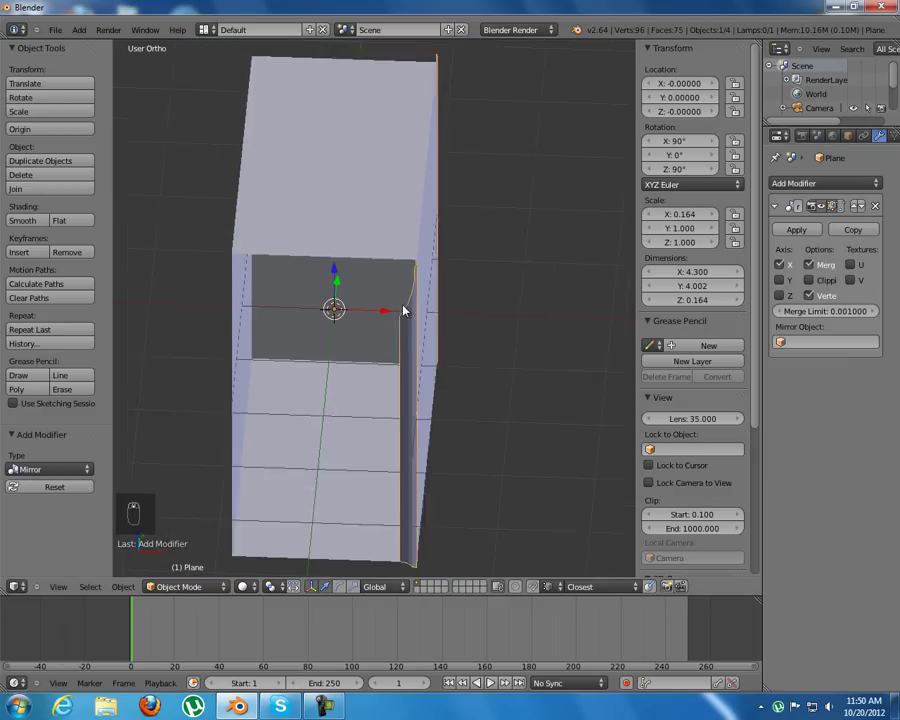
# Step: Mirror the profile across the Z axis and inspect the mirrored molding around the box
pyautogui.moveTo(432, 310); pyautogui.dragTo(793, 266)
pyautogui.moveTo(793, 266); pyautogui.dragTo(386, 370)
pyautogui.moveTo(386, 370); pyautogui.dragTo(411, 341)
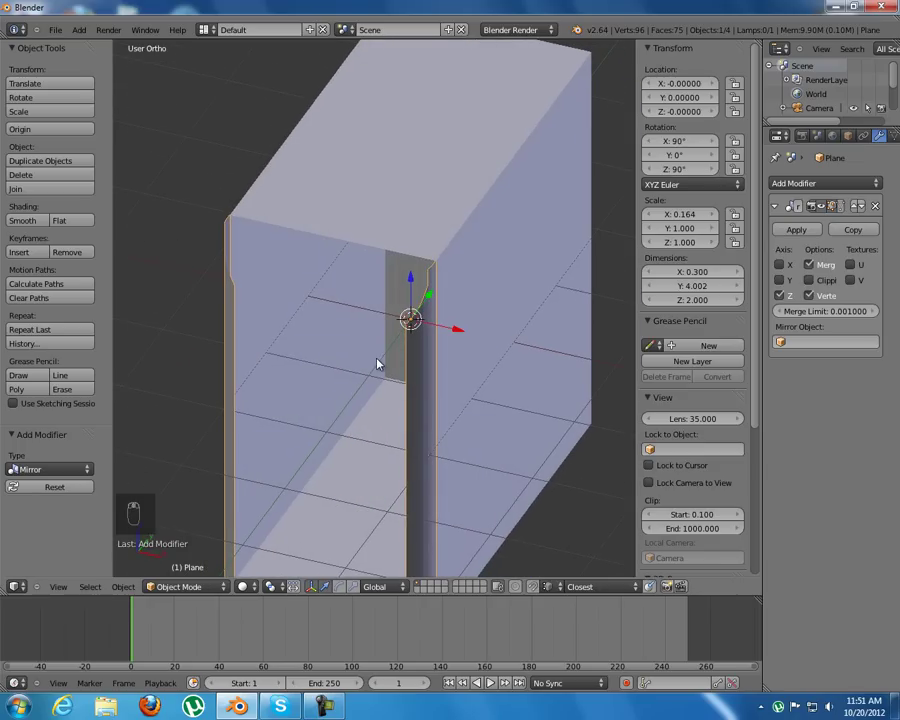
pyautogui.middleClick(413, 343)
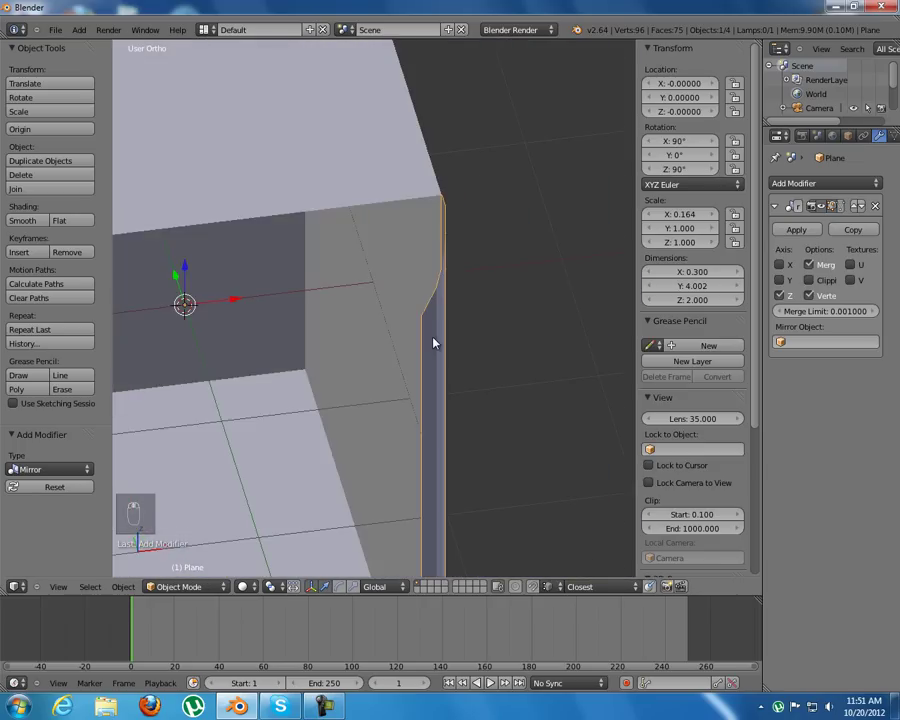
# Step: Enable Even Thickness and High Quality Normals on the Solidify modifier, checking the wall edges
pyautogui.moveTo(812, 183); pyautogui.dragTo(485, 265)
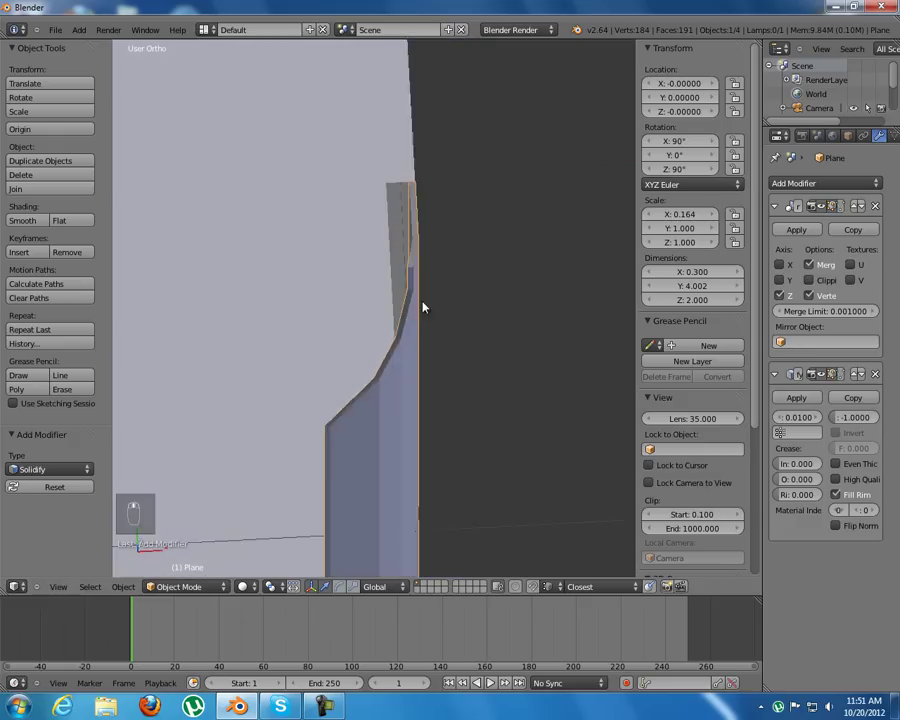
pyautogui.press('KP_7')
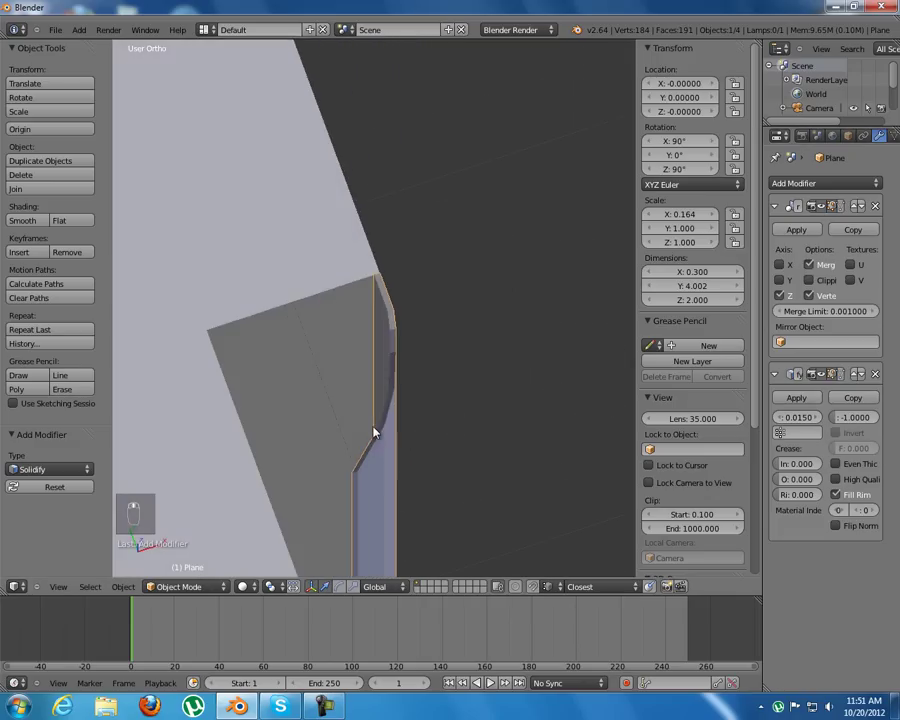
pyautogui.click(366, 453)
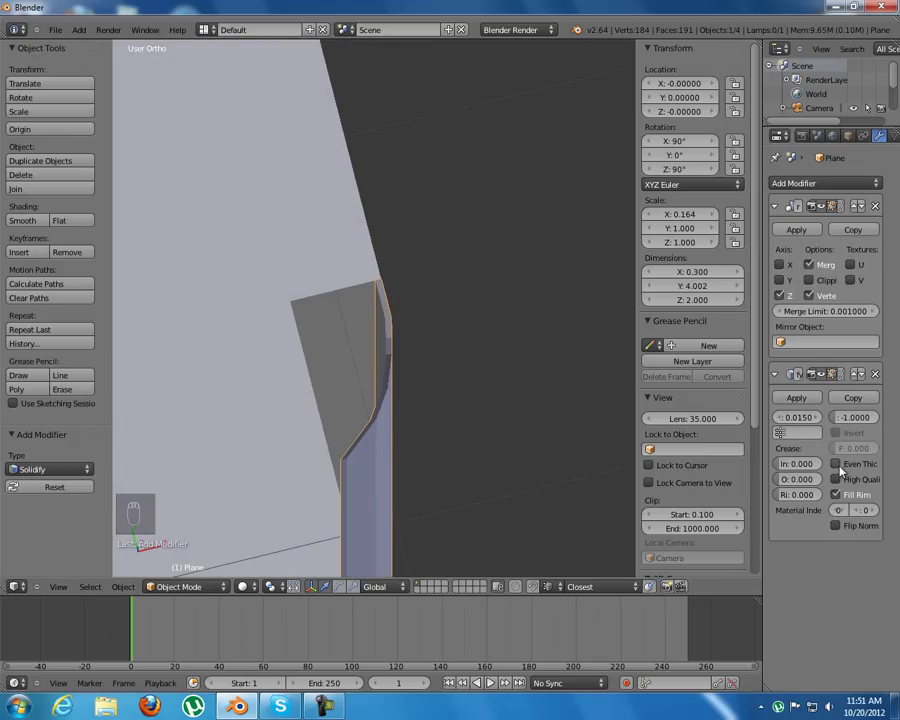
pyautogui.moveTo(845, 466); pyautogui.dragTo(410, 375)
pyautogui.click(367, 381)
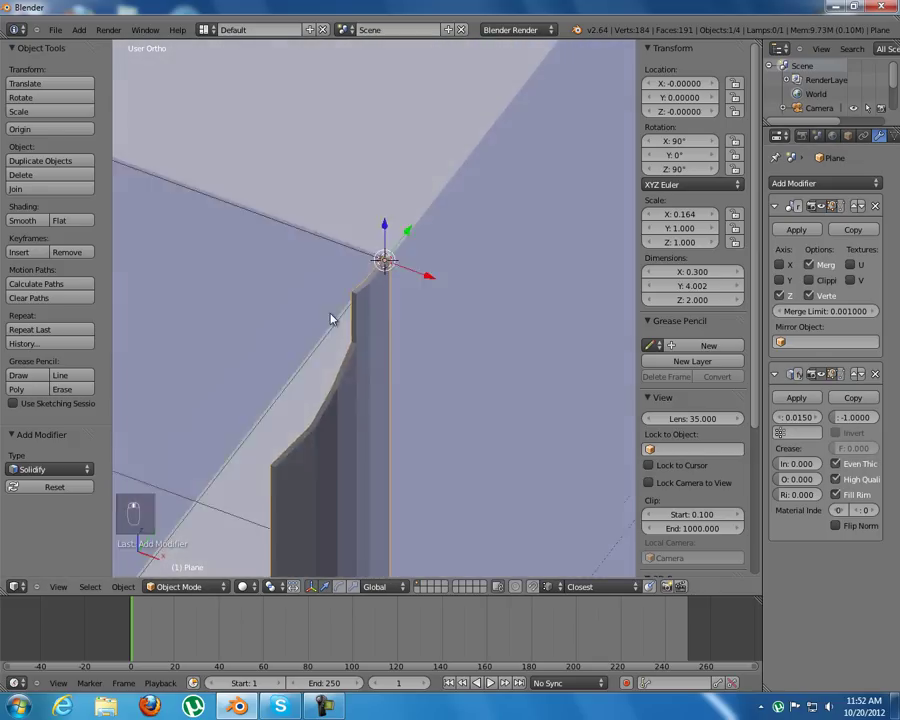
pyautogui.middleClick(256, 264)
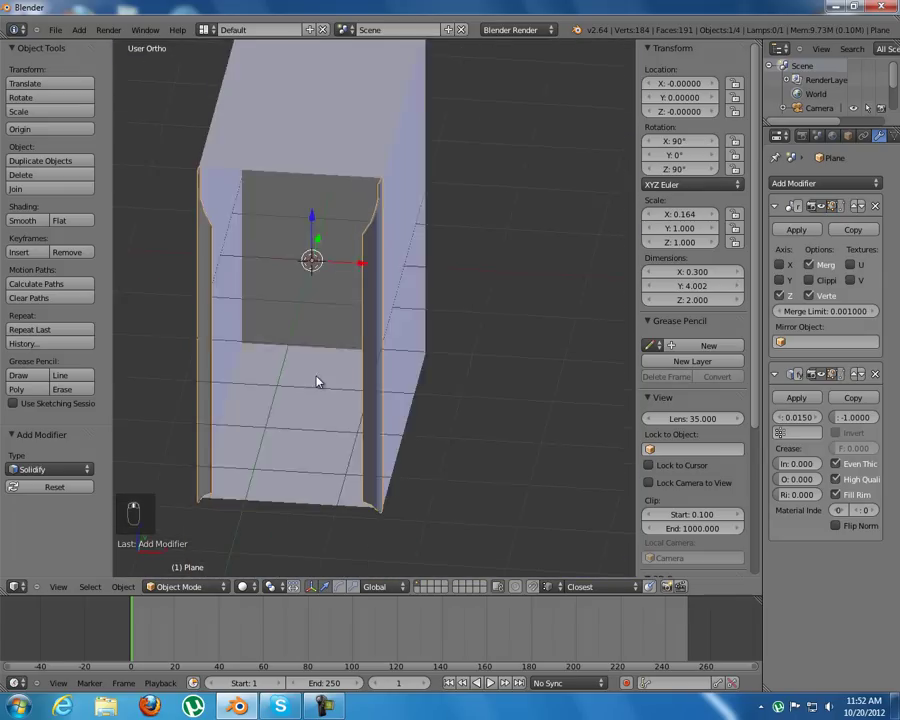
# Step: Add a new plane, rotate it upright 90 degrees on X and move it to the box front
pyautogui.press('a')
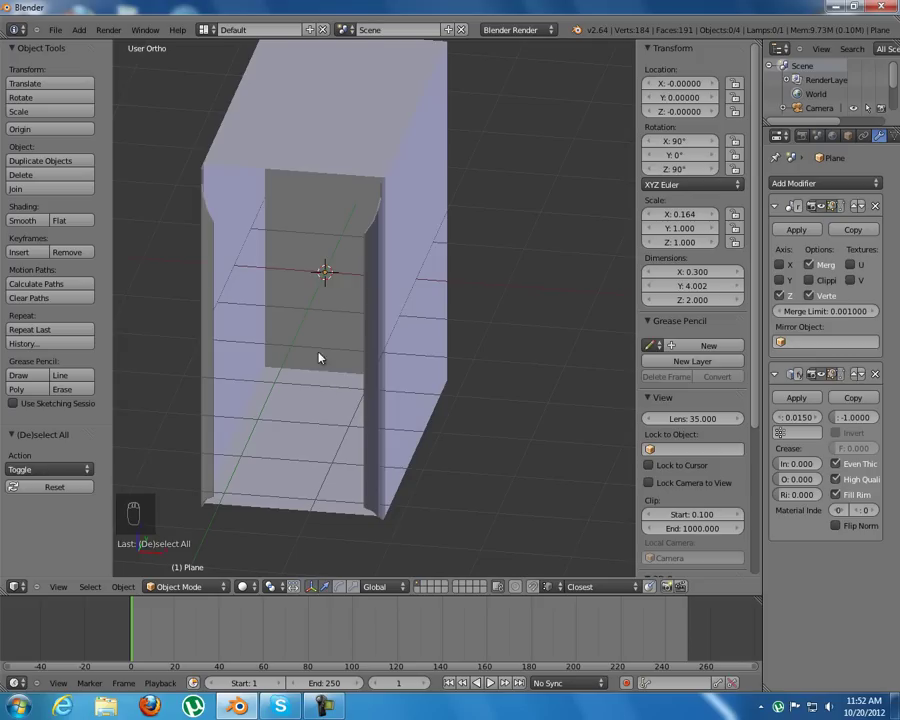
pyautogui.press('shift+a')
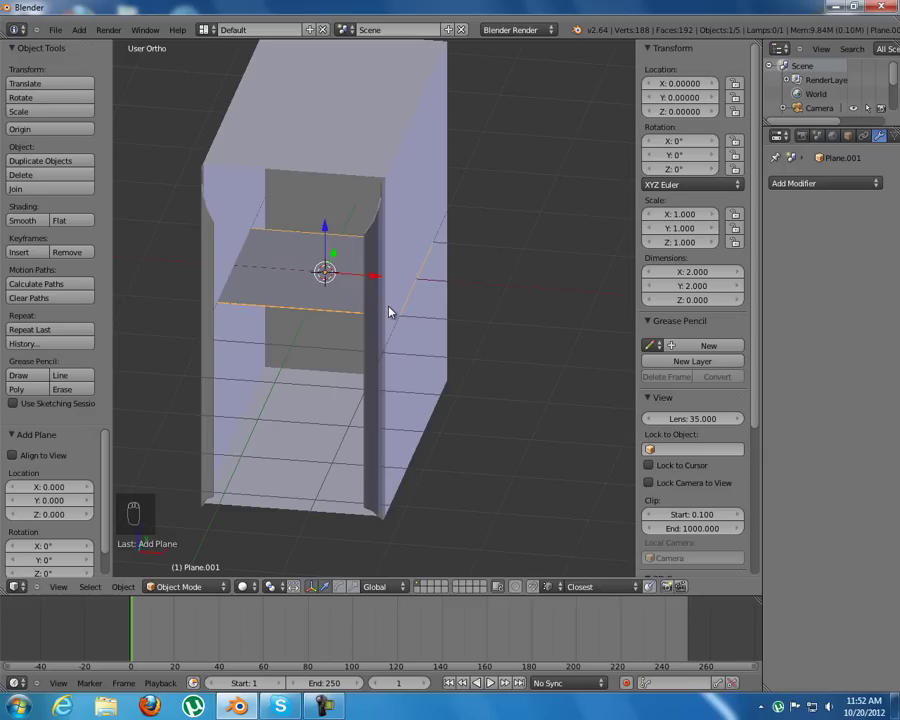
pyautogui.press('r')
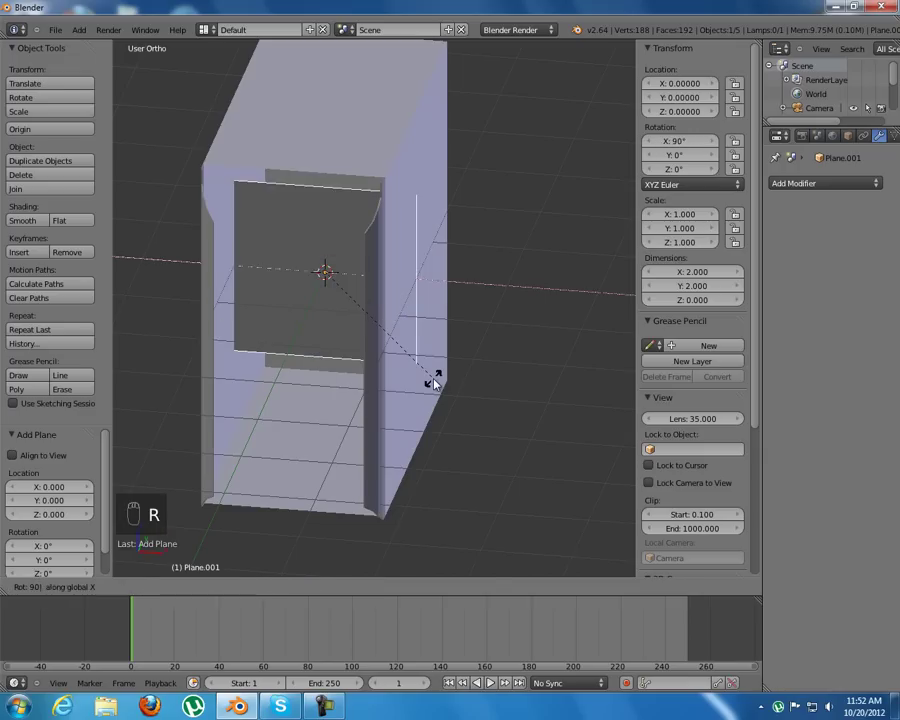
pyautogui.moveTo(384, 349); pyautogui.dragTo(505, 359)
pyautogui.press('KP_3')
pyautogui.press('g')
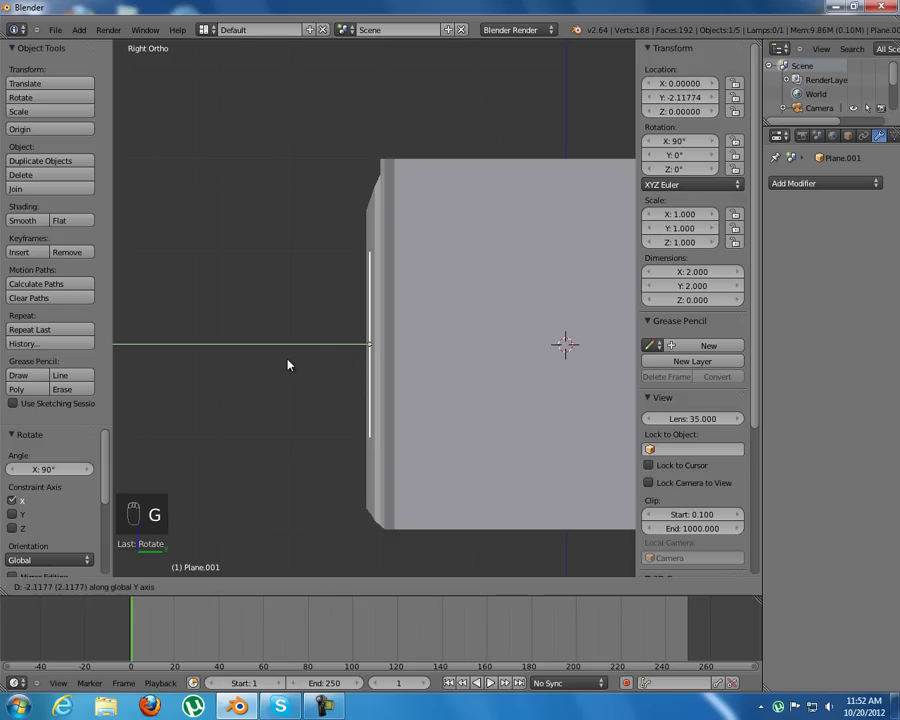
pyautogui.moveTo(367, 300); pyautogui.dragTo(458, 499)
# Step: Shrink the plane into a small narrow strip and position it near the top front edge
pyautogui.press('s')
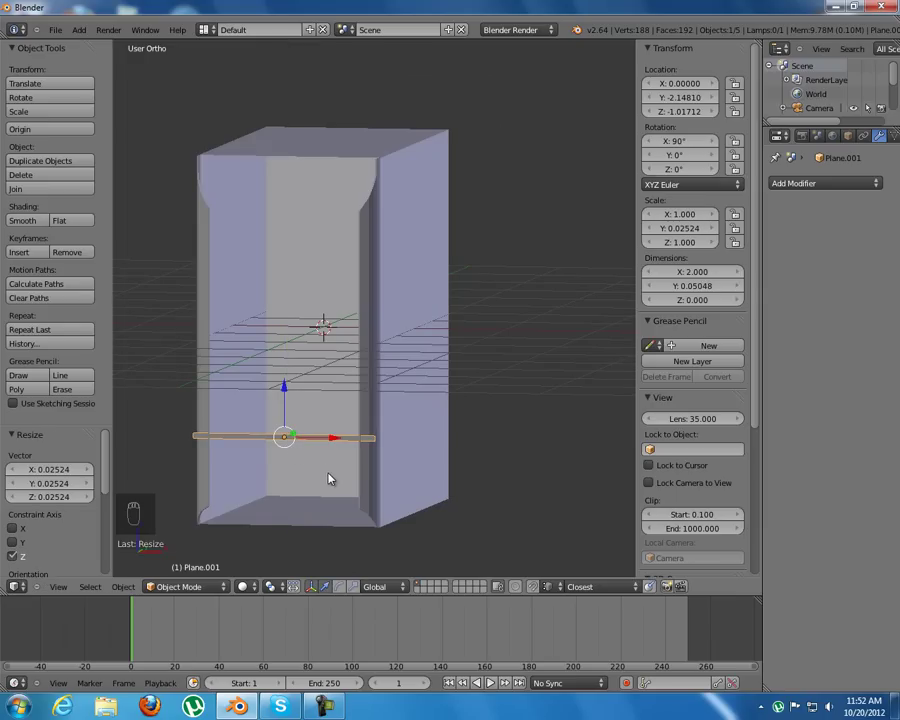
pyautogui.moveTo(346, 483); pyautogui.dragTo(431, 520)
pyautogui.press('s')
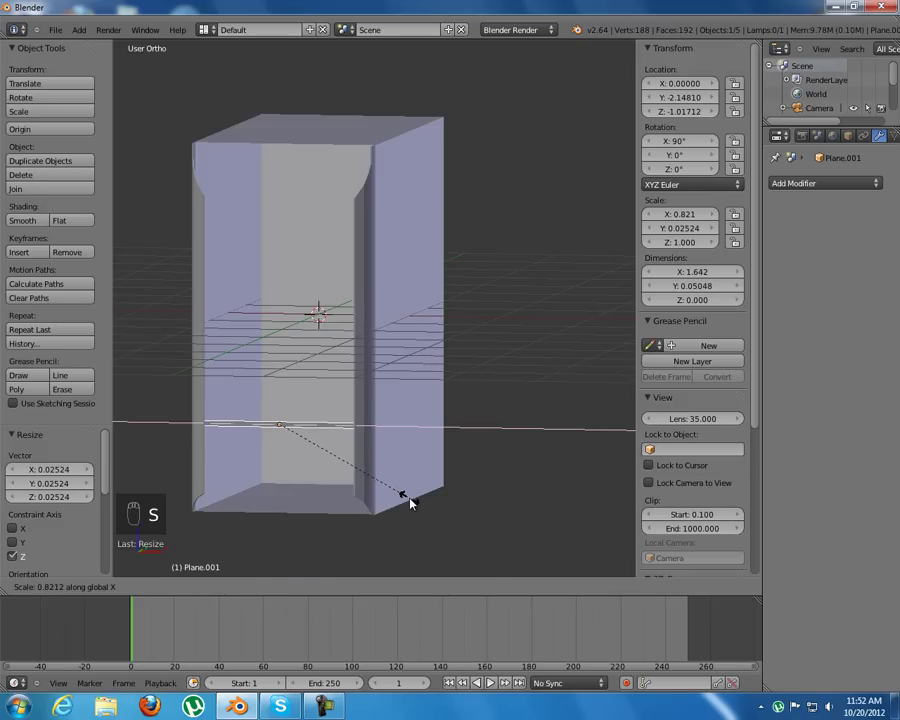
pyautogui.moveTo(284, 373); pyautogui.dragTo(284, 304)
pyautogui.moveTo(329, 396); pyautogui.dragTo(361, 388)
pyautogui.press('KP_3')
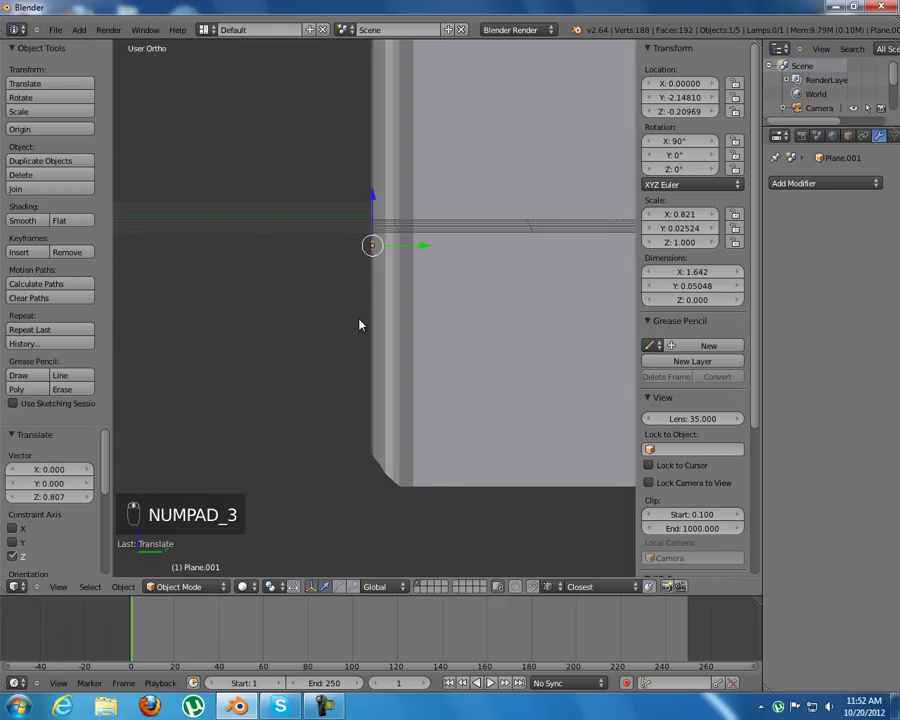
pyautogui.press('KP_3')
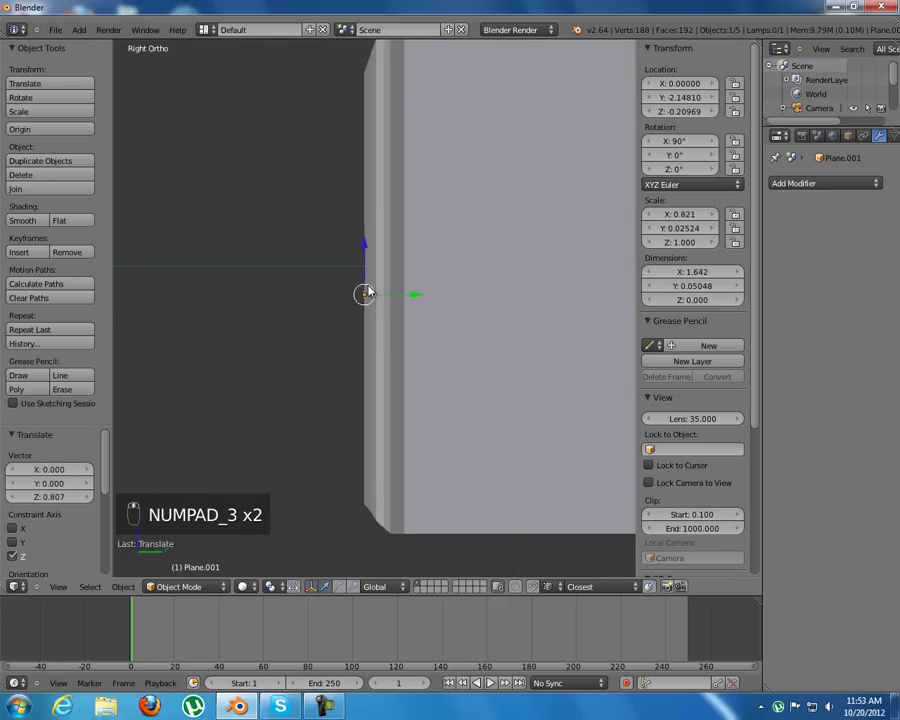
# Step: Extrude and taper the plane's edges in Edit Mode to start the slanted molding profile
pyautogui.press('z')
pyautogui.press('Tab')
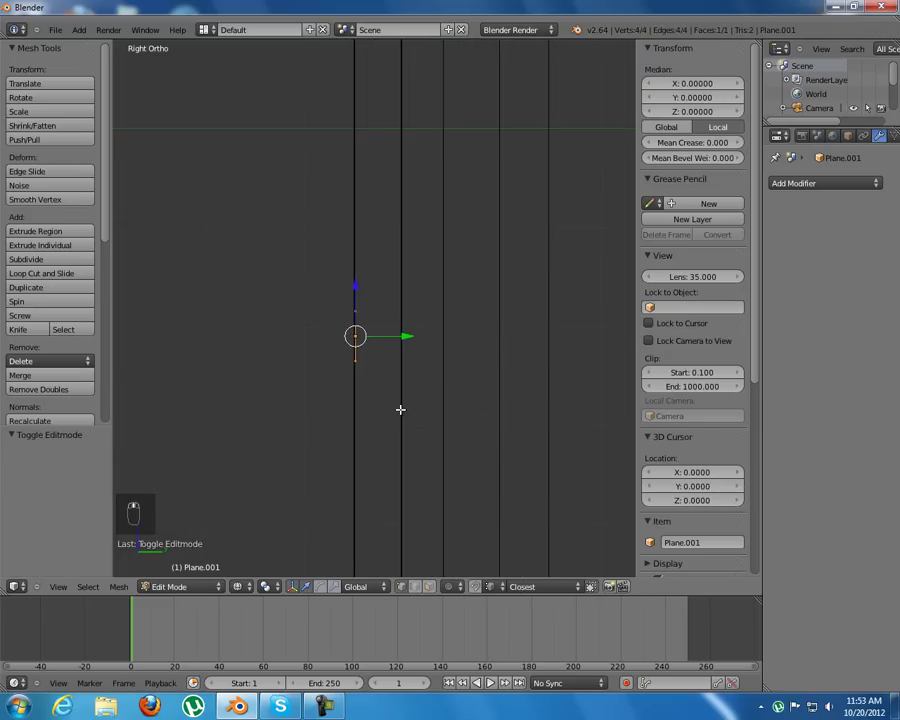
pyautogui.press('e')
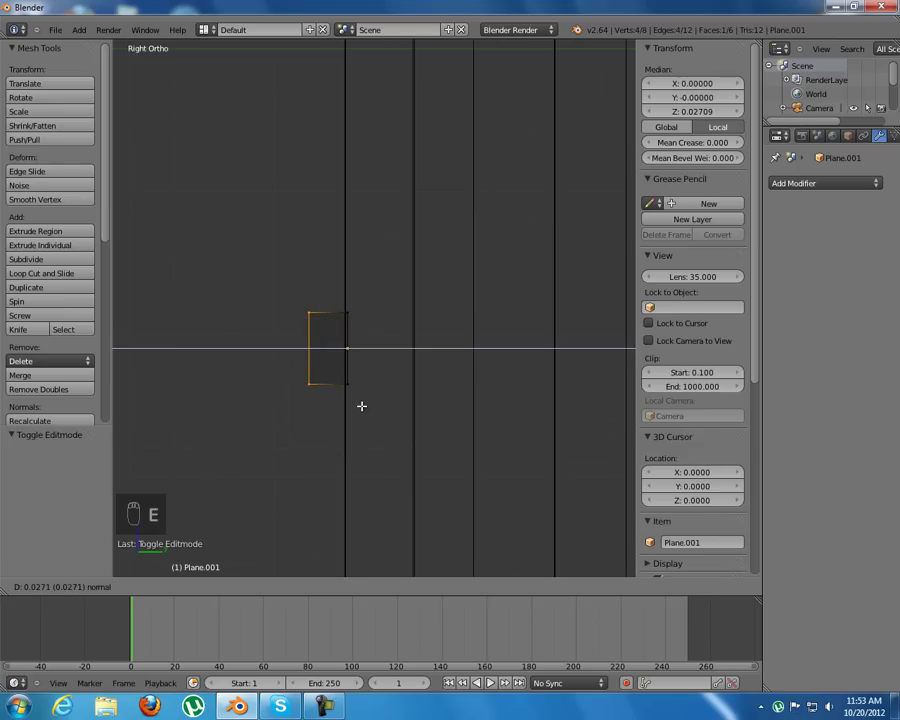
pyautogui.press('s')
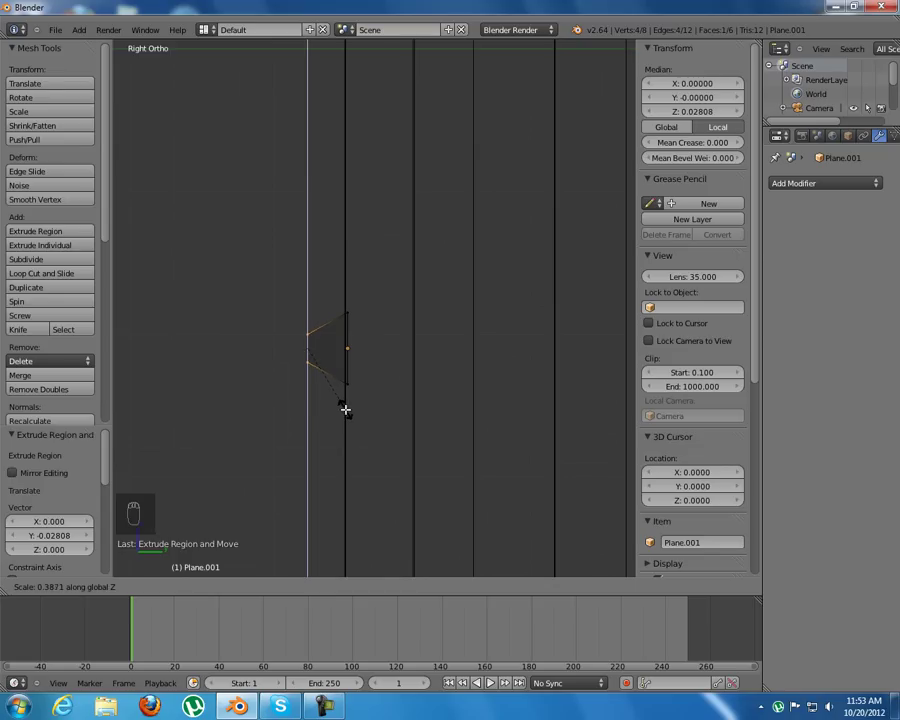
pyautogui.press('a')
pyautogui.press('b')
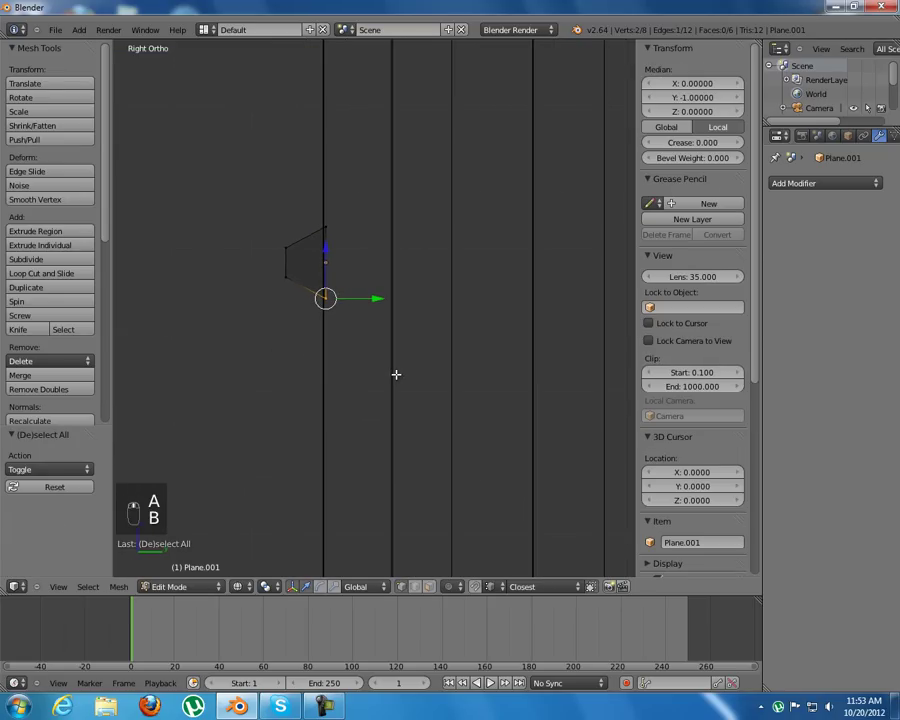
pyautogui.press('e')
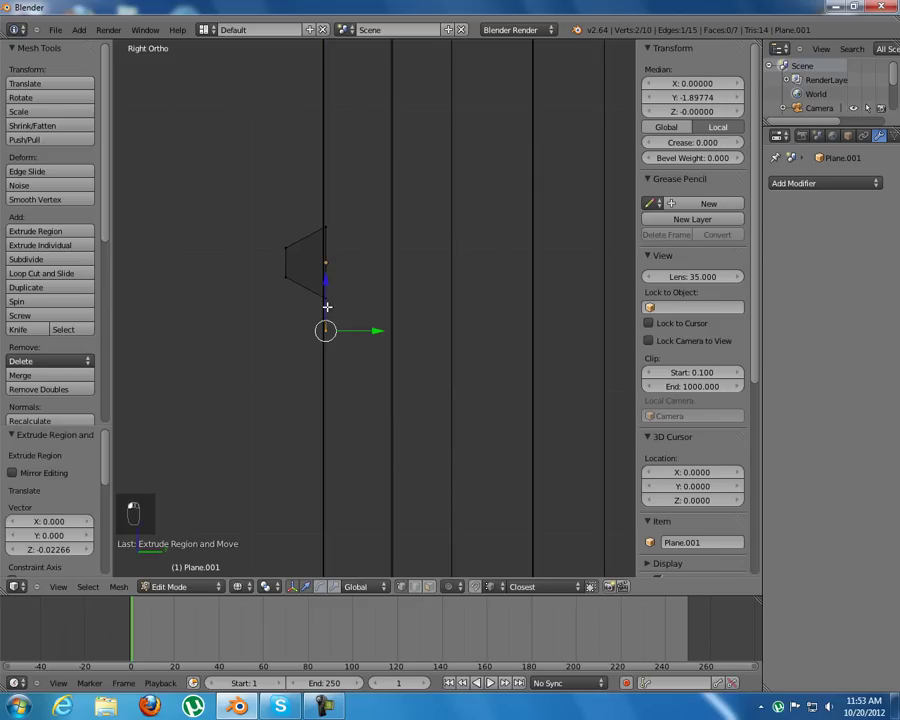
pyautogui.press('a')
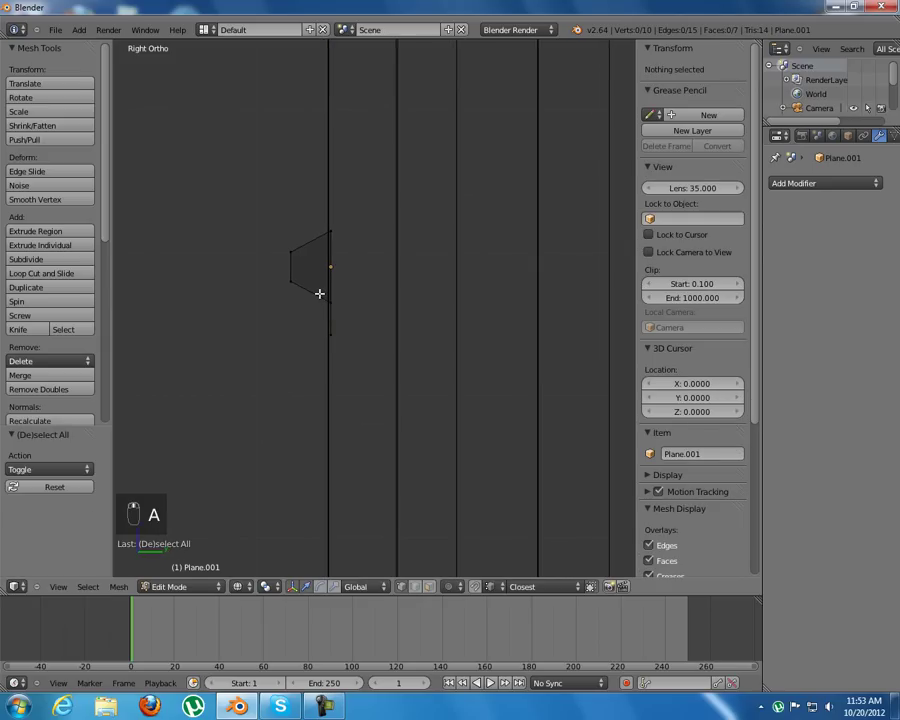
pyautogui.press('b')
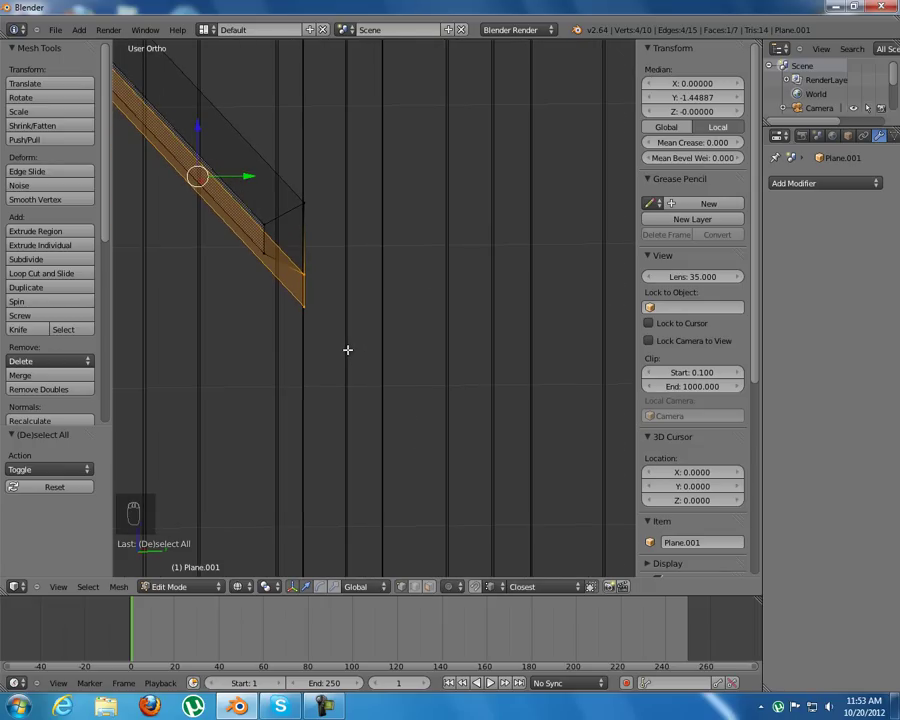
# Step: Extrude further edges downward in side view to form the profile's stepped outline
pyautogui.press('KP_3')
pyautogui.press('a')
pyautogui.press('b')
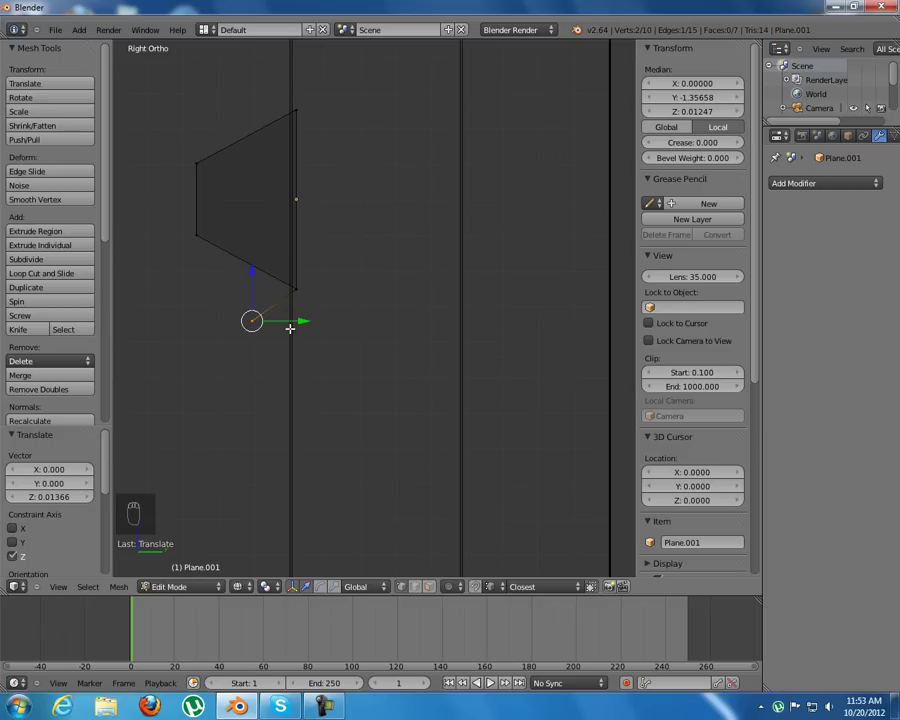
pyautogui.press('e')
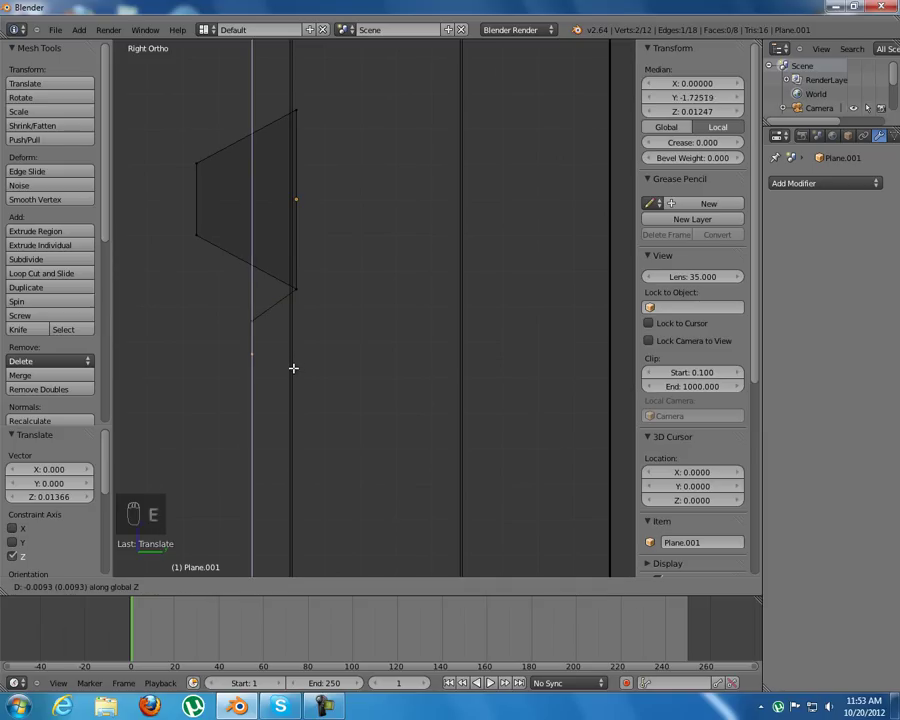
pyautogui.press('e')
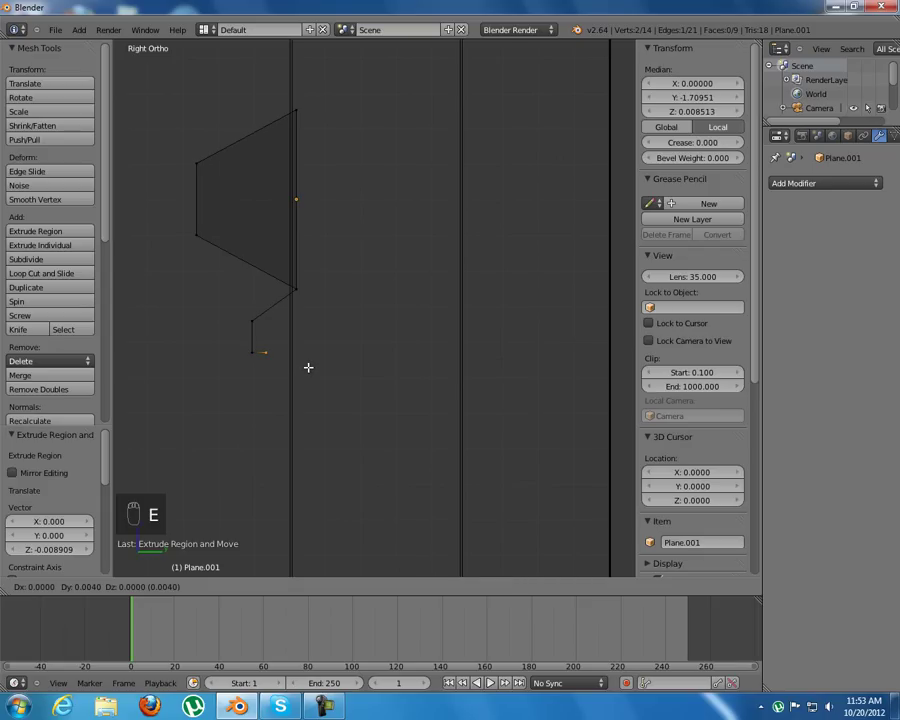
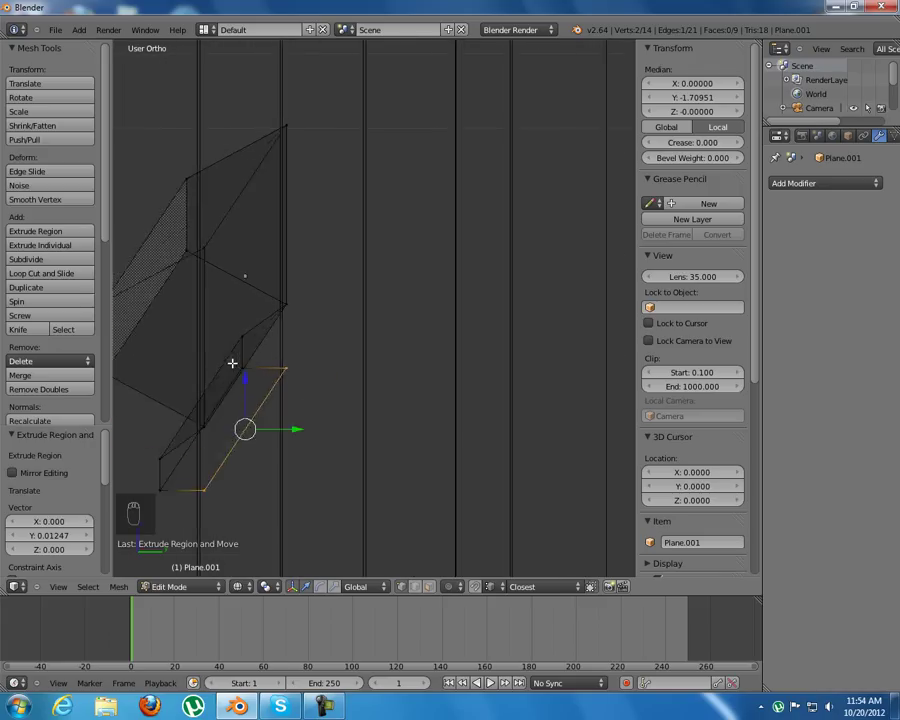
pyautogui.press('KP_1')
pyautogui.press('KP_3')
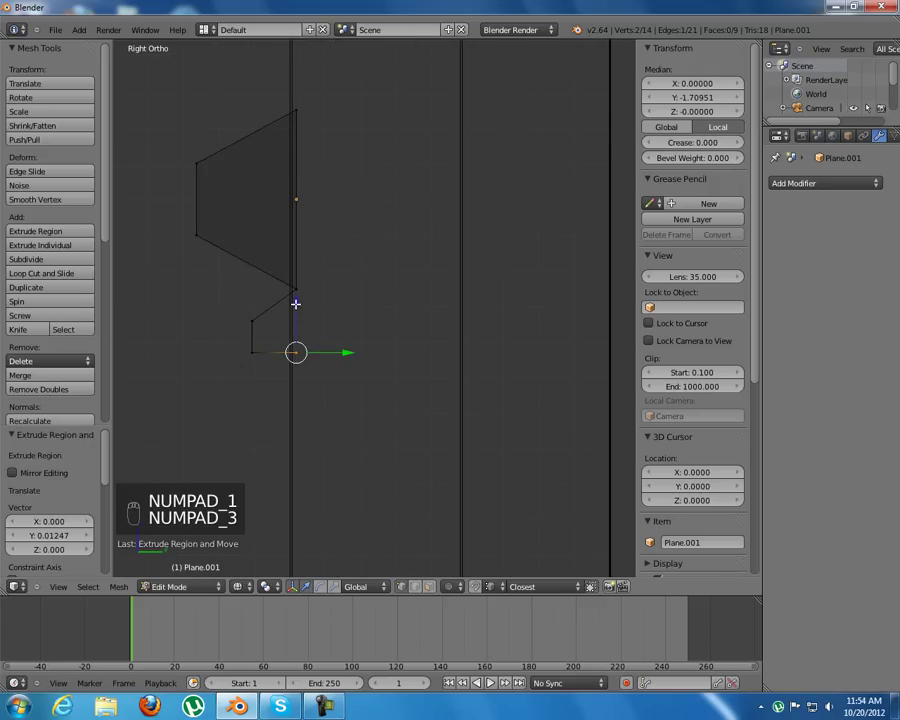
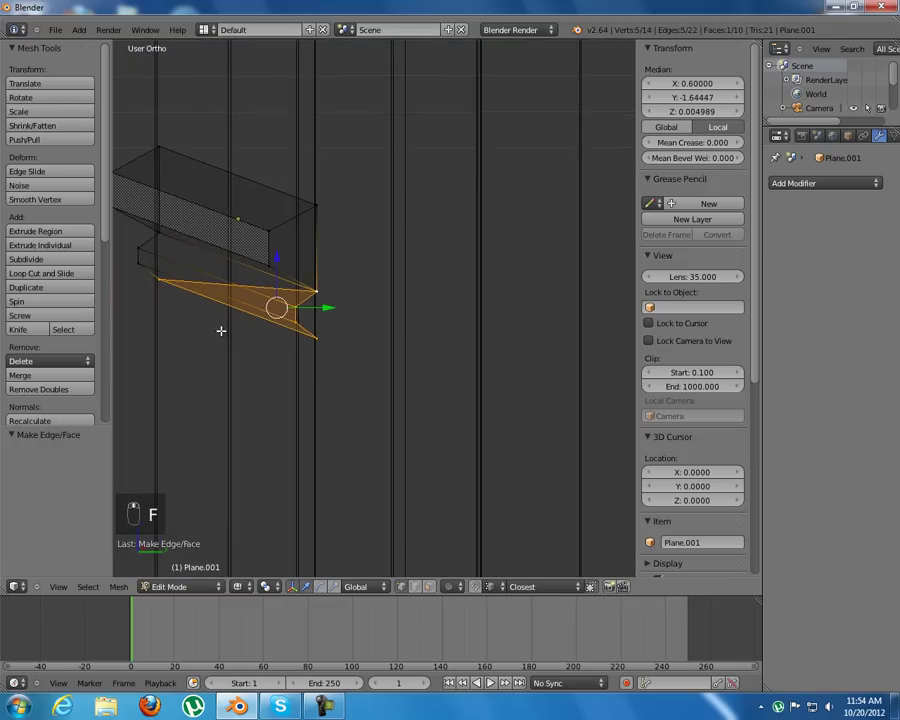
# Step: Redo the filled face and review the profile from both side views
pyautogui.press('ctrl+z')
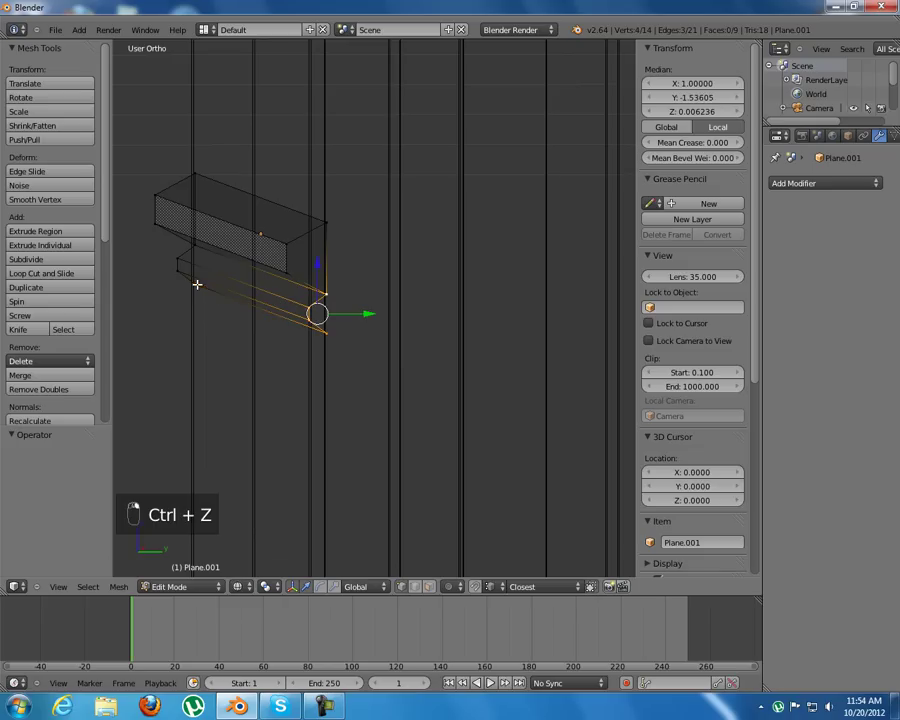
pyautogui.press('f')
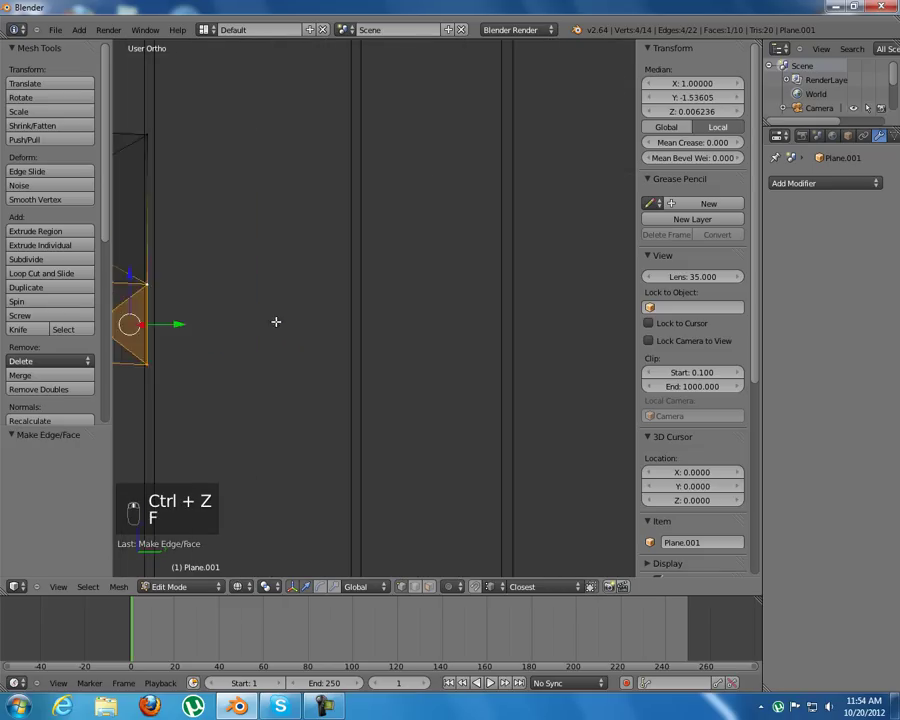
pyautogui.press('ctrl+KP_3')
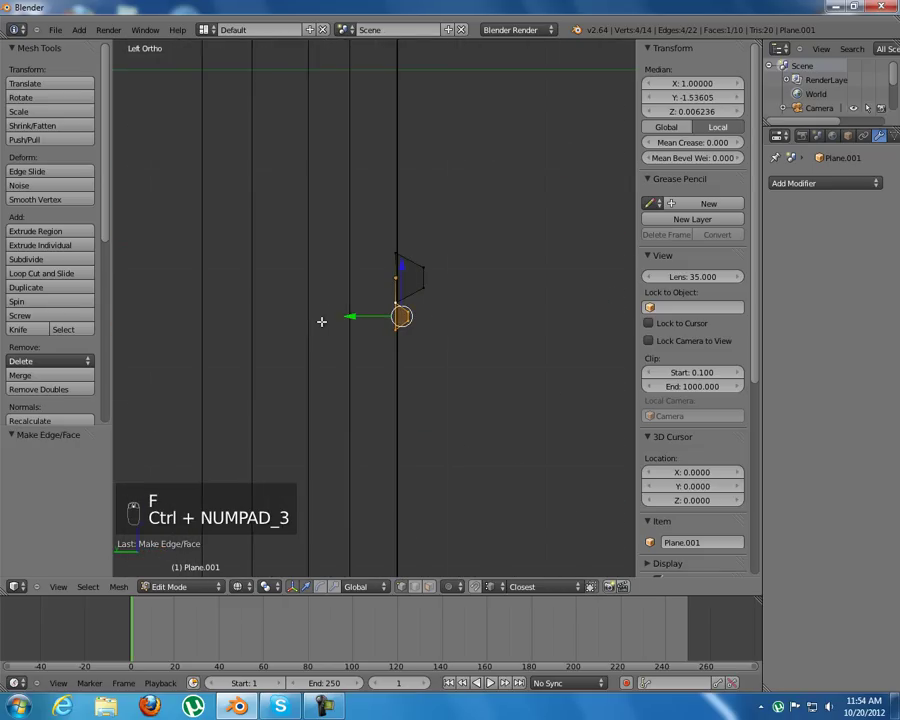
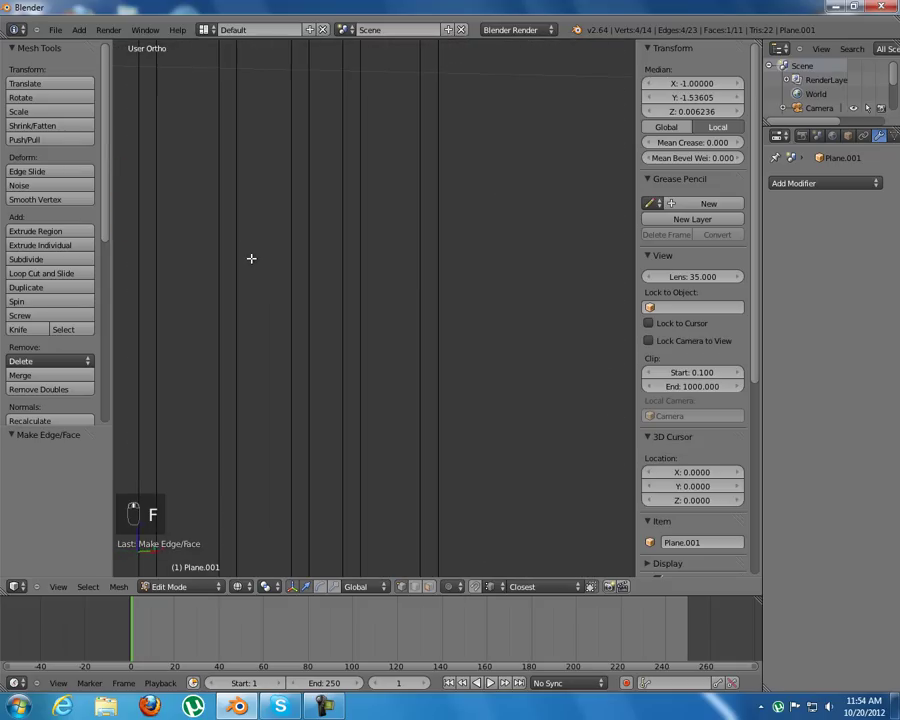
pyautogui.press('KP_3')
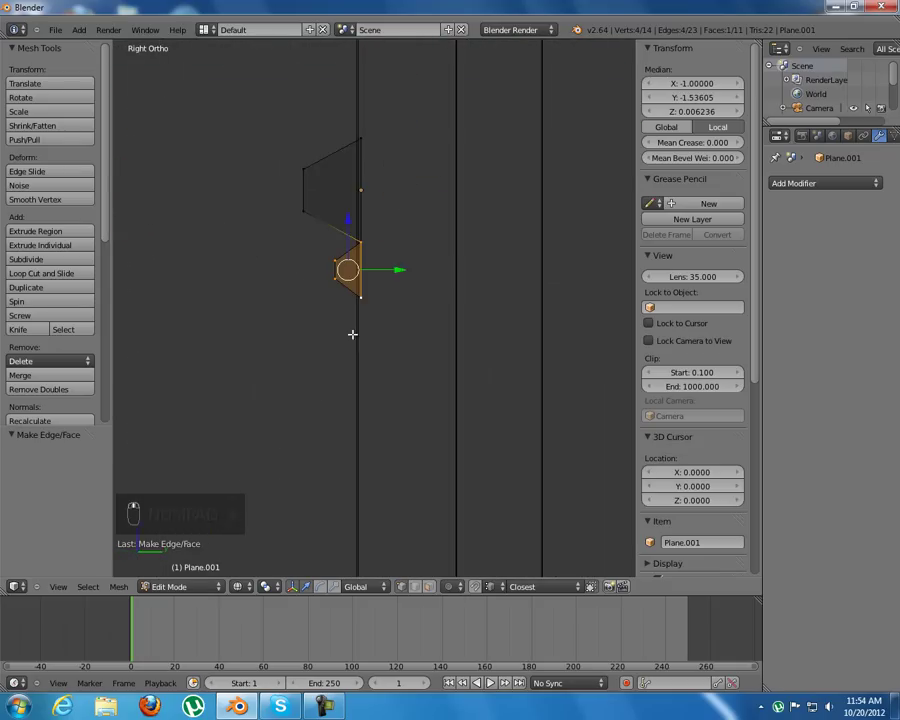
# Step: Return to Object Mode and attach an Array modifier with count 1
pyautogui.press('a')
pyautogui.press('Tab')
pyautogui.press('z')
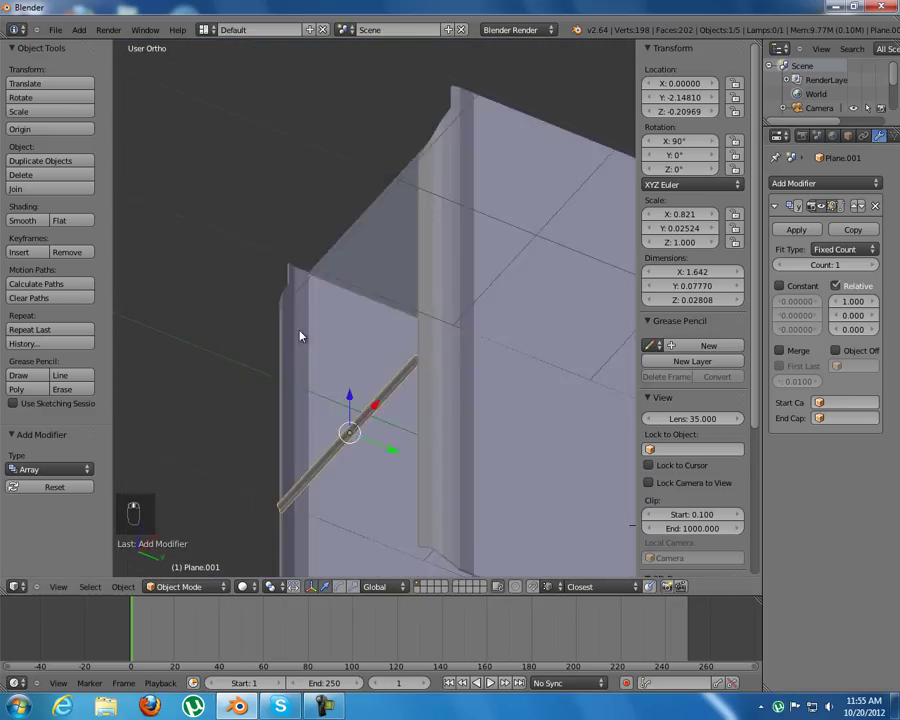
# Step: Orbit the viewport to look along the stepped profile strip on the box front
pyautogui.moveTo(340, 342); pyautogui.dragTo(300, 331)
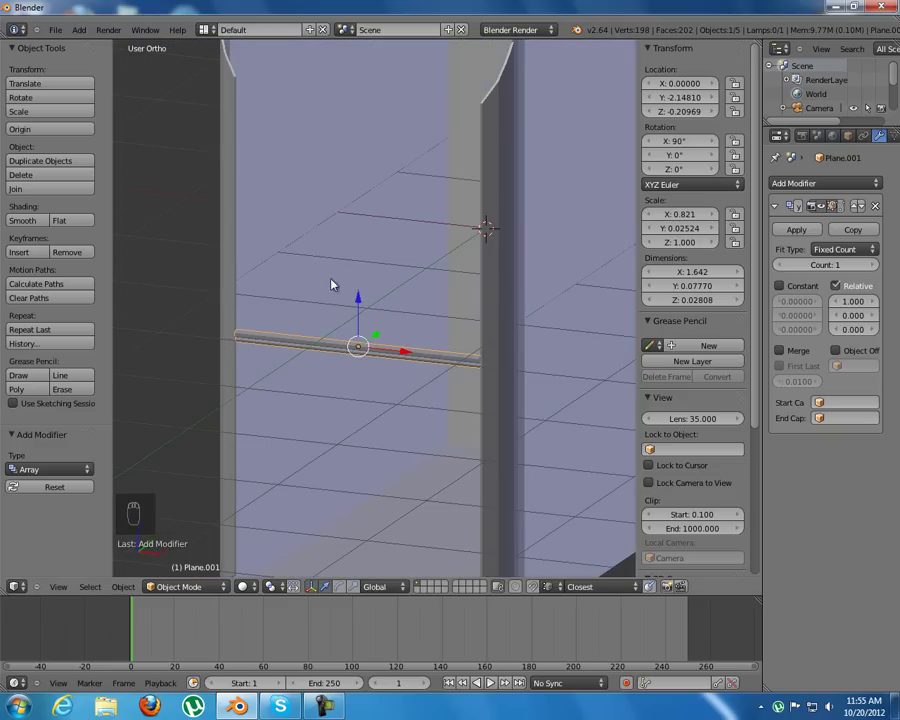
pyautogui.moveTo(374, 285); pyautogui.dragTo(385, 290)
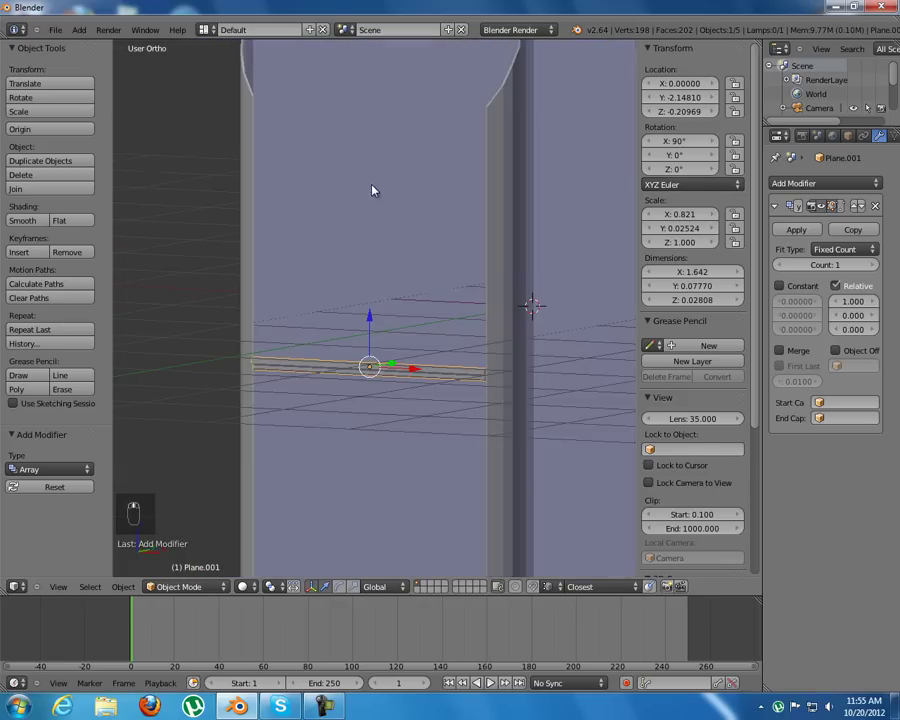
# Step: Add a new cube and, in Right view, move it forward to the front of the box (Y ≈ −2.03)
pyautogui.press('shift+a')
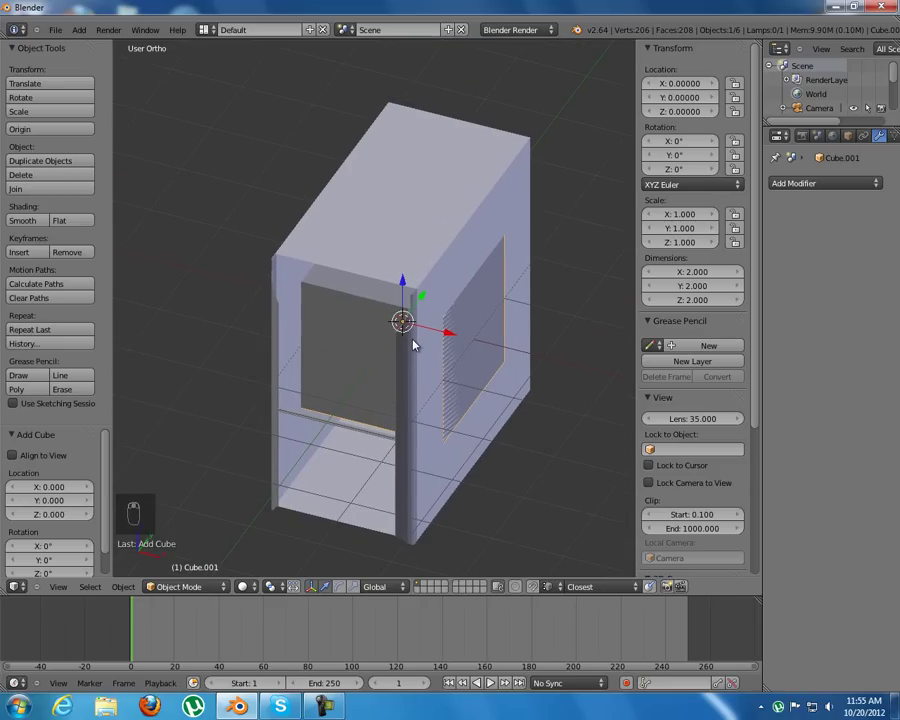
pyautogui.press('KP_3')
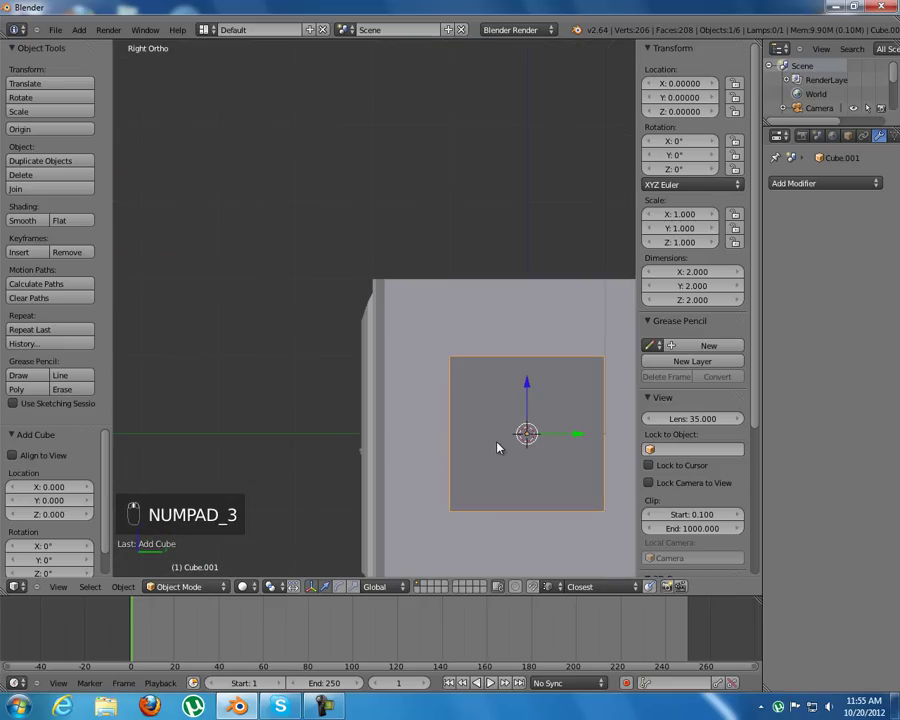
pyautogui.press('g')
pyautogui.moveTo(436, 454); pyautogui.dragTo(335, 468)
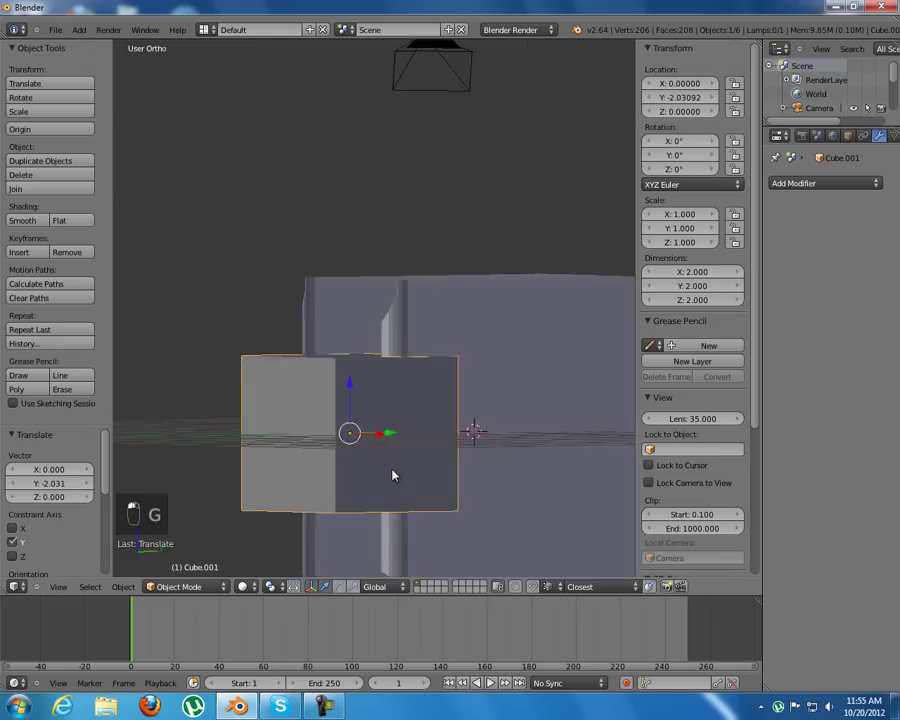
pyautogui.press('KP_3')
pyautogui.press('z')
pyautogui.moveTo(388, 470); pyautogui.dragTo(418, 439)
# Step: Flatten the cube along Y into a 0.052-thick panel and begin shortening its height from the front
pyautogui.press('s')
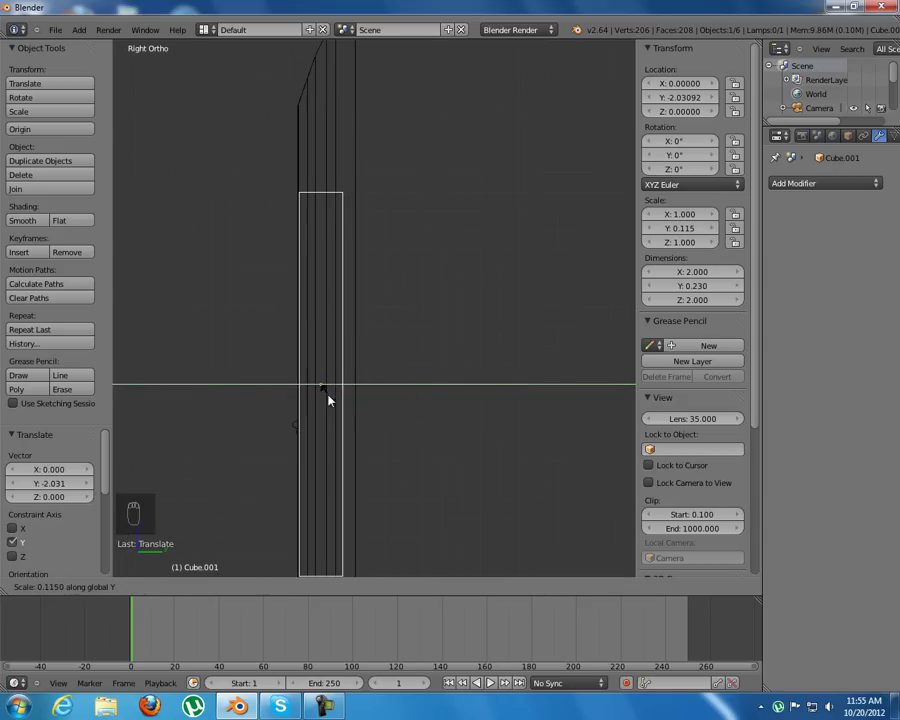
pyautogui.press('s')
pyautogui.moveTo(484, 453); pyautogui.dragTo(388, 425)
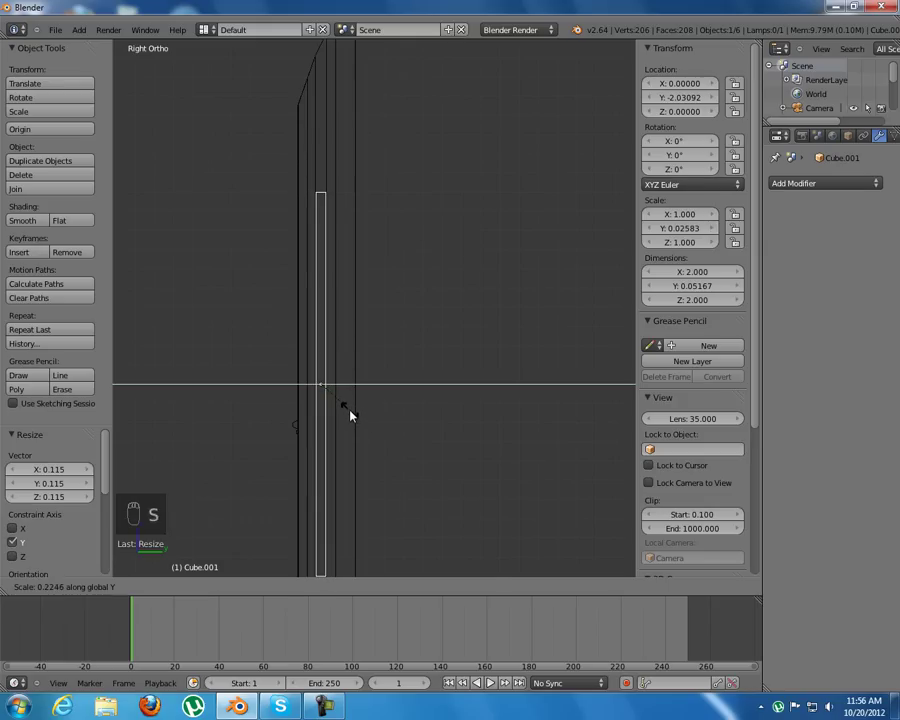
pyautogui.moveTo(317, 381); pyautogui.dragTo(432, 377)
pyautogui.press('KP_1')
pyautogui.press('KP_3')
pyautogui.press('KP_1')
pyautogui.press('z')
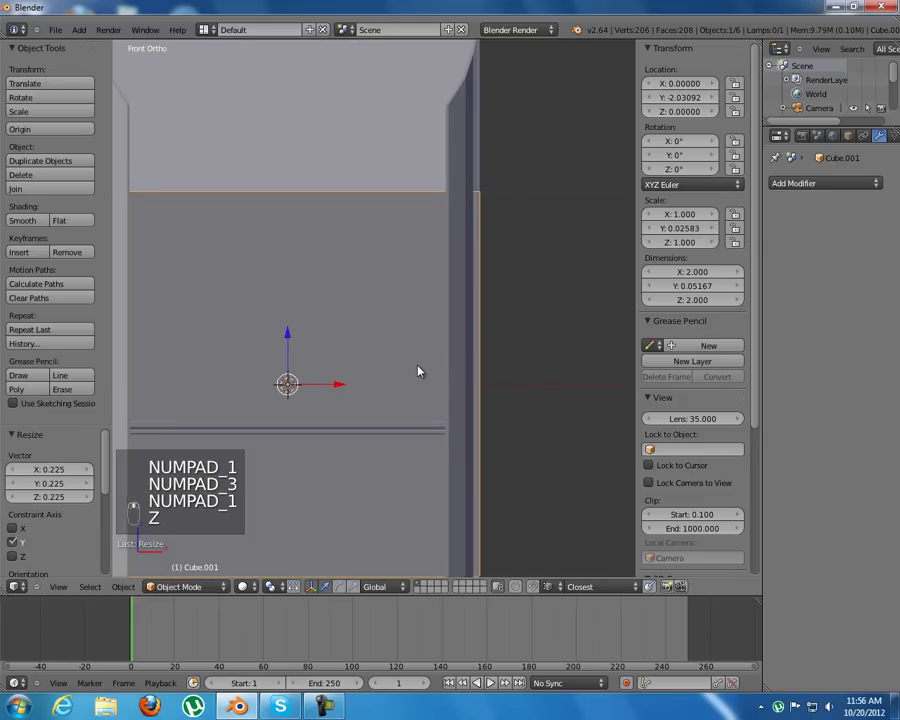
pyautogui.press('s')
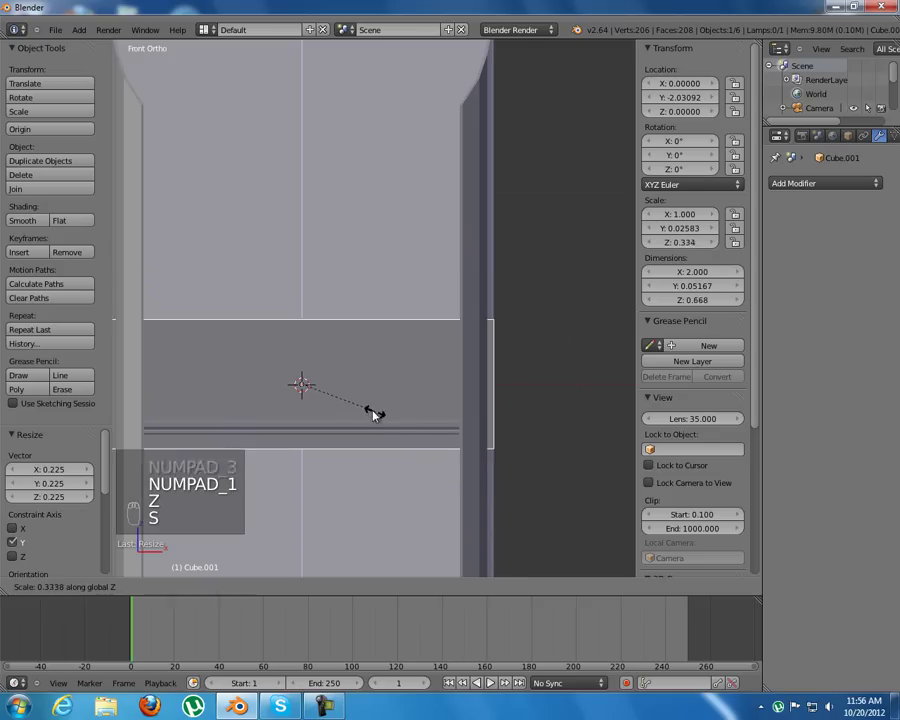
# Step: Scale the panel to 1.642 wide on X to match the strip and about 0.318 tall on Z
pyautogui.click(303, 336)
pyautogui.press('s')
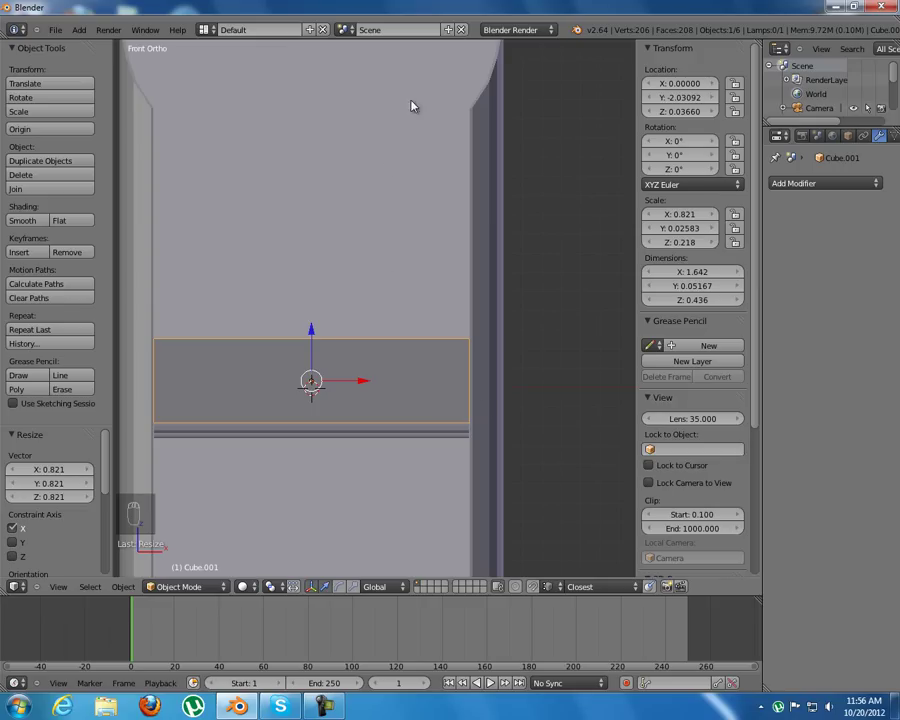
pyautogui.press('s')
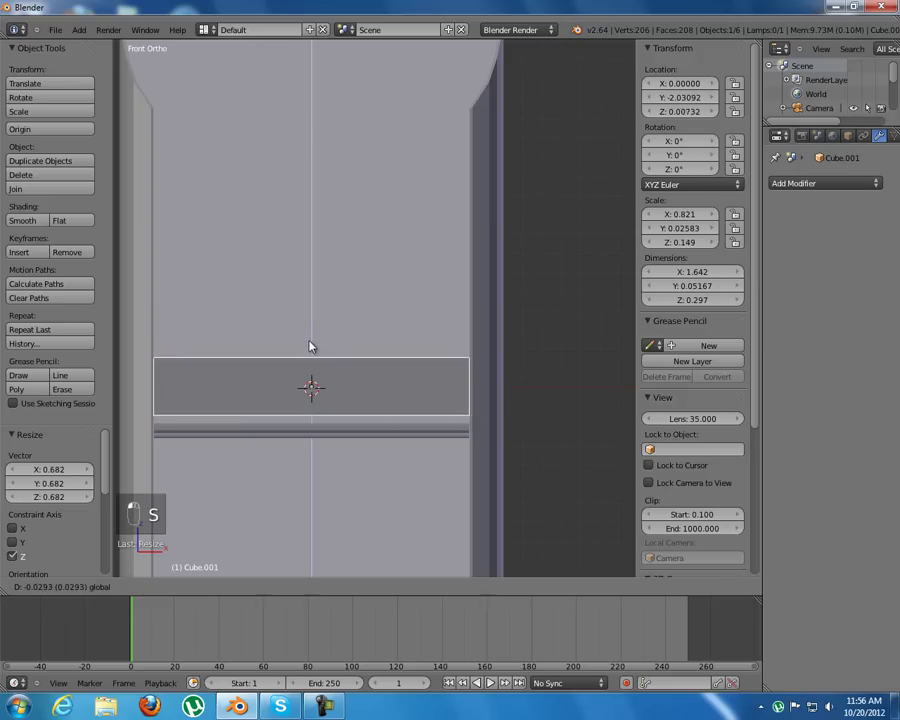
pyautogui.press('s')
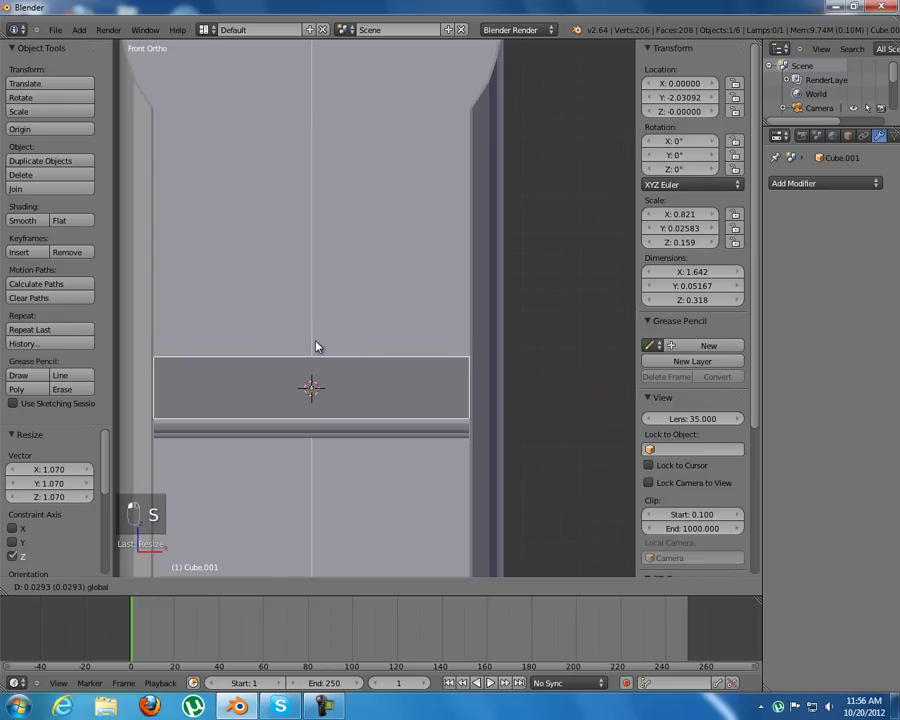
# Step: Duplicate the panel upward twice, resize the bottom panel to 0.398 tall, and delete an extra copy
pyautogui.press('shift+d')
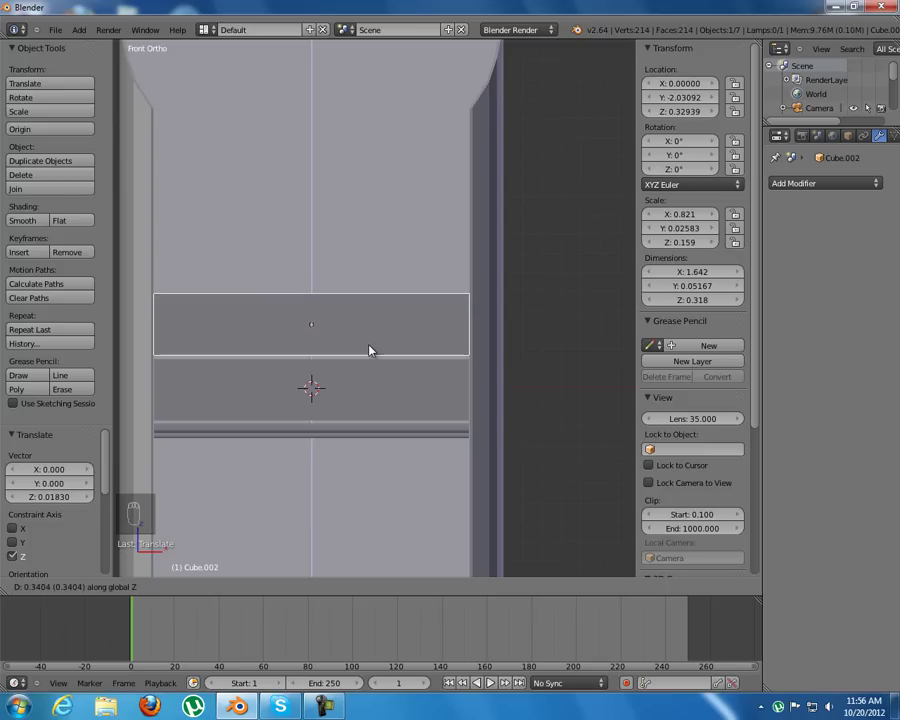
pyautogui.press('shift+d')
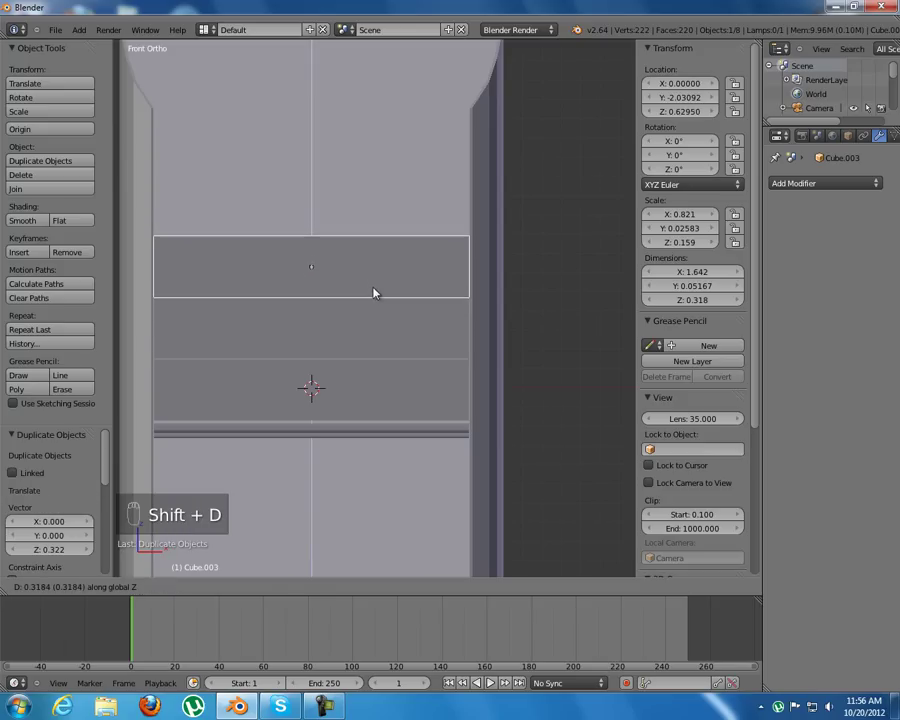
pyautogui.press('s')
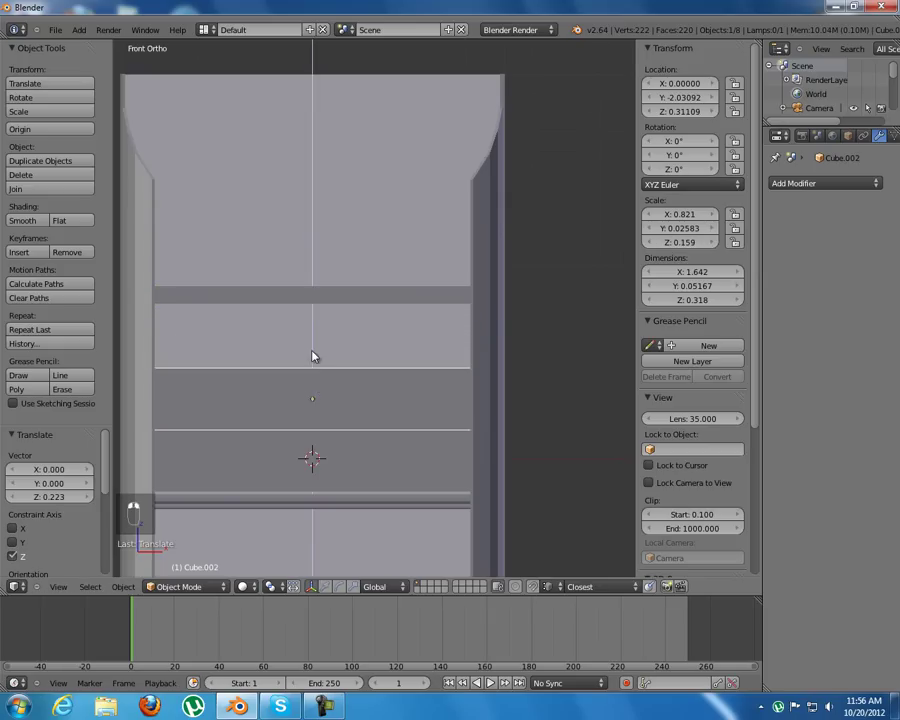
pyautogui.press('s')
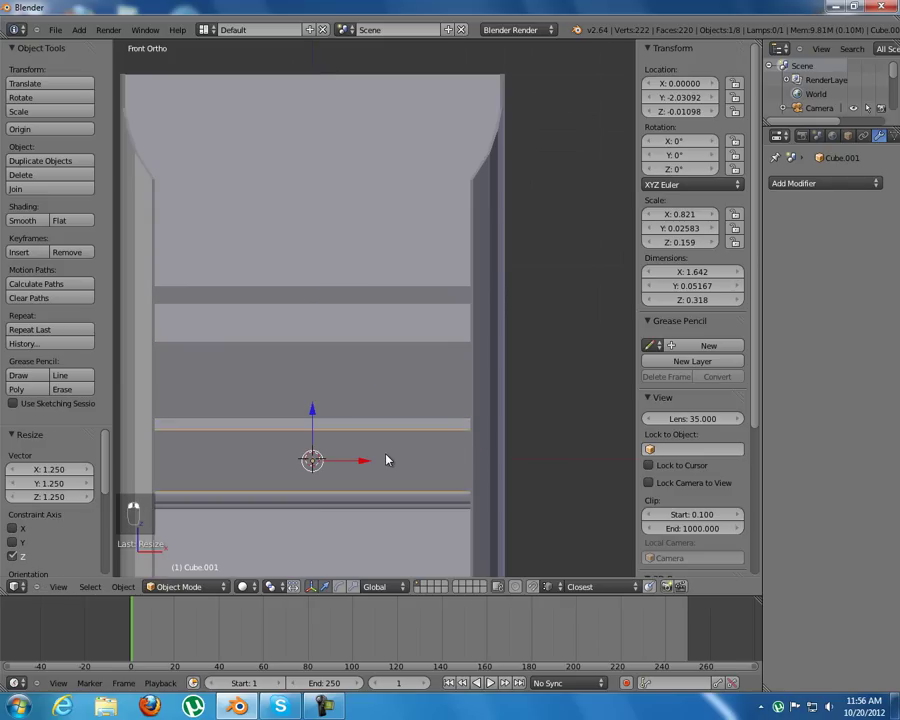
pyautogui.press('x')
pyautogui.press('shift+d')
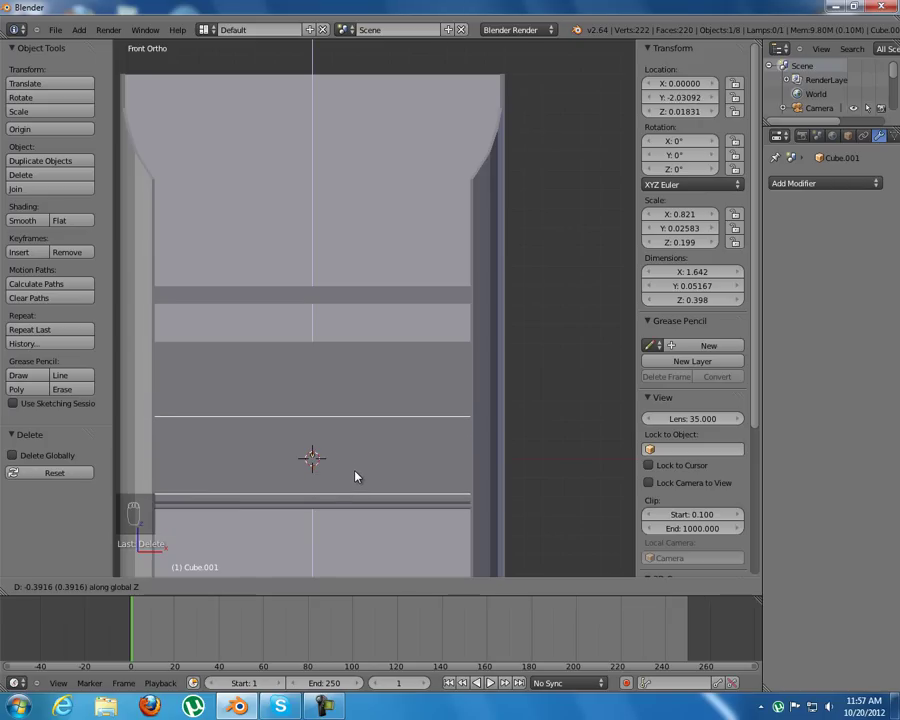
# Step: Duplicate further panel copies up the front, the top one raised to about Z 1.38 below the molding
pyautogui.moveTo(309, 382); pyautogui.dragTo(326, 331)
pyautogui.moveTo(316, 260); pyautogui.dragTo(409, 387)
pyautogui.press('shift+d')
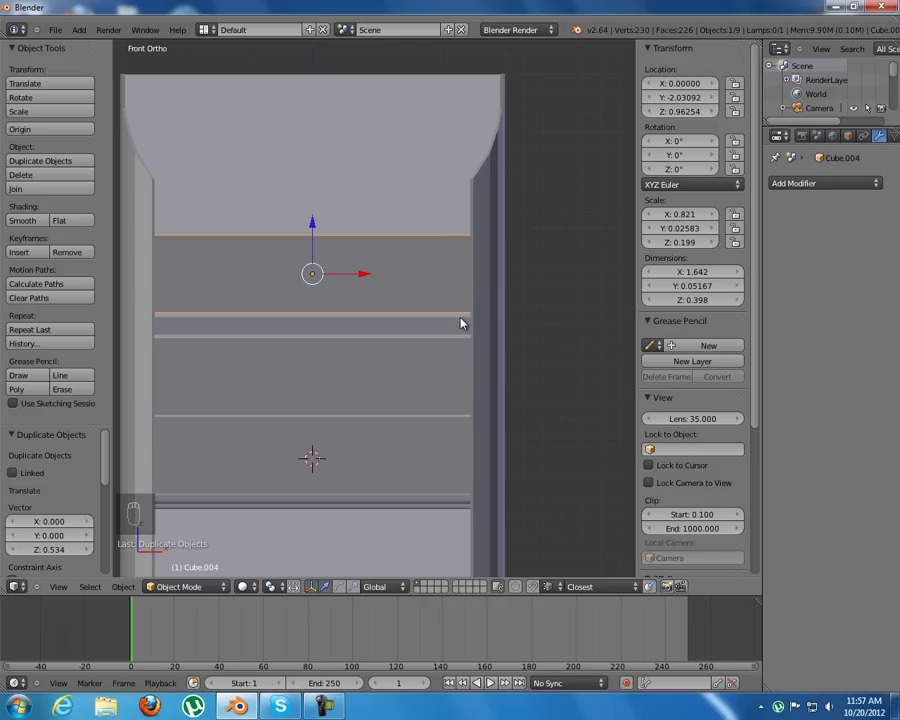
pyautogui.press('shift+d')
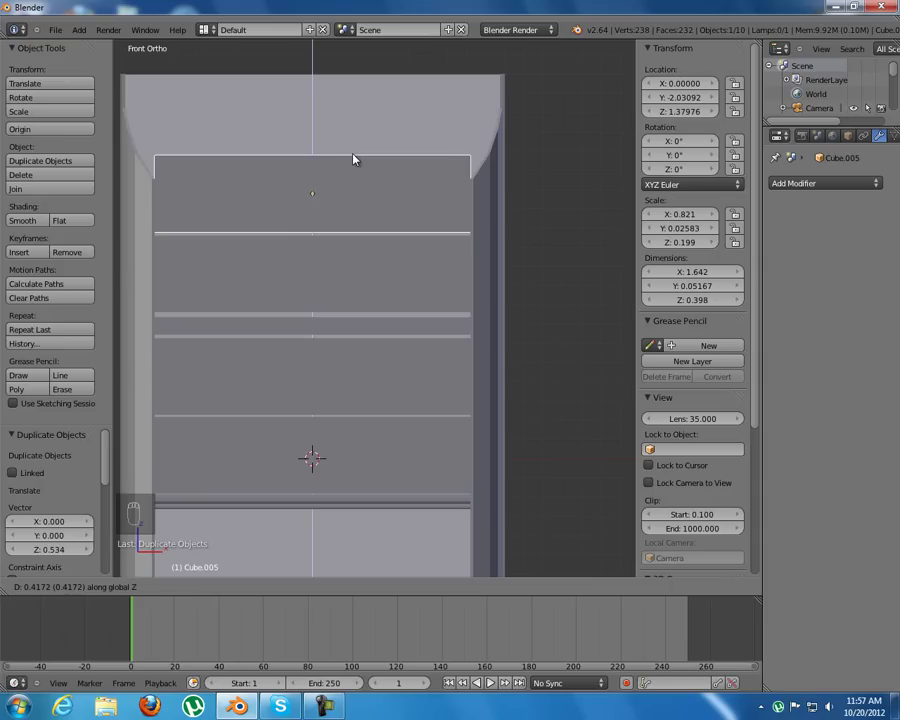
# Step: Lower the top slat slightly and check the stack of slats from an angle and the front
pyautogui.moveTo(358, 155); pyautogui.dragTo(395, 195)
pyautogui.press('s')
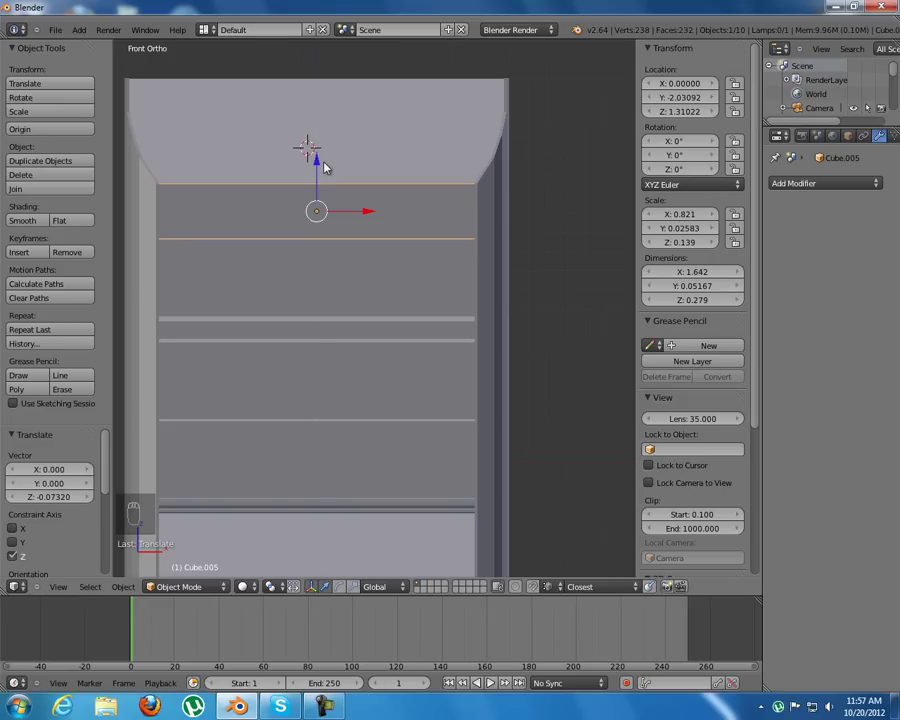
pyautogui.middleClick(395, 204)
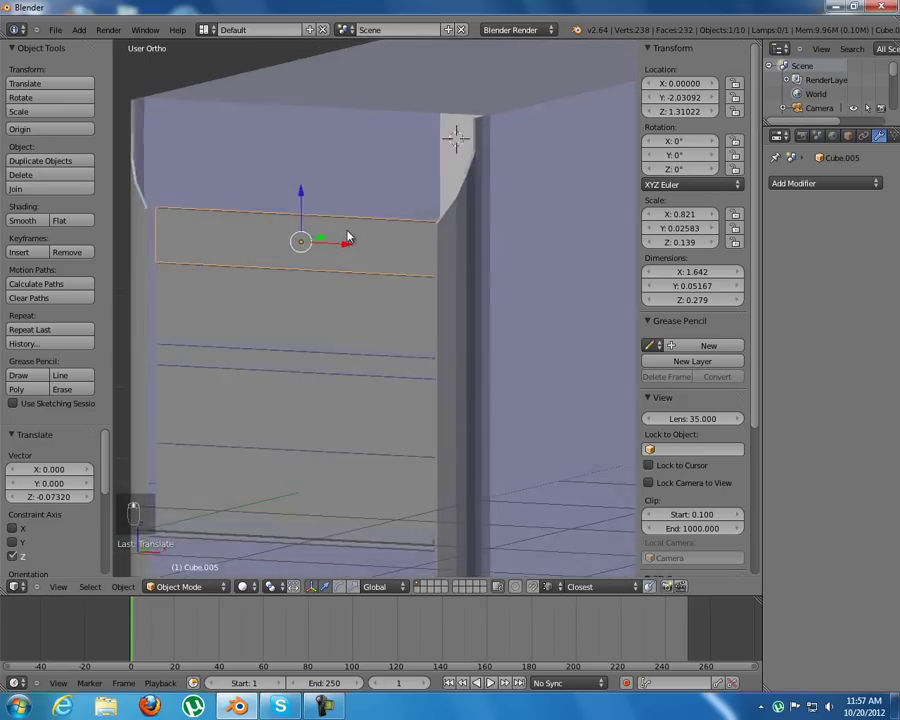
pyautogui.moveTo(298, 239); pyautogui.dragTo(309, 282)
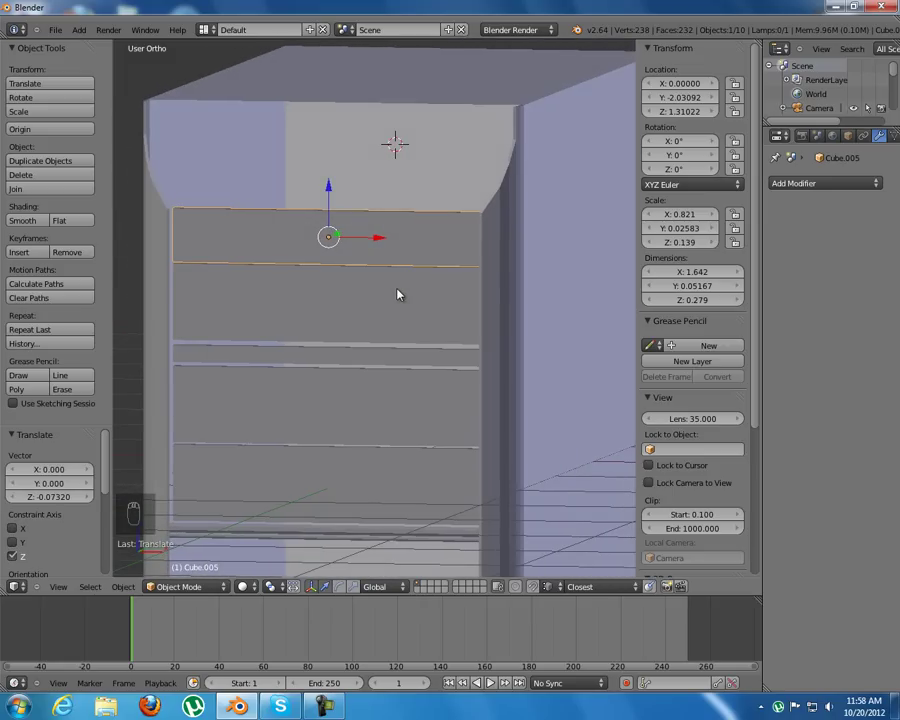
pyautogui.moveTo(399, 293); pyautogui.dragTo(373, 286)
pyautogui.press('KP_1')
pyautogui.moveTo(373, 286); pyautogui.dragTo(366, 310)
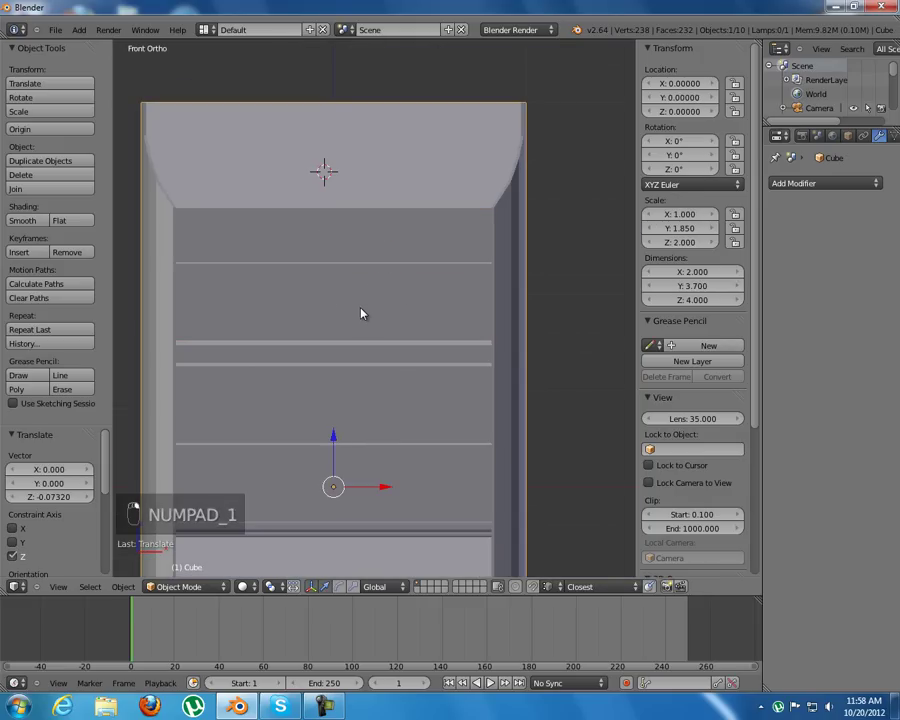
pyautogui.moveTo(356, 303); pyautogui.dragTo(336, 201)
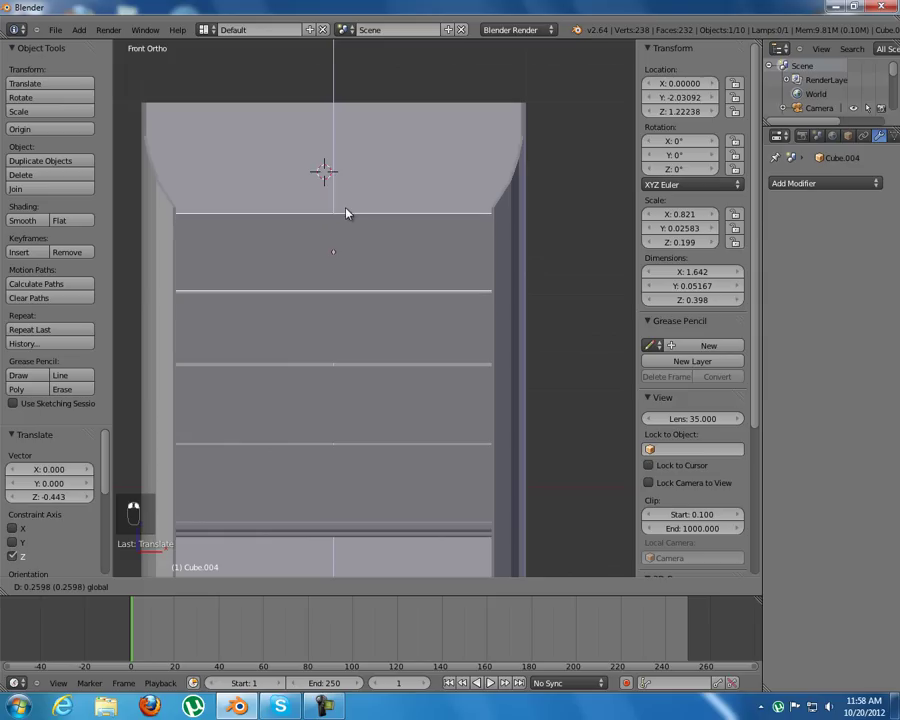
# Step: Reposition three more slats vertically, the last settling at about Z 0.40
pyautogui.rightClick(331, 313)
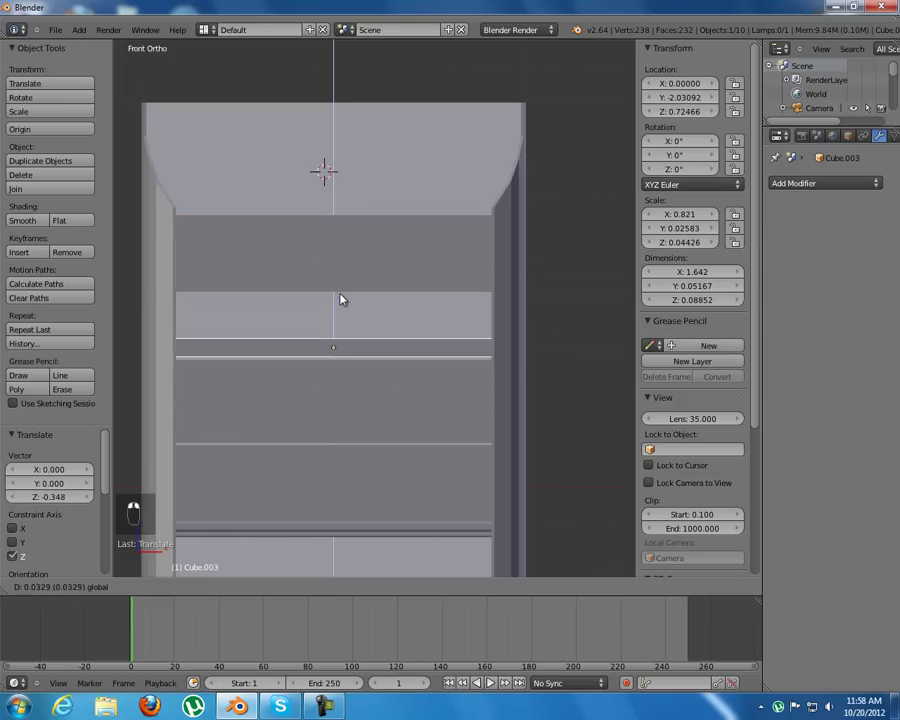
pyautogui.rightClick(344, 372)
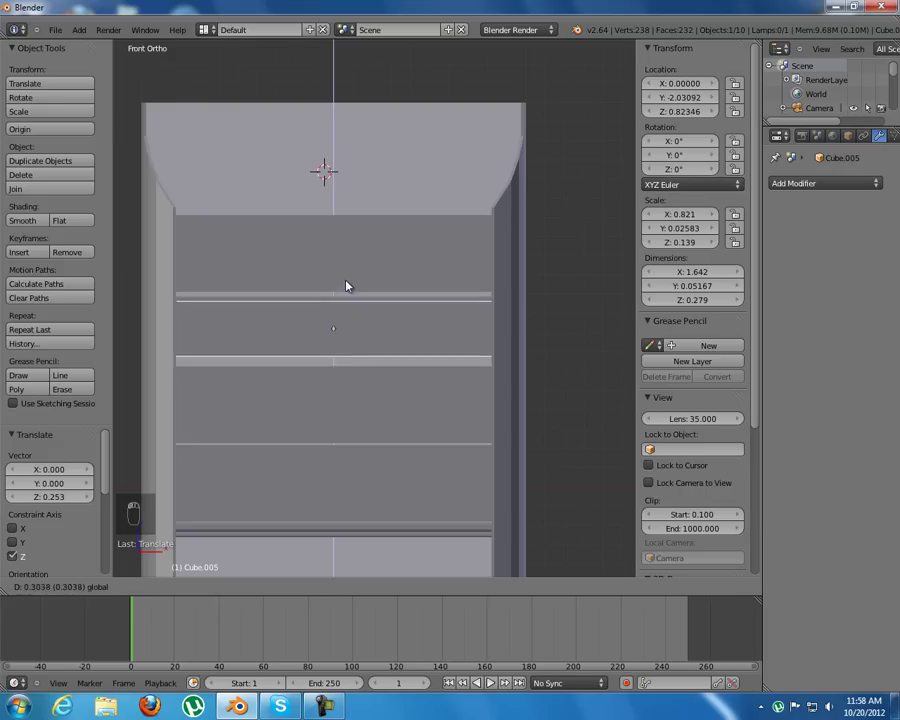
pyautogui.rightClick(351, 306)
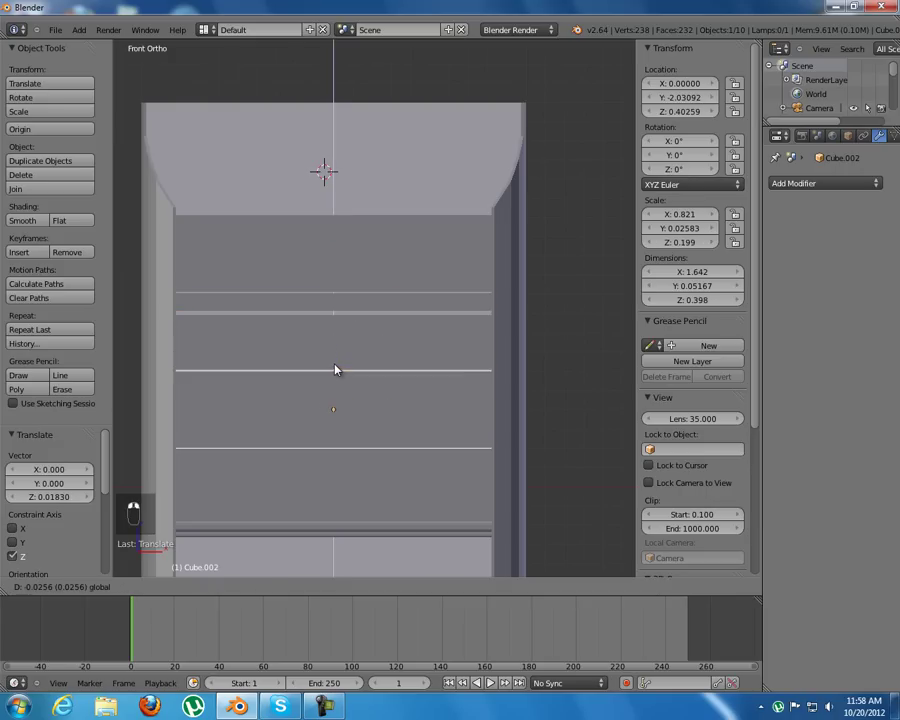
# Step: Add a new plane at the top of the box and rotate it 90° about X to stand upright
pyautogui.press('z')
pyautogui.press('z')
pyautogui.press('a')
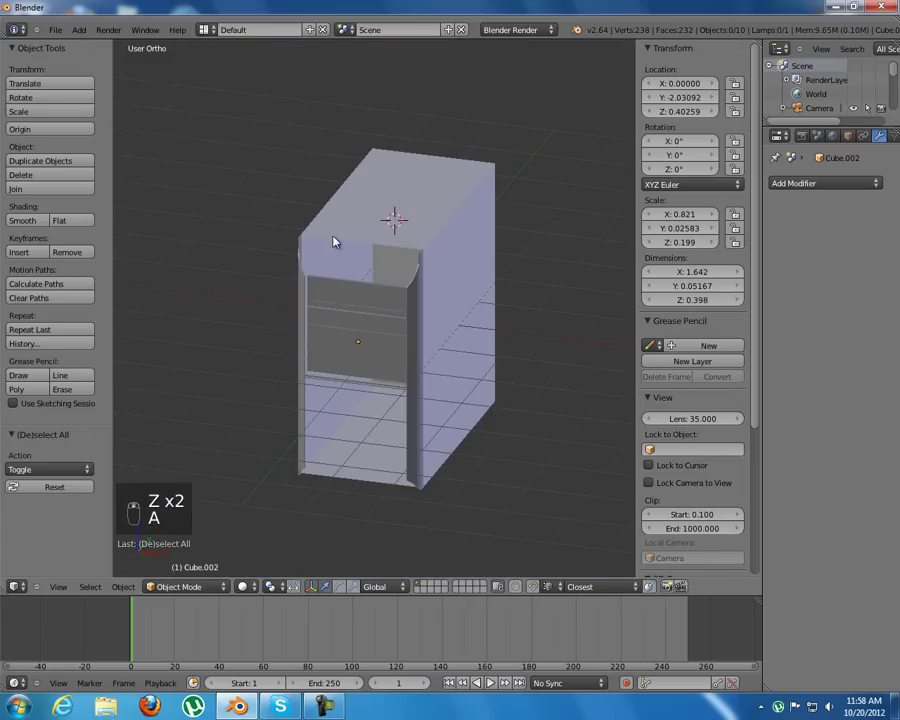
pyautogui.press('KP_1')
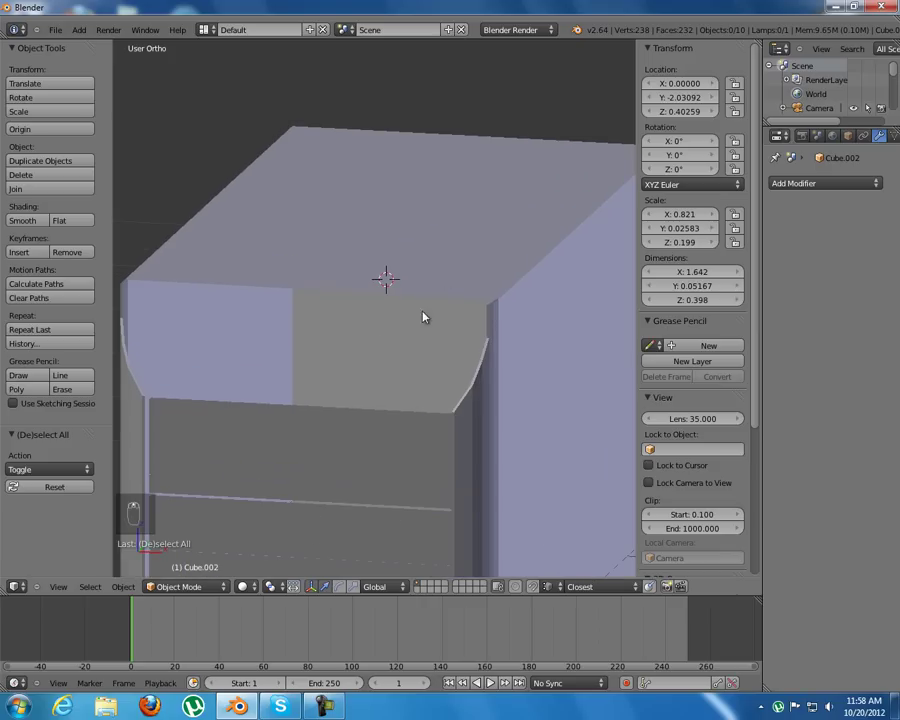
pyautogui.press('shift+a')
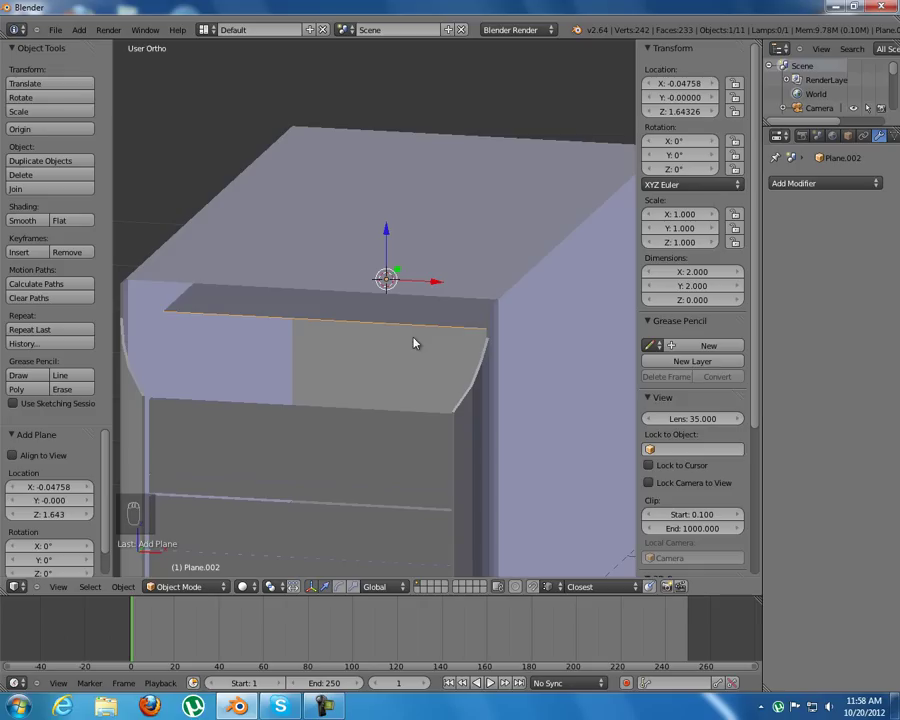
pyautogui.press('r')
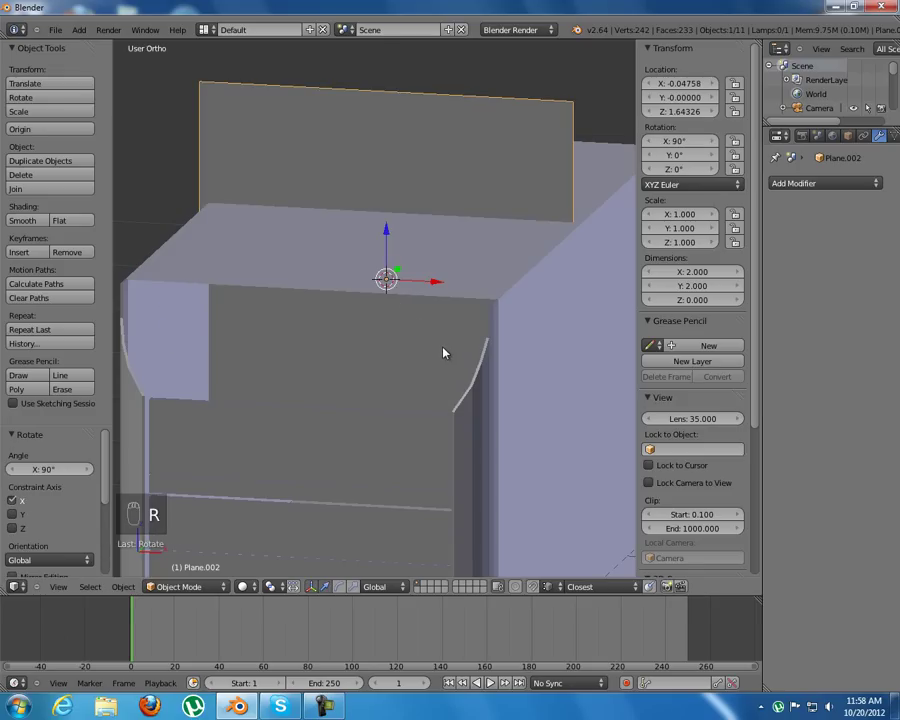
pyautogui.moveTo(438, 352); pyautogui.dragTo(324, 351)
# Step: In Right view move the plane to the box's front edge and rotate it 90° about X again to lie flat at Z ≈ 2.0
pyautogui.press('KP_3')
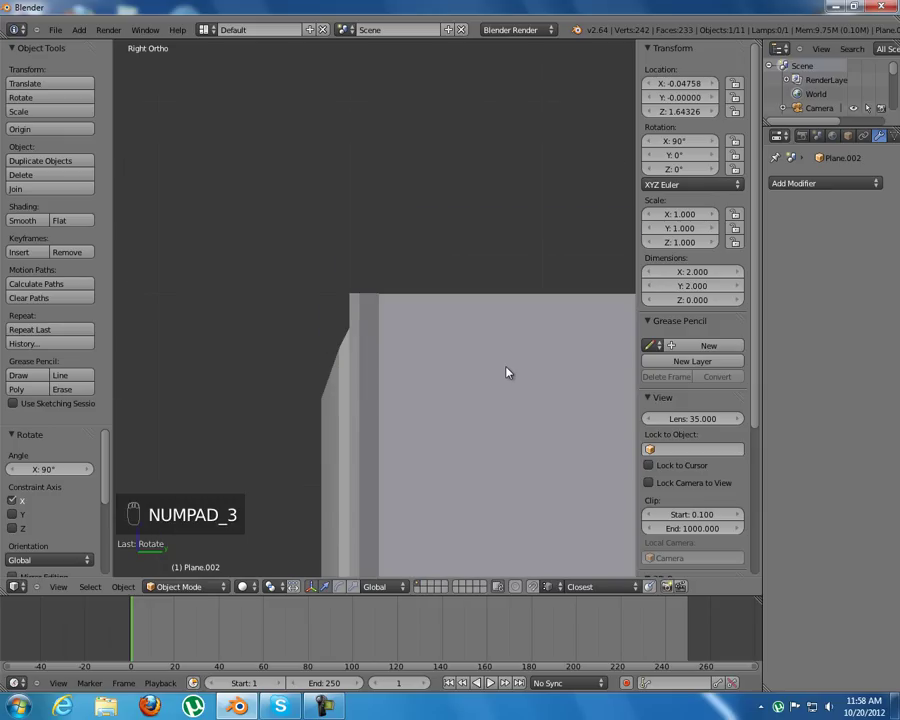
pyautogui.press('g')
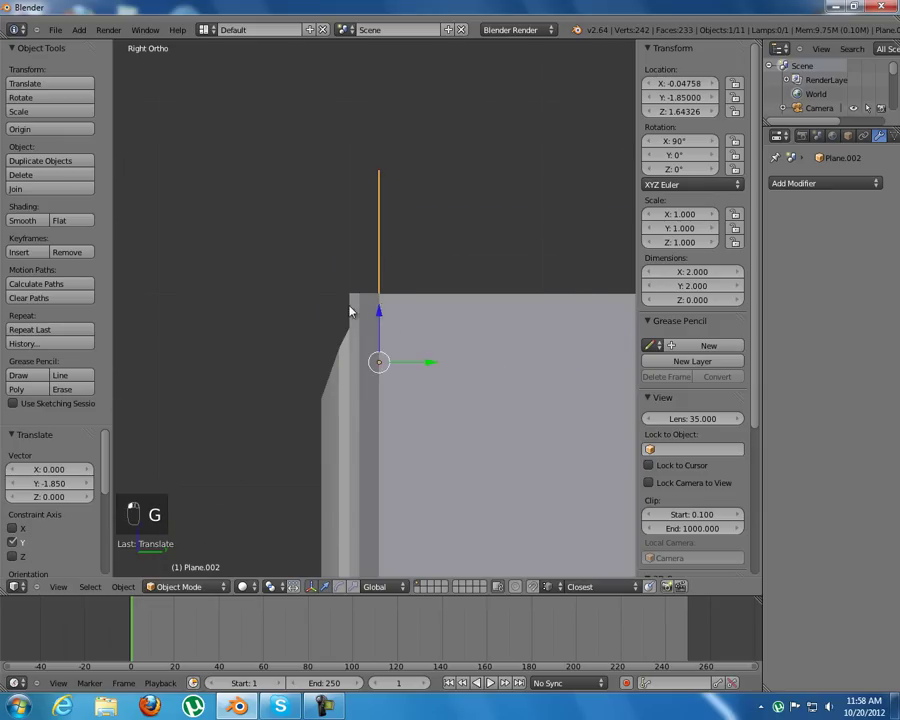
pyautogui.moveTo(372, 312); pyautogui.dragTo(407, 361)
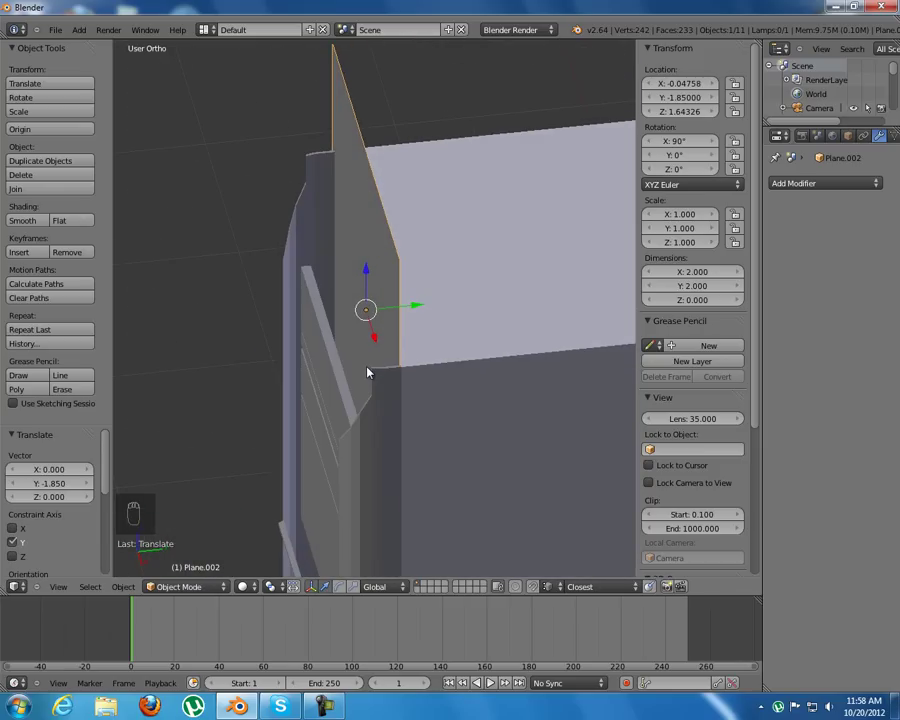
pyautogui.press('r')
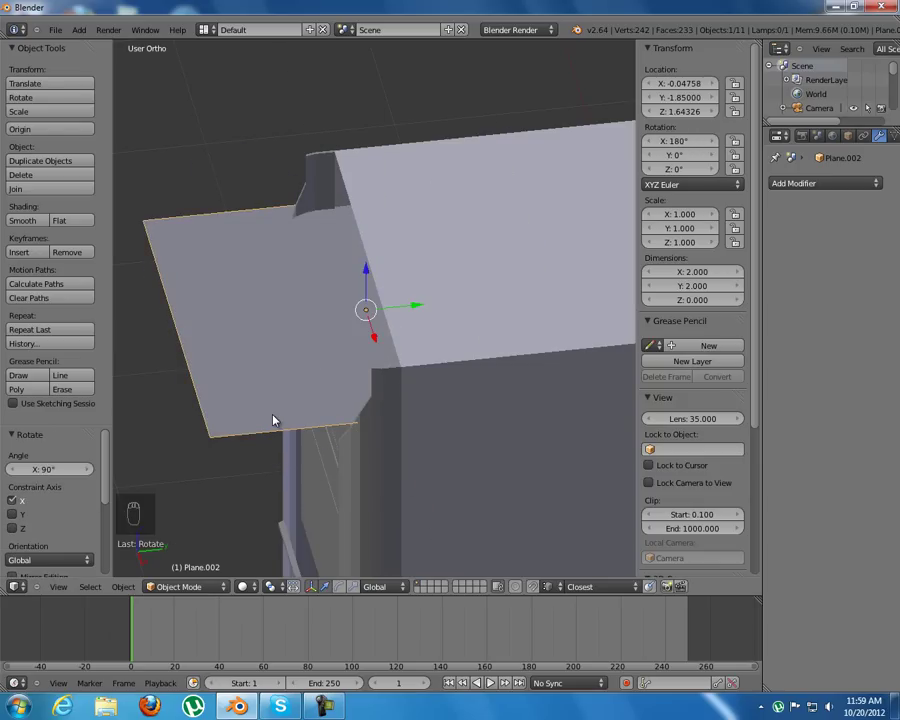
pyautogui.moveTo(375, 460); pyautogui.dragTo(276, 346)
# Step: In Edit Mode, Right view with see-through wireframe, box-select the plane's front edge and slide it toward the box front
pyautogui.press('KP_1')
pyautogui.press('KP_3')
pyautogui.press('g')
pyautogui.press('Tab')
pyautogui.press('KP_3')
pyautogui.press('a')
pyautogui.press('b')
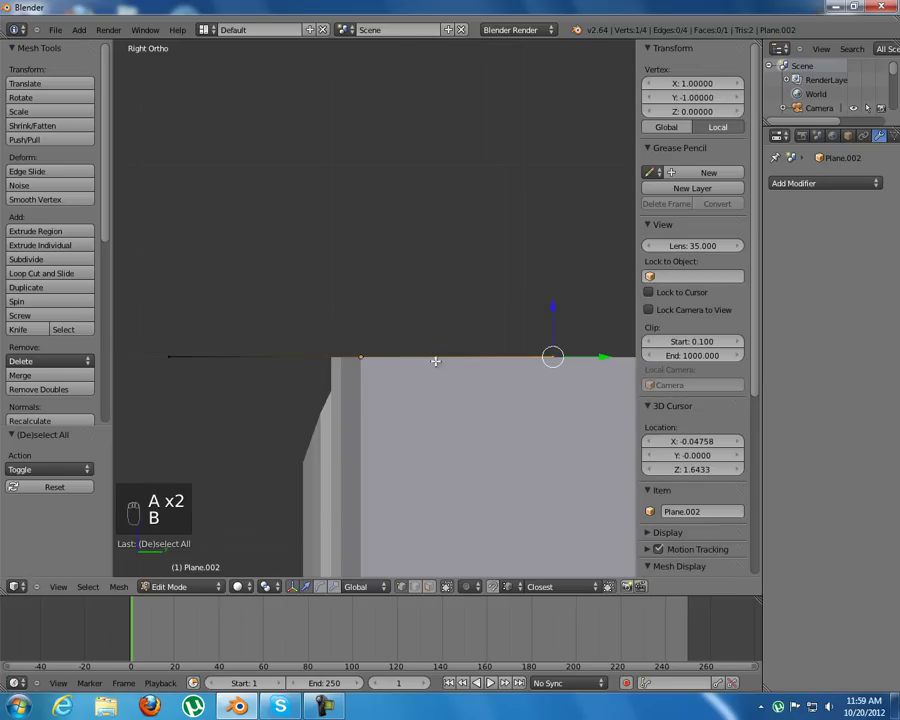
pyautogui.press('z')
pyautogui.press('b')
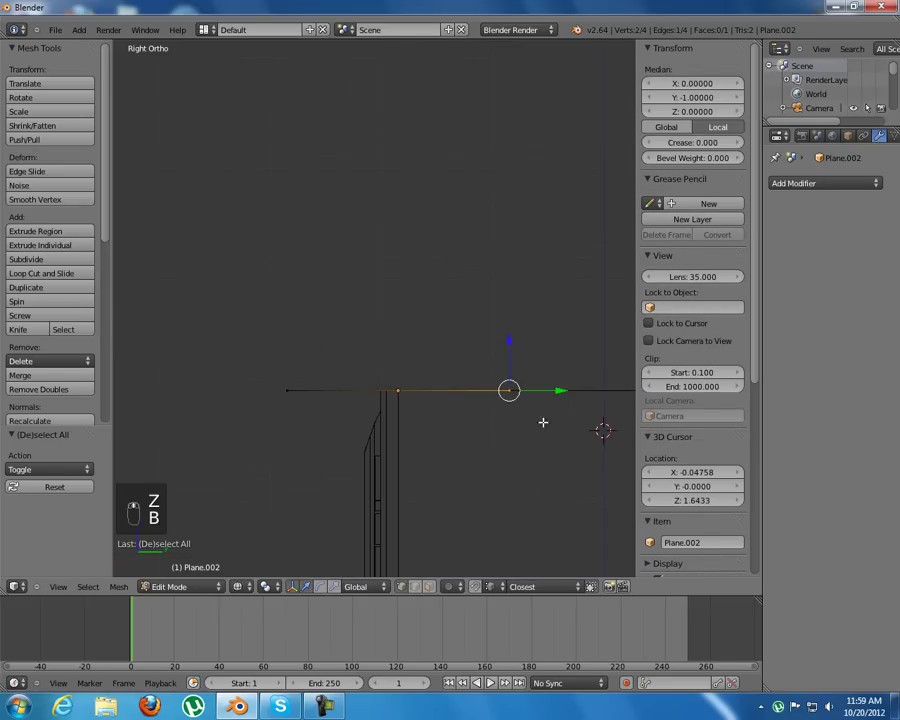
pyautogui.press('g')
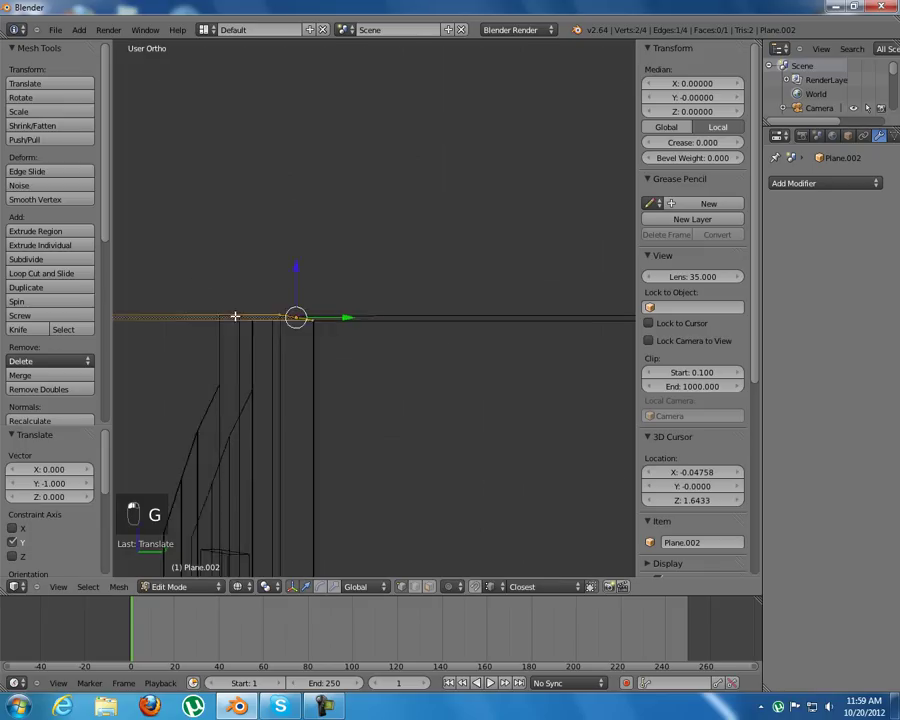
pyautogui.press('KP_3')
pyautogui.press('a')
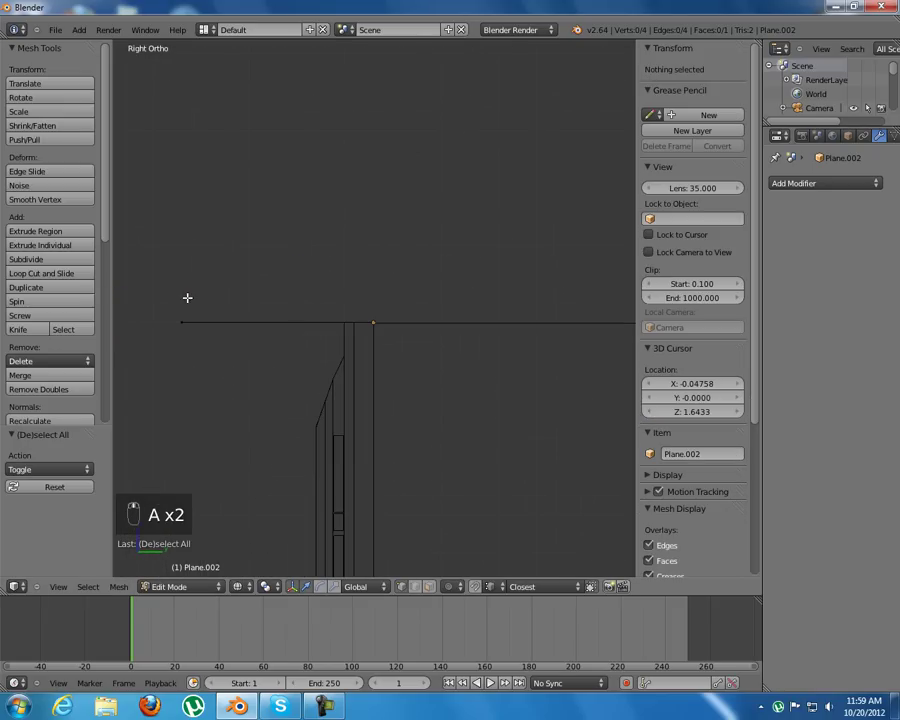
pyautogui.press('b')
pyautogui.press('g')
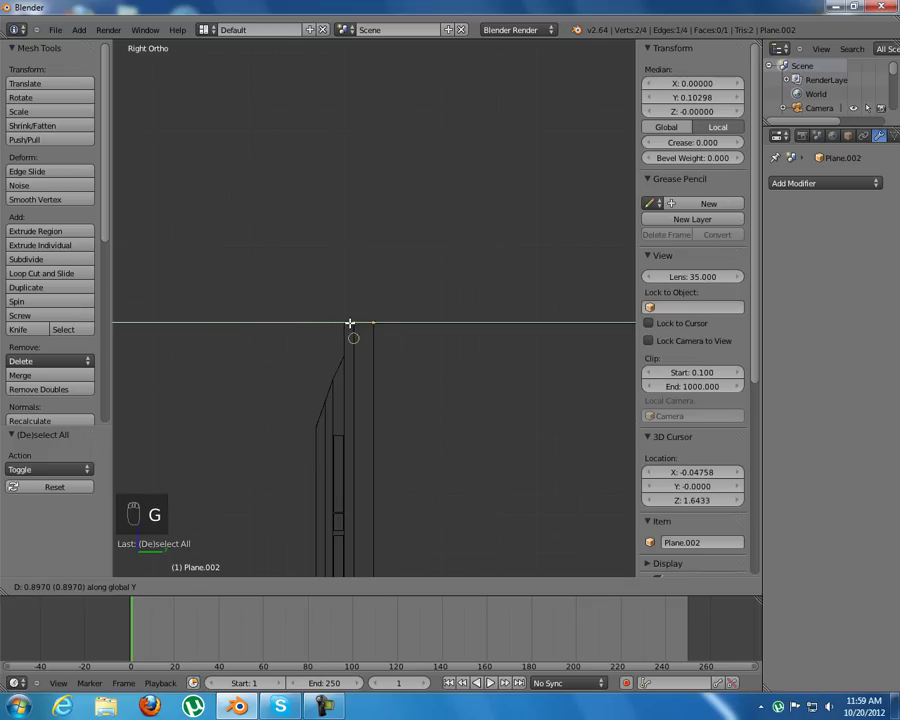
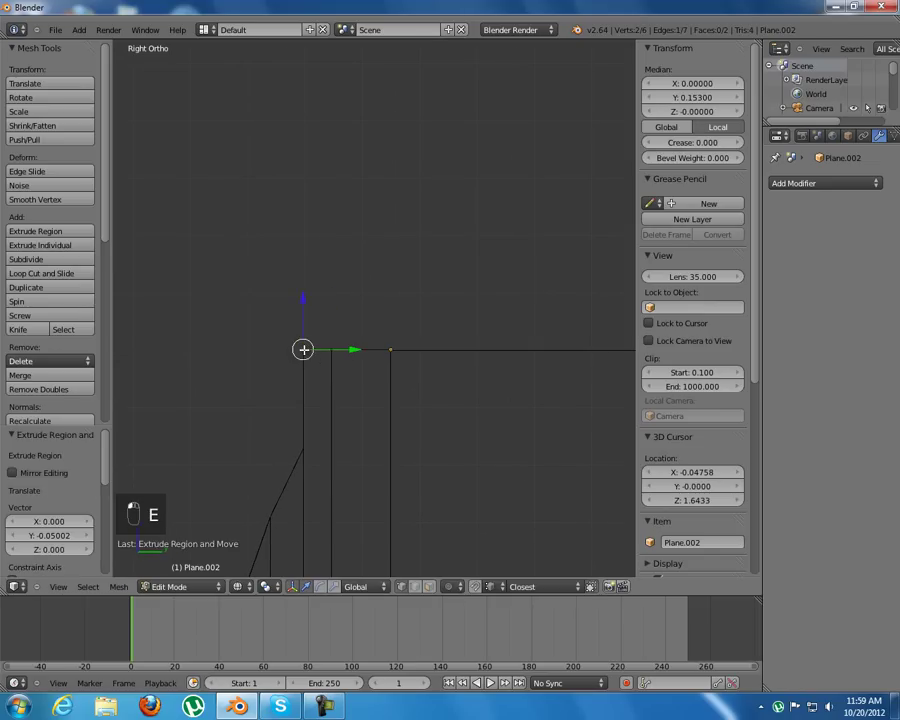
pyautogui.click(324, 281)
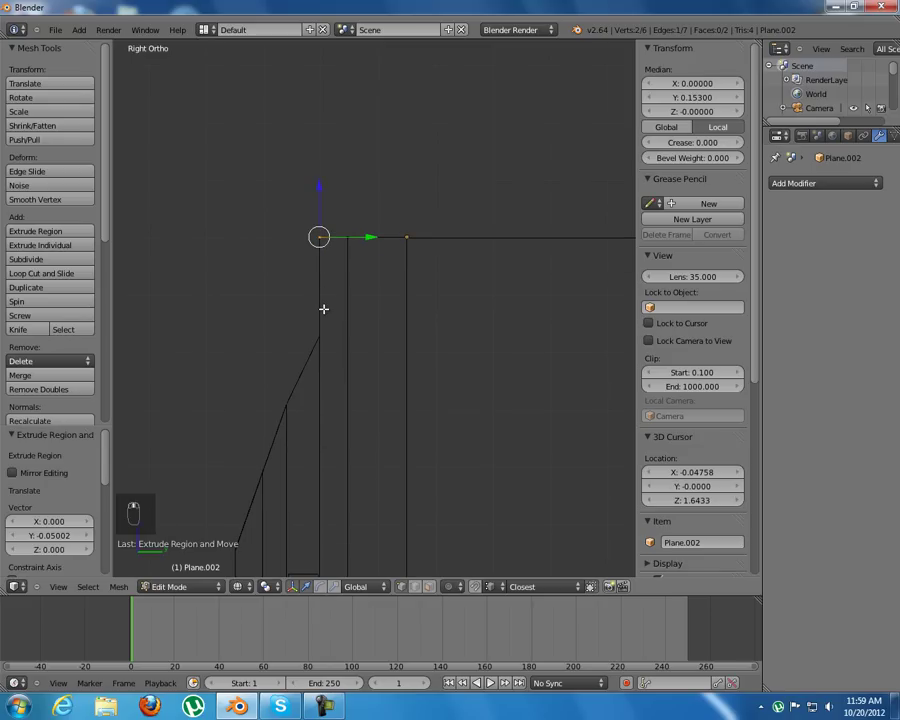
# Step: Extrude the front edge down in stepped and slanted segments to form the crown molding profile (14 vertices, 6 faces)
pyautogui.press('e')
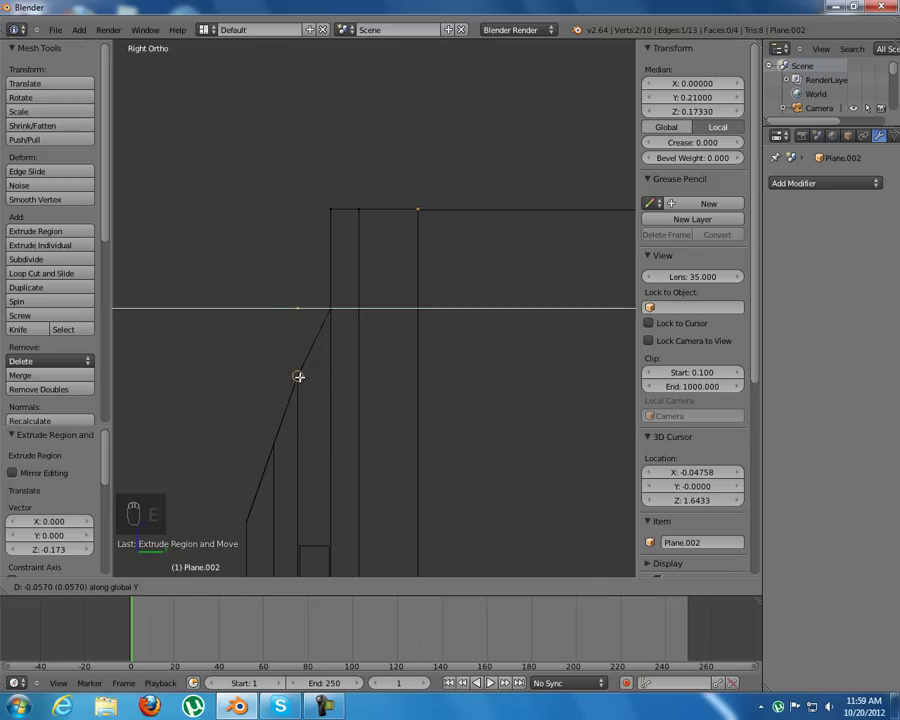
pyautogui.press('g')
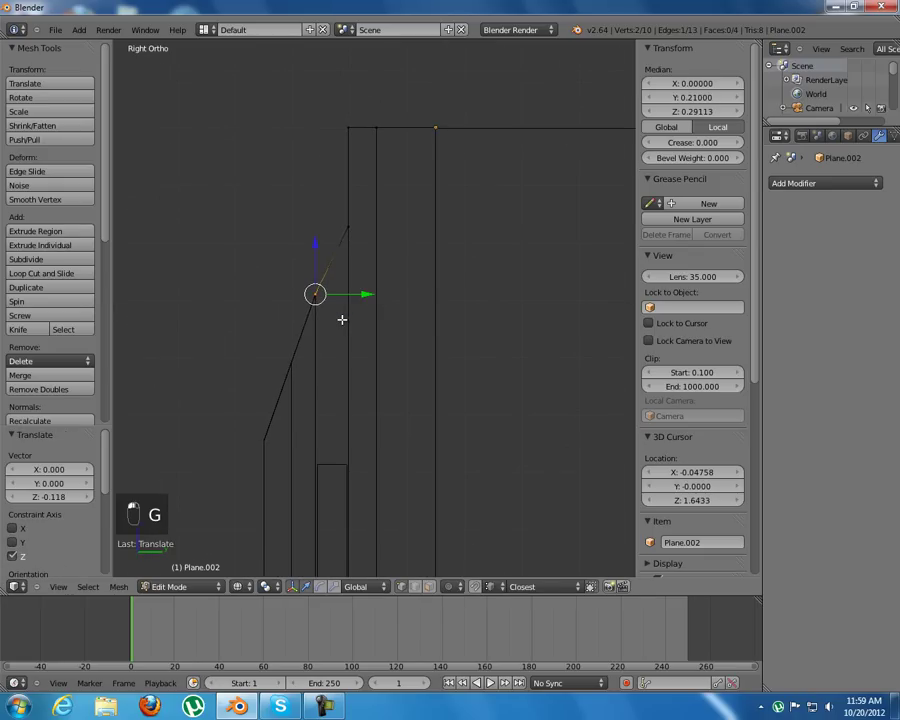
pyautogui.press('e')
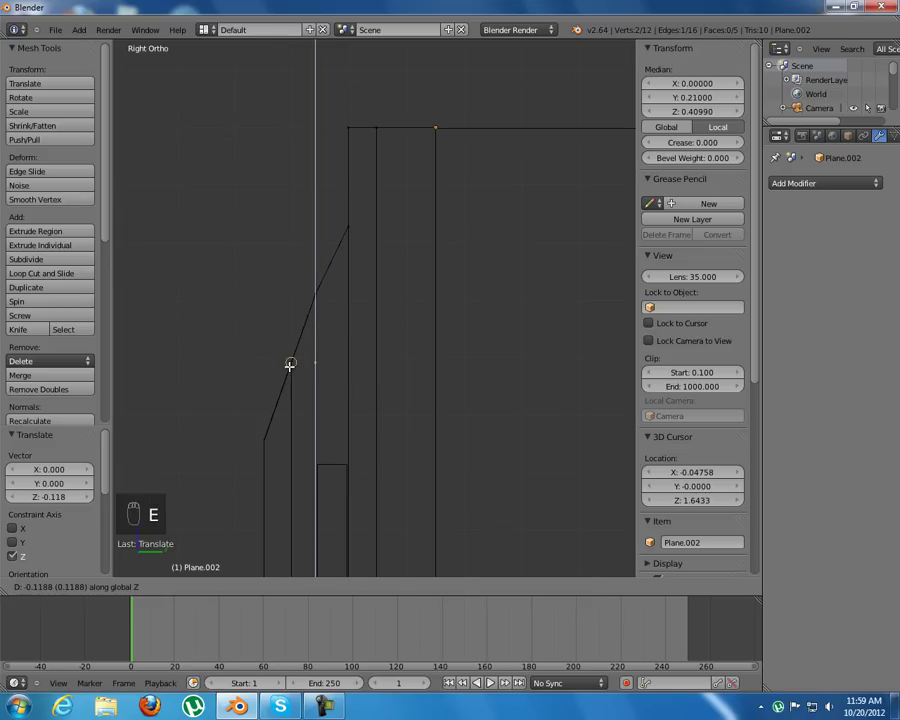
pyautogui.press('g')
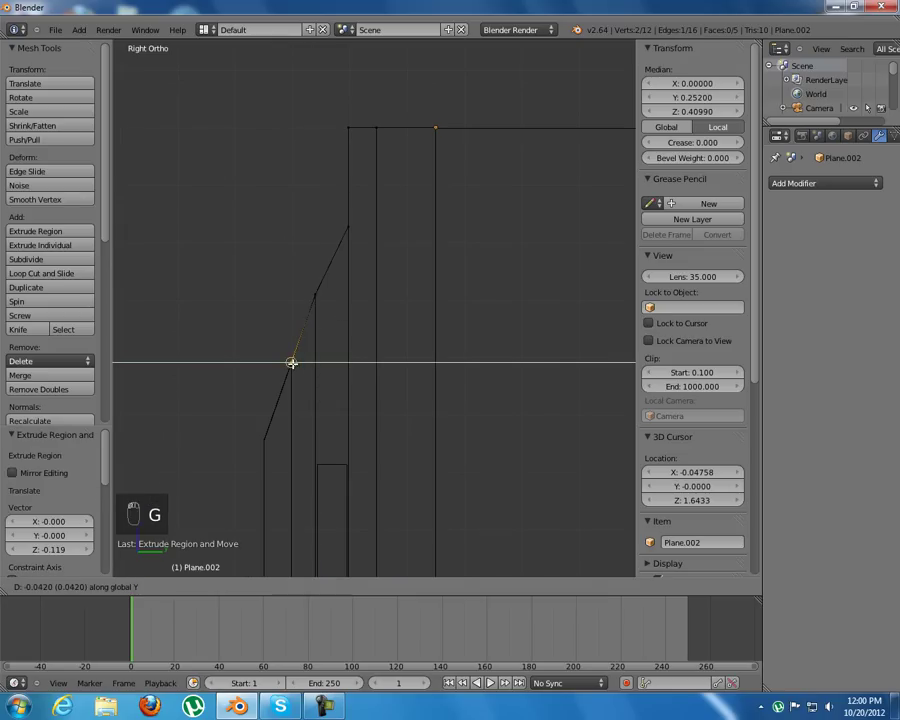
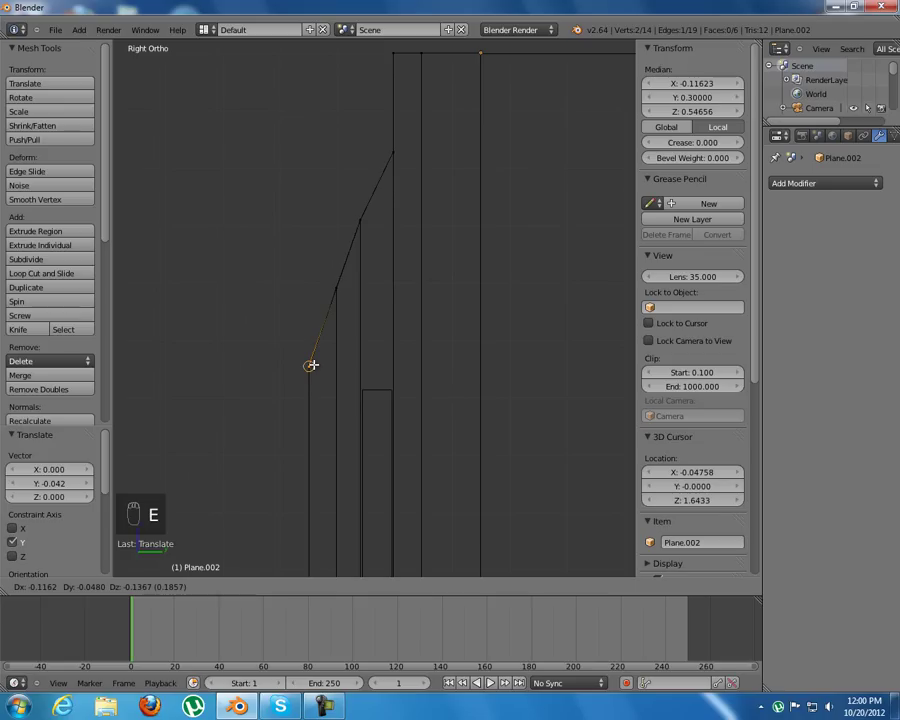
pyautogui.moveTo(327, 355); pyautogui.dragTo(314, 361)
pyautogui.press('g')
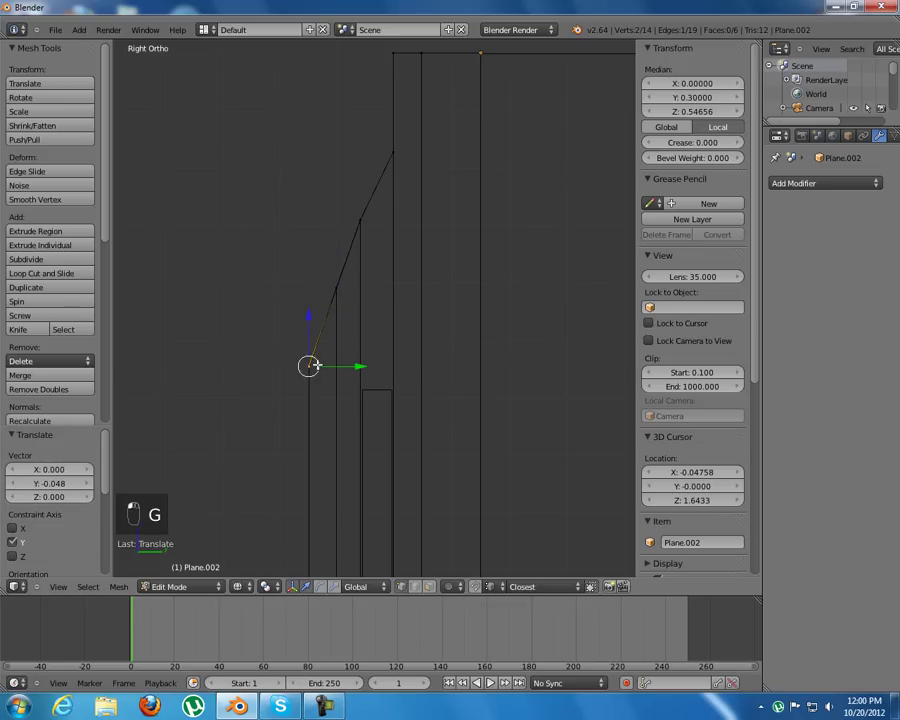
pyautogui.click(317, 305)
# Step: From Top view, nudge a profile edge 0.048 back along Y and scale the top end edge to fit the molding
pyautogui.press('z')
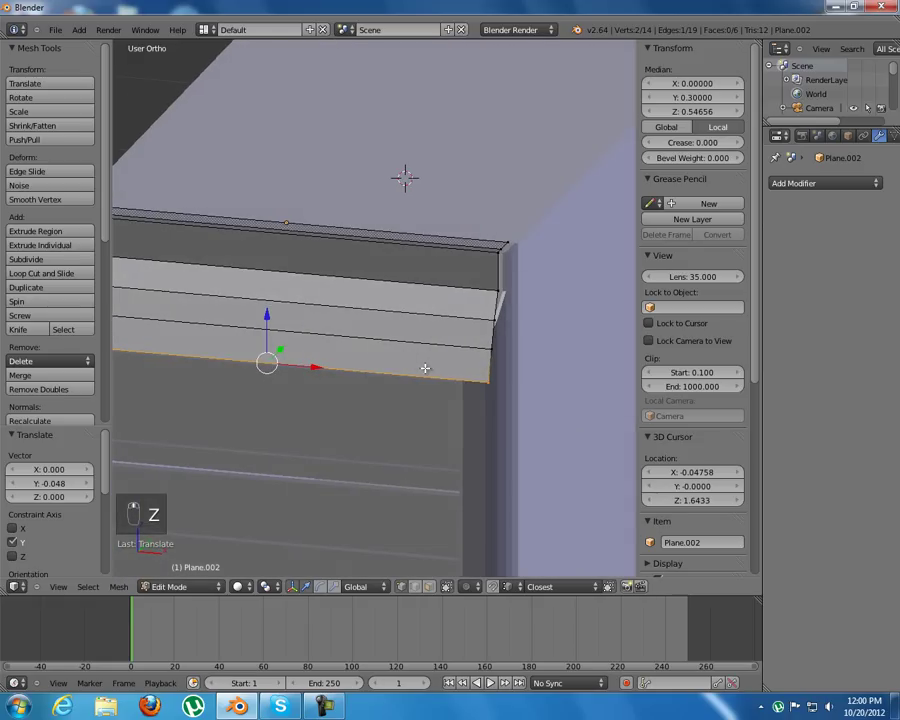
pyautogui.press('KP_1')
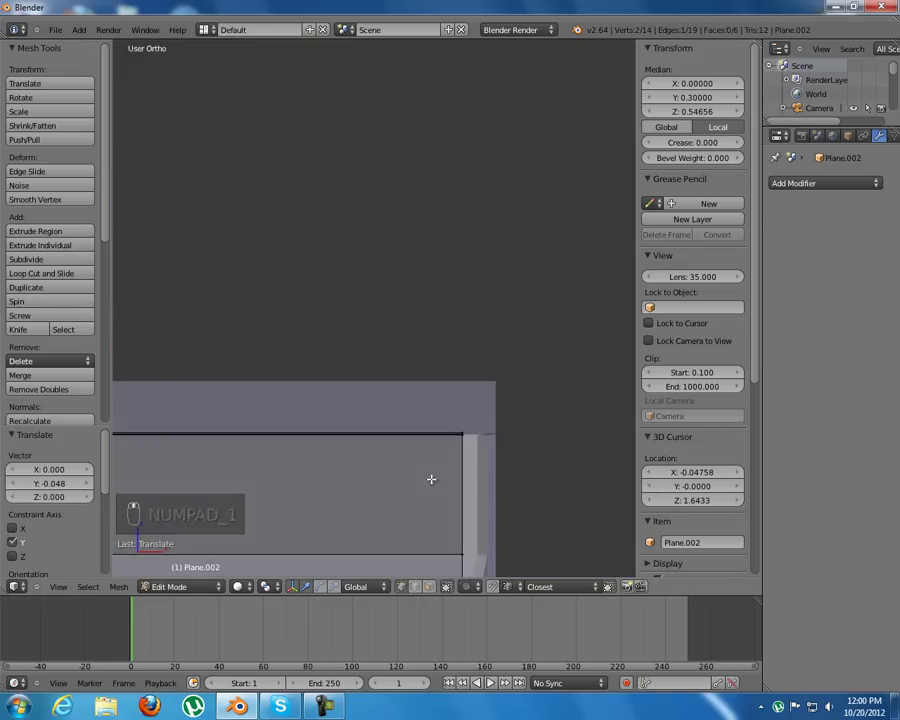
pyautogui.press('KP_7')
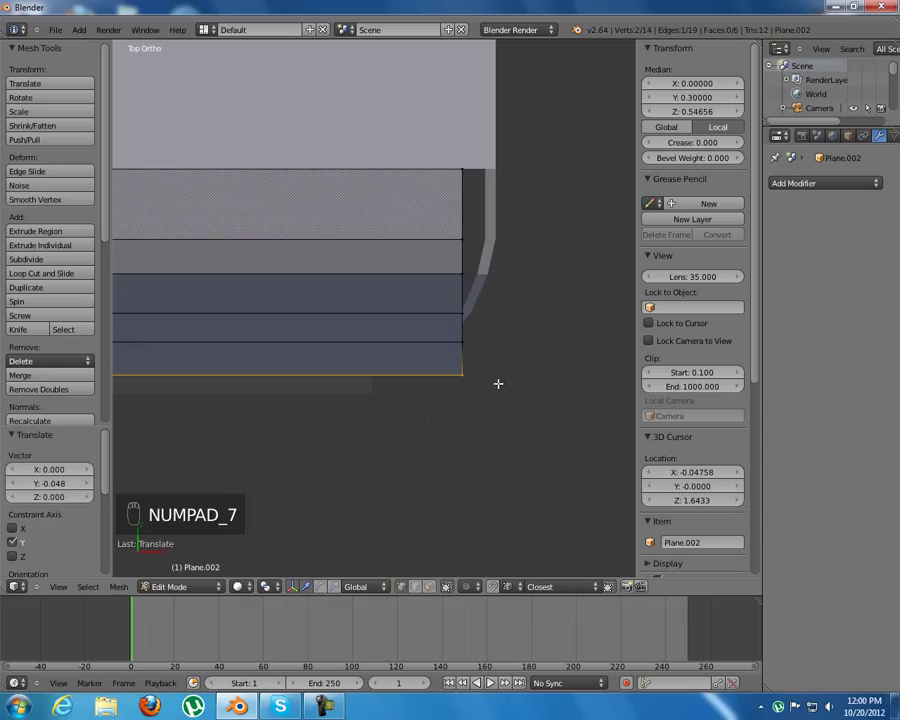
pyautogui.press('z')
pyautogui.press('KP_7')
pyautogui.press('a')
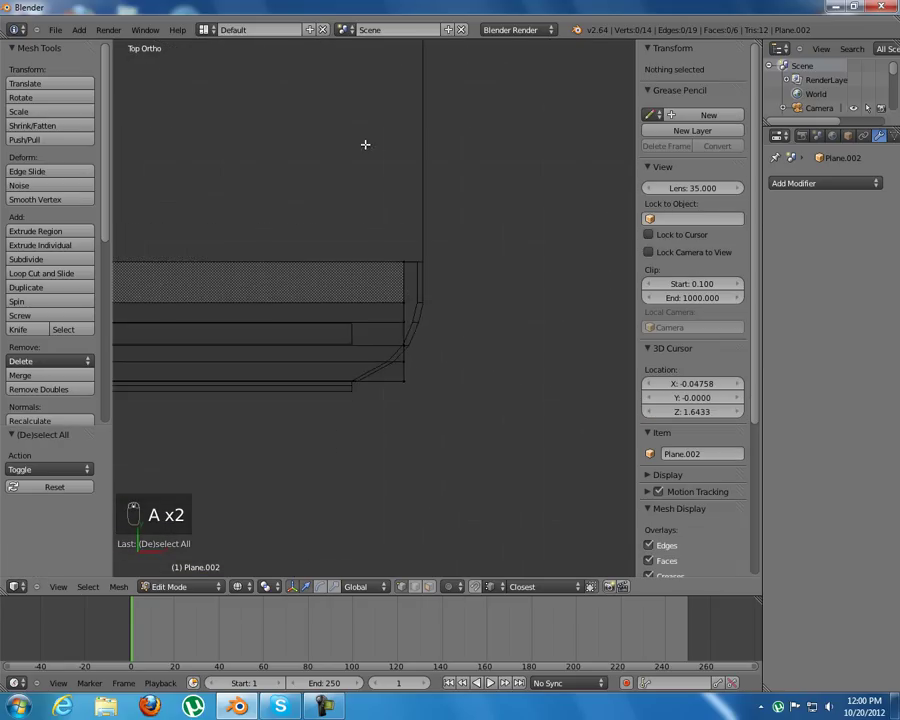
pyautogui.press('b')
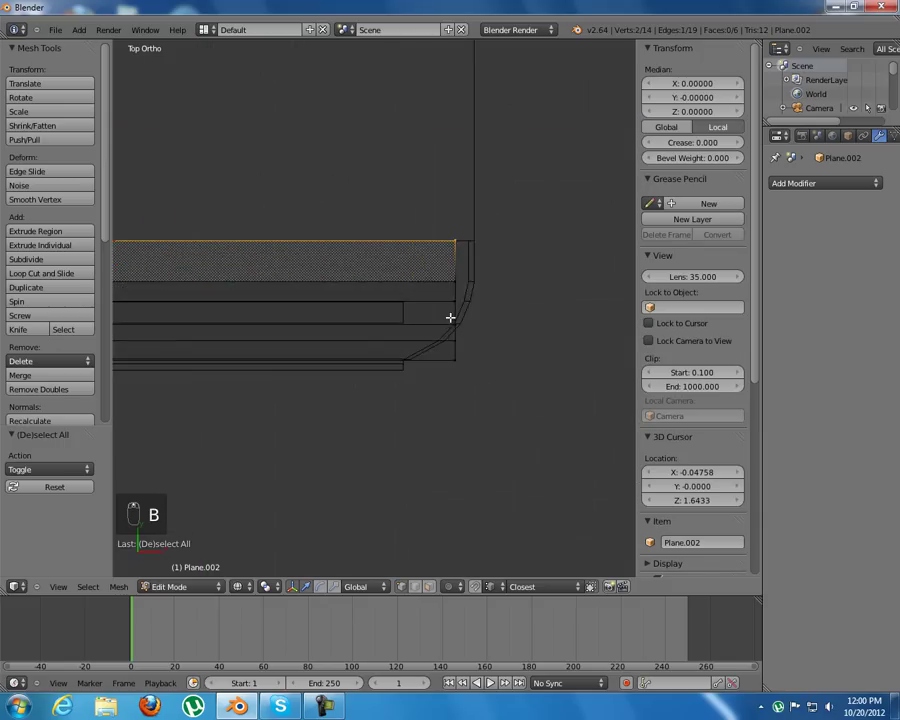
pyautogui.press('s')
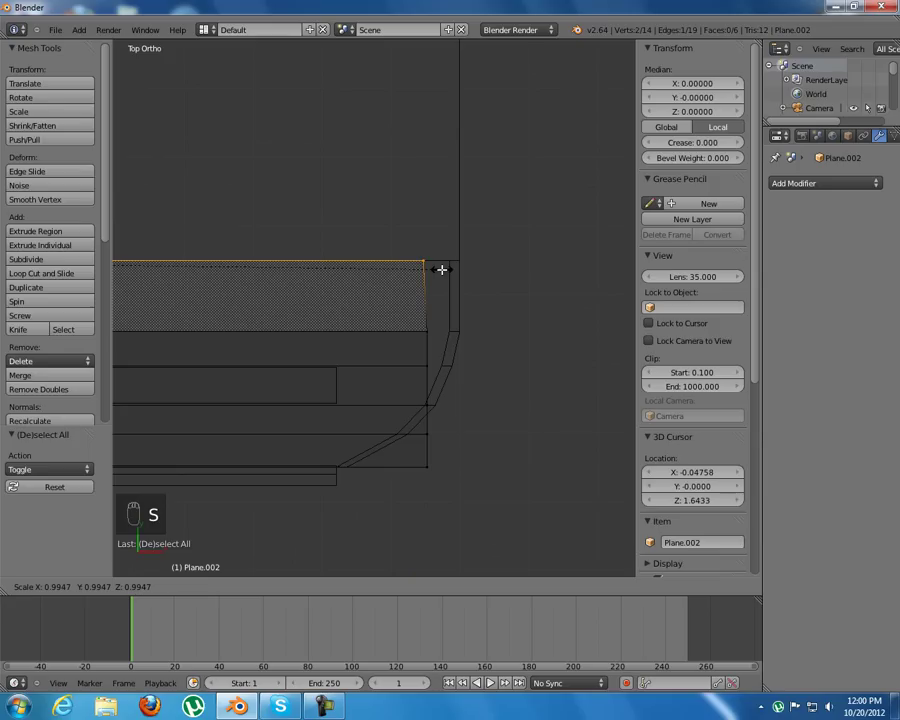
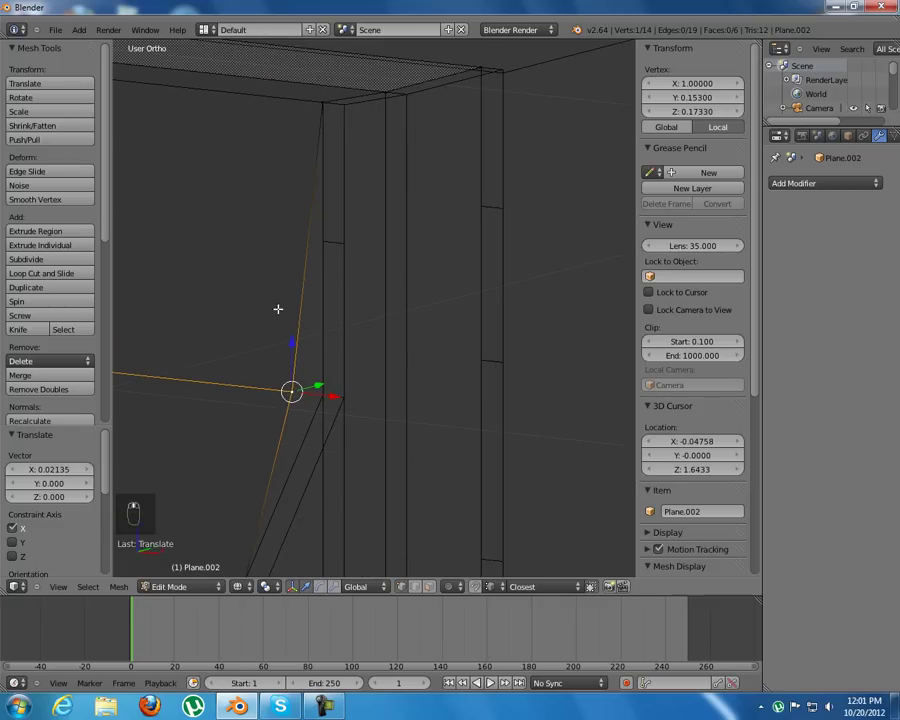
# Step: From Front view, slide the right-side profile vertices about 0.131 along X onto the box edge
pyautogui.press('KP_1')
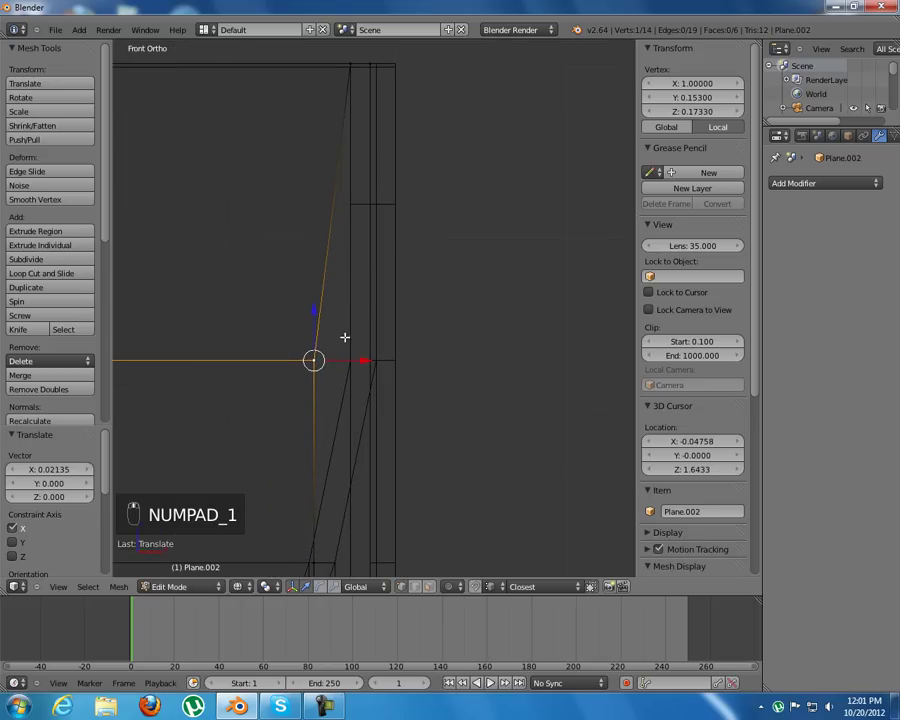
pyautogui.press('g')
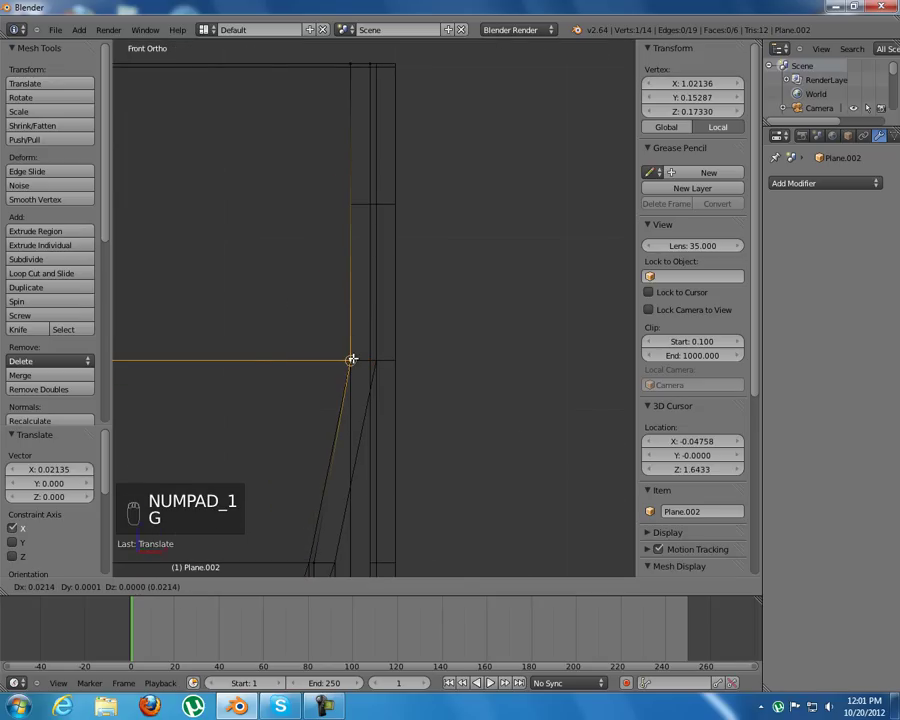
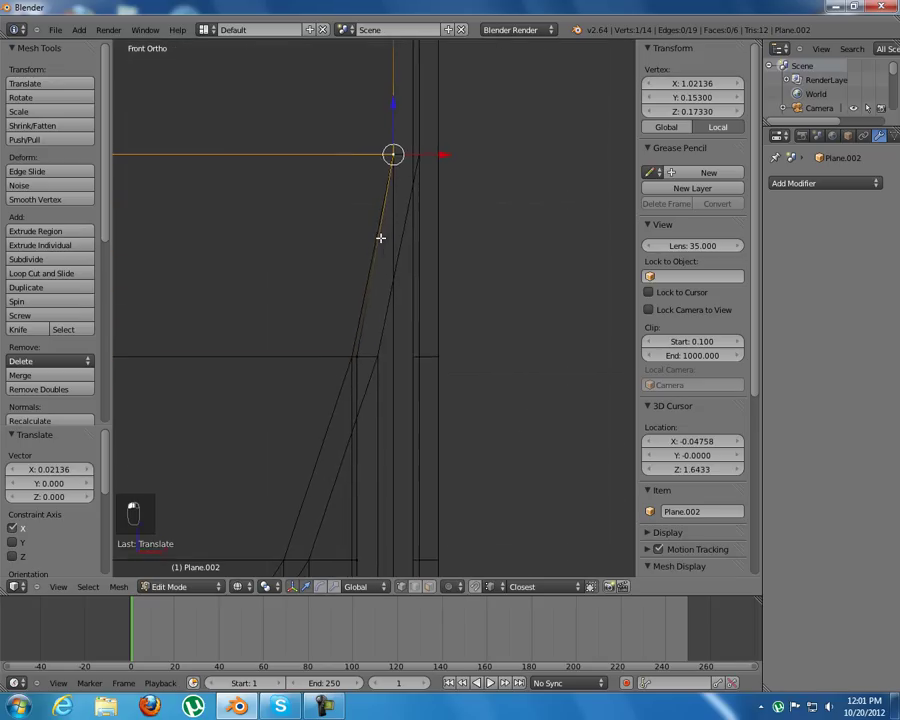
pyautogui.press('z')
pyautogui.press('z')
pyautogui.press('g')
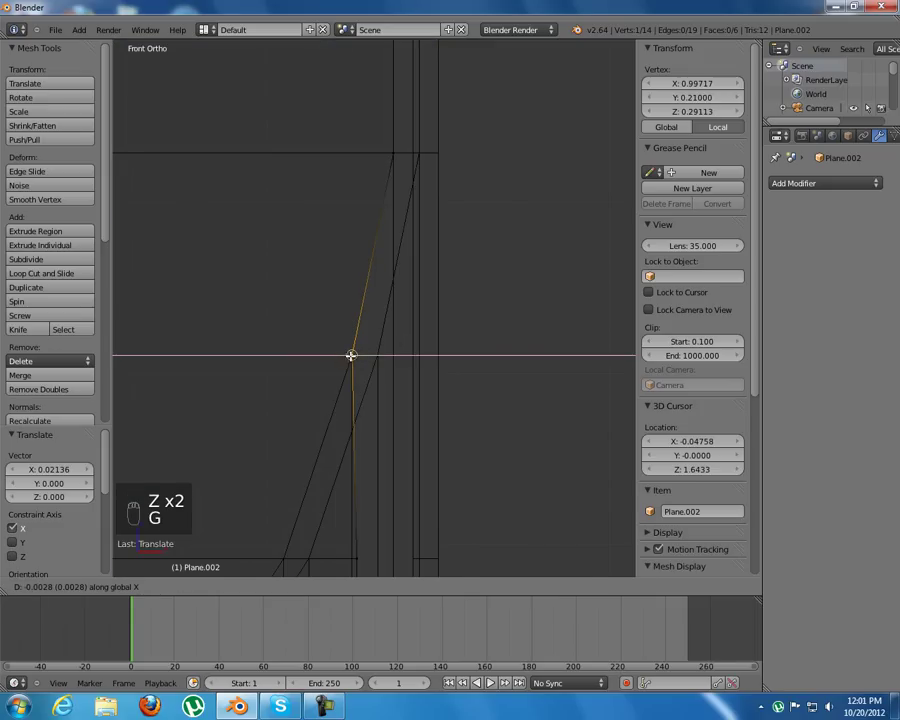
pyautogui.press('g')
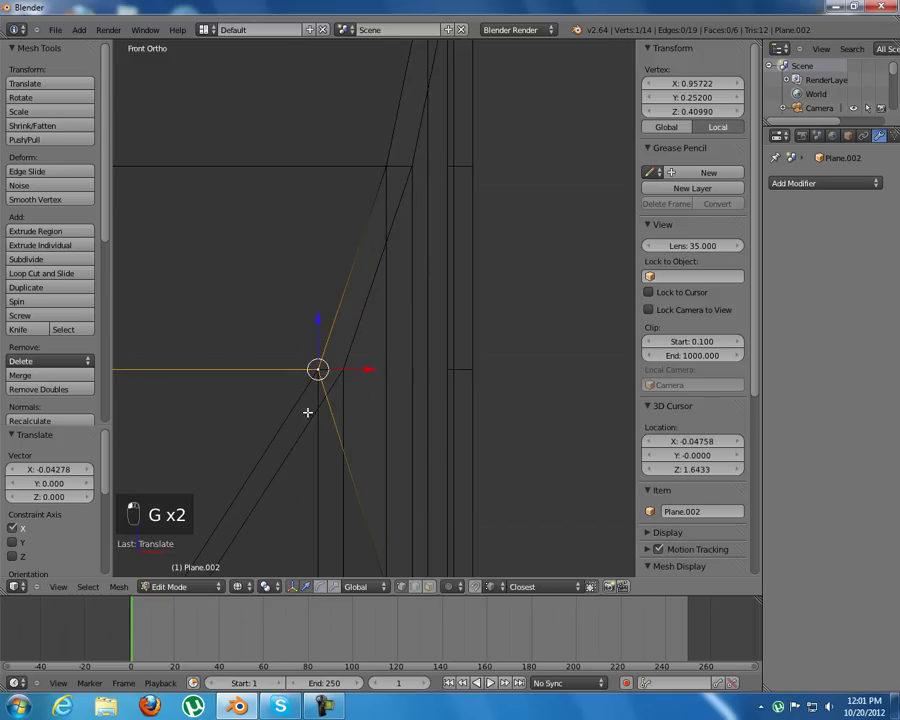
pyautogui.press('g')
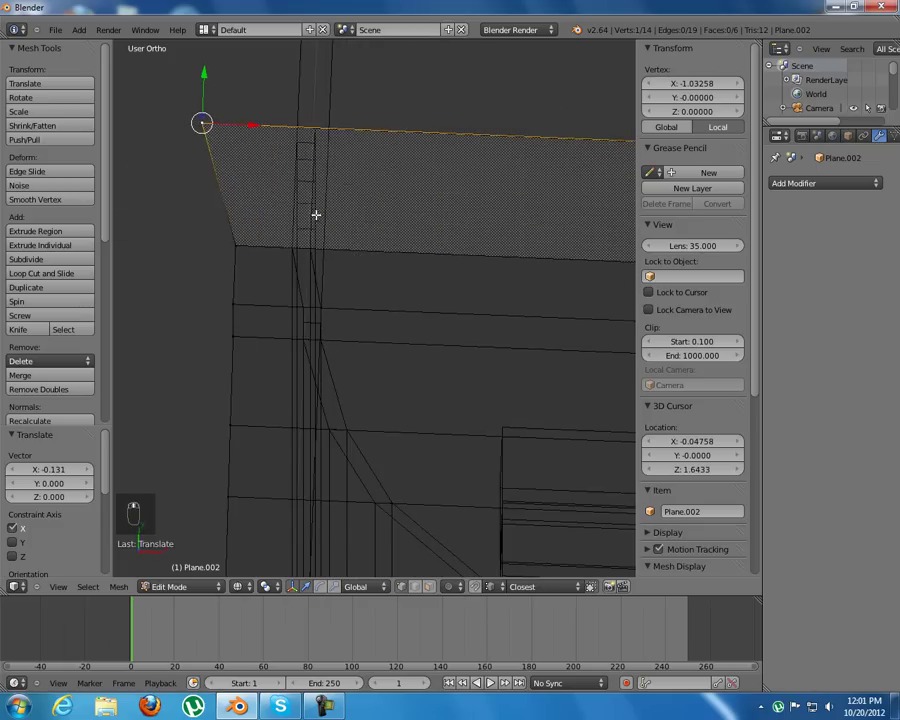
# Step: Slide the left-corner profile vertices about 0.06–0.07 along X onto the box edge, checking in Top and Front views
pyautogui.press('g')
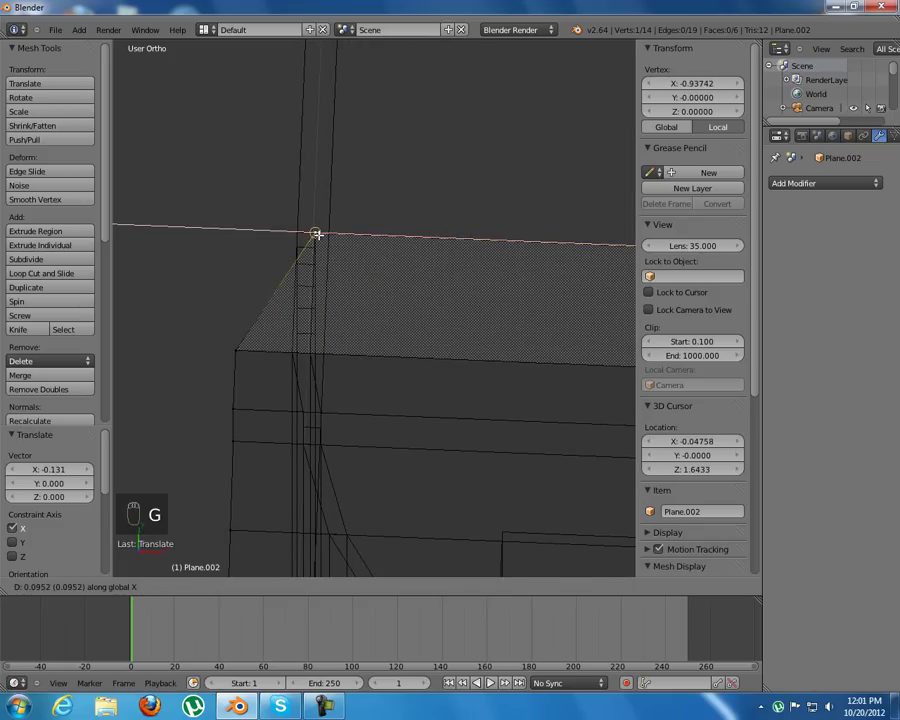
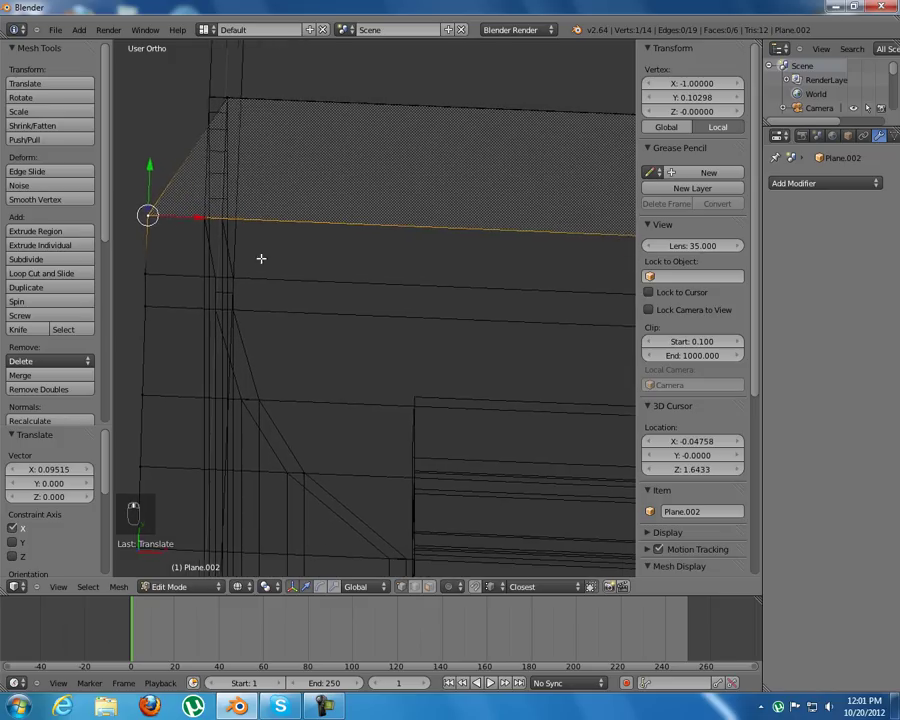
pyautogui.press('KP_7')
pyautogui.press('g')
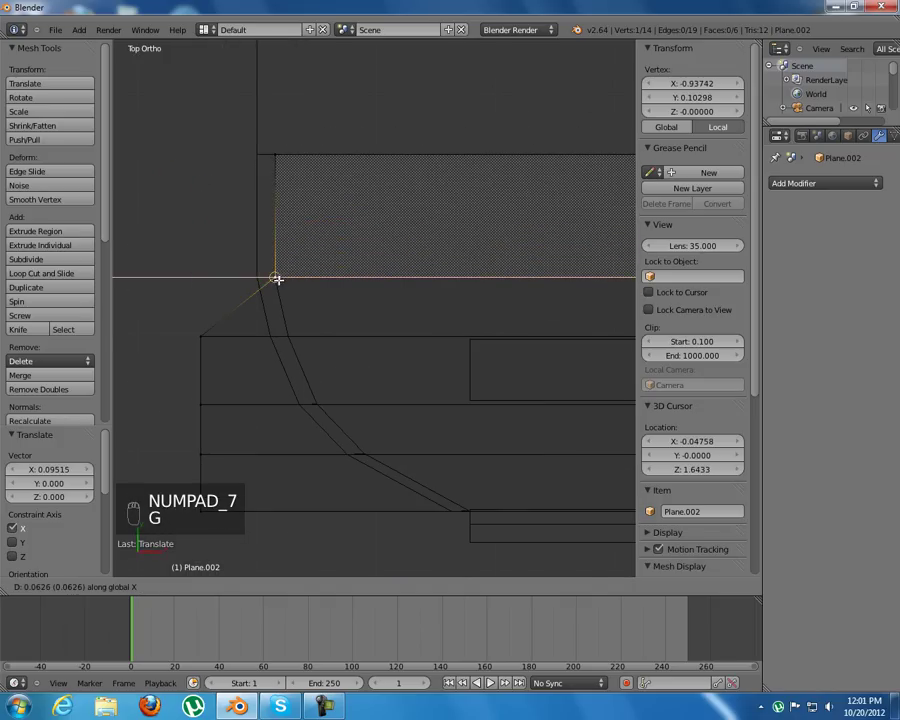
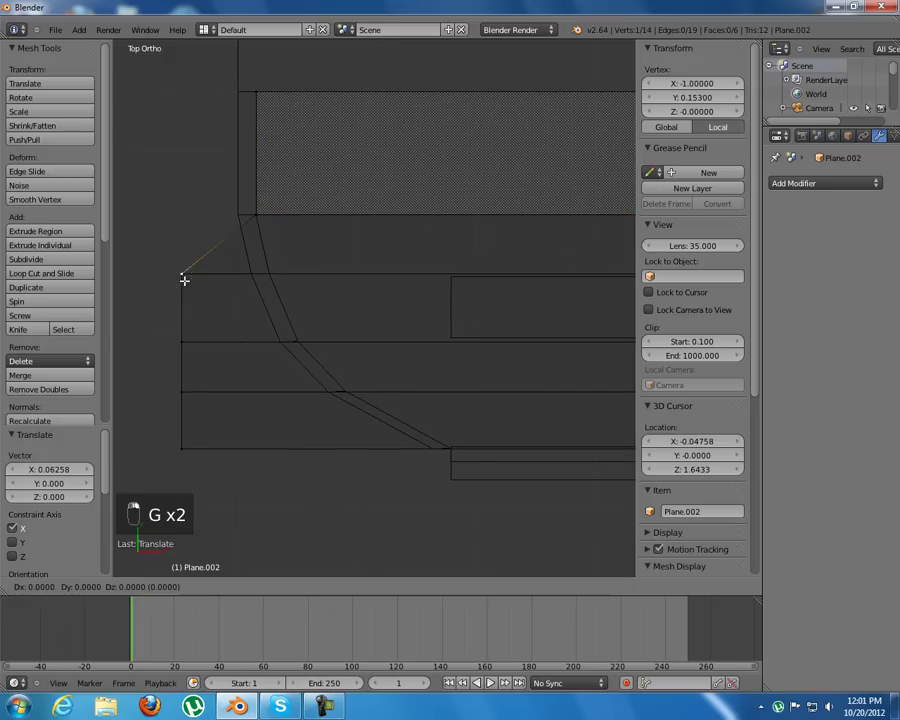
pyautogui.press('KP_1')
pyautogui.press('g')
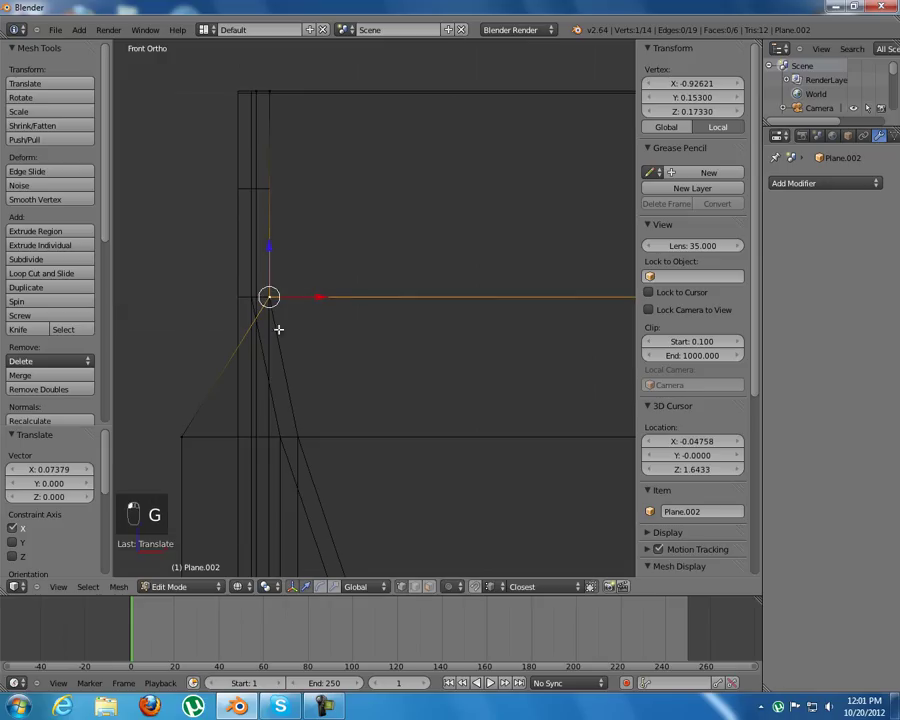
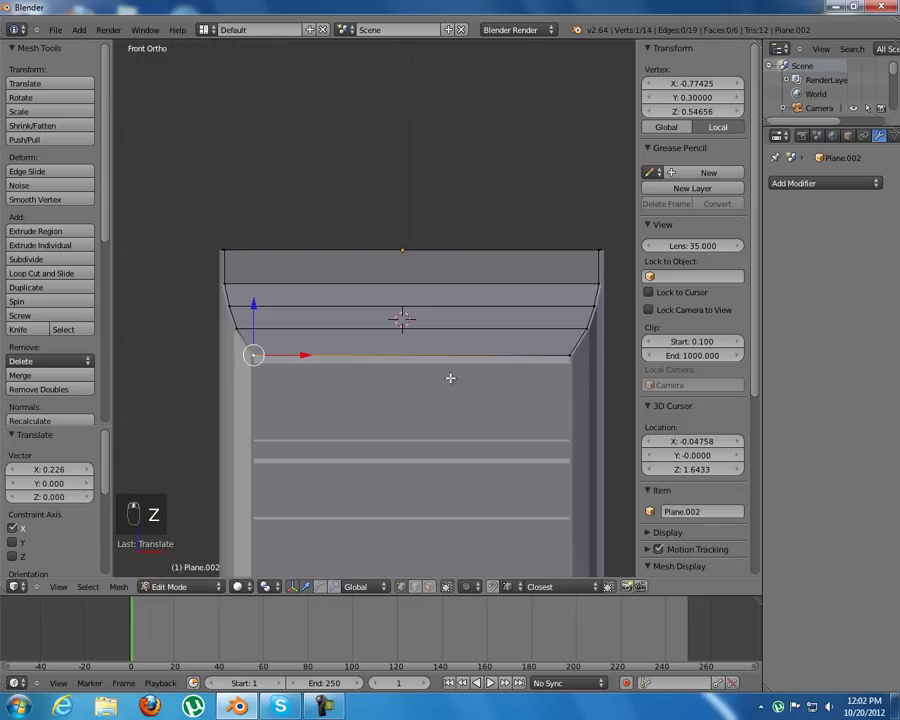
# Step: Loop-cut the molding front, spread the cuts toward the corners, and delete the middle faces
pyautogui.press('ctrl+r')
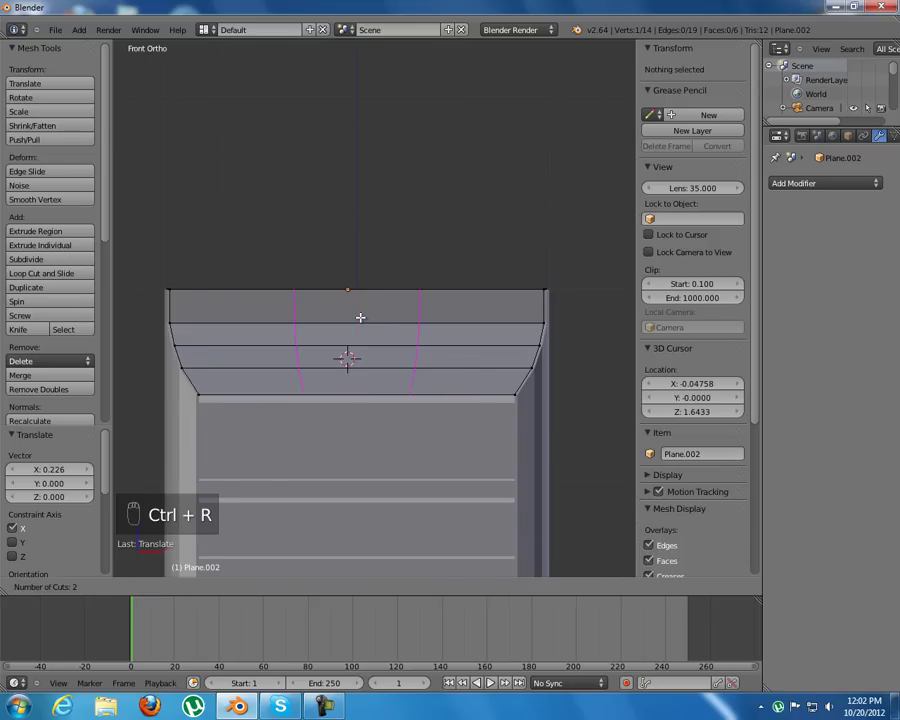
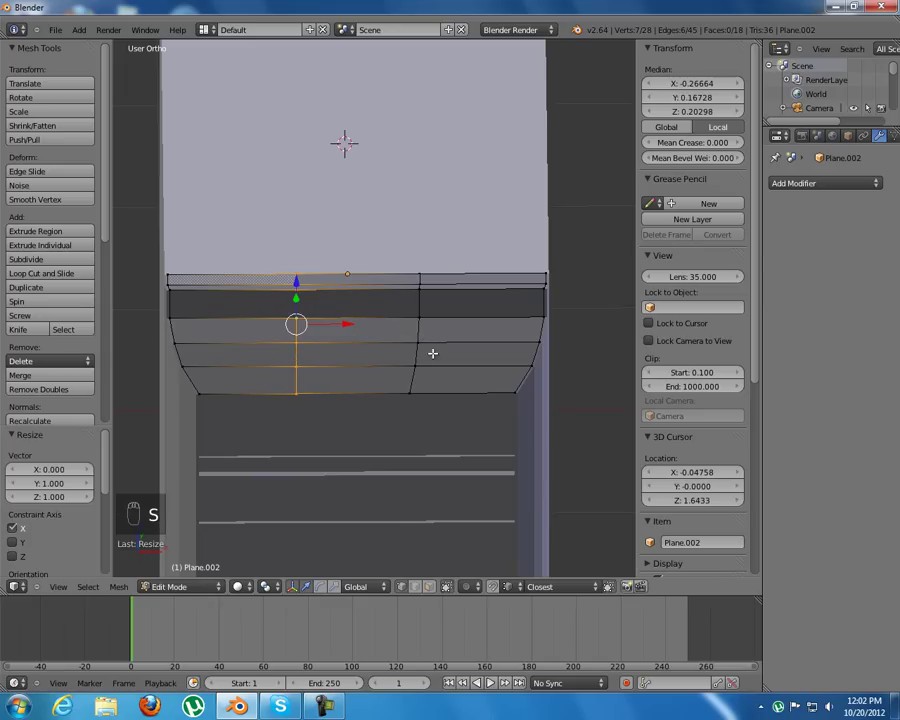
pyautogui.press('s')
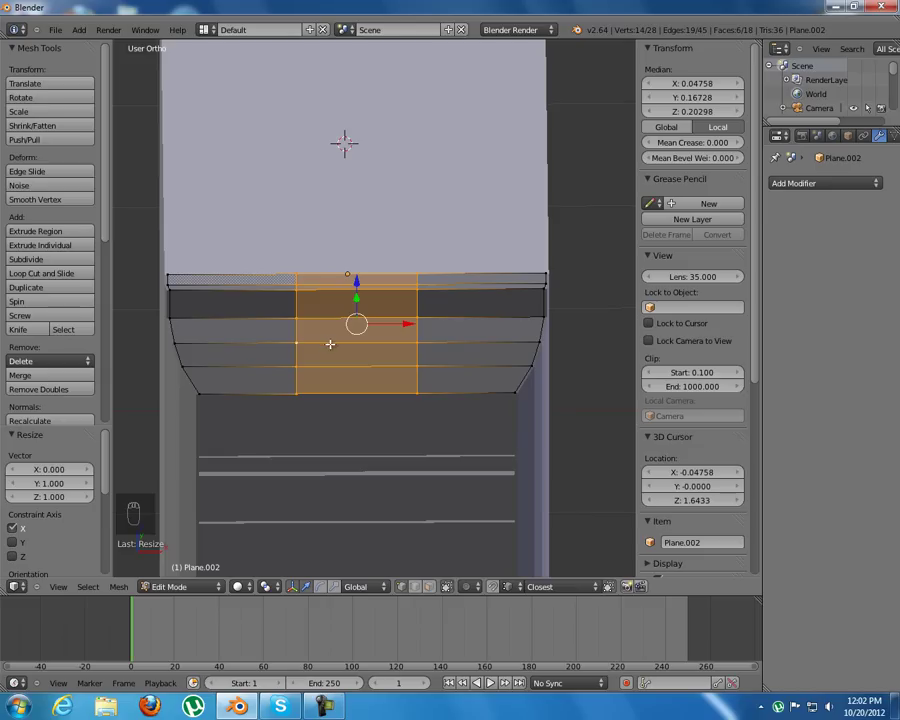
pyautogui.press('s')
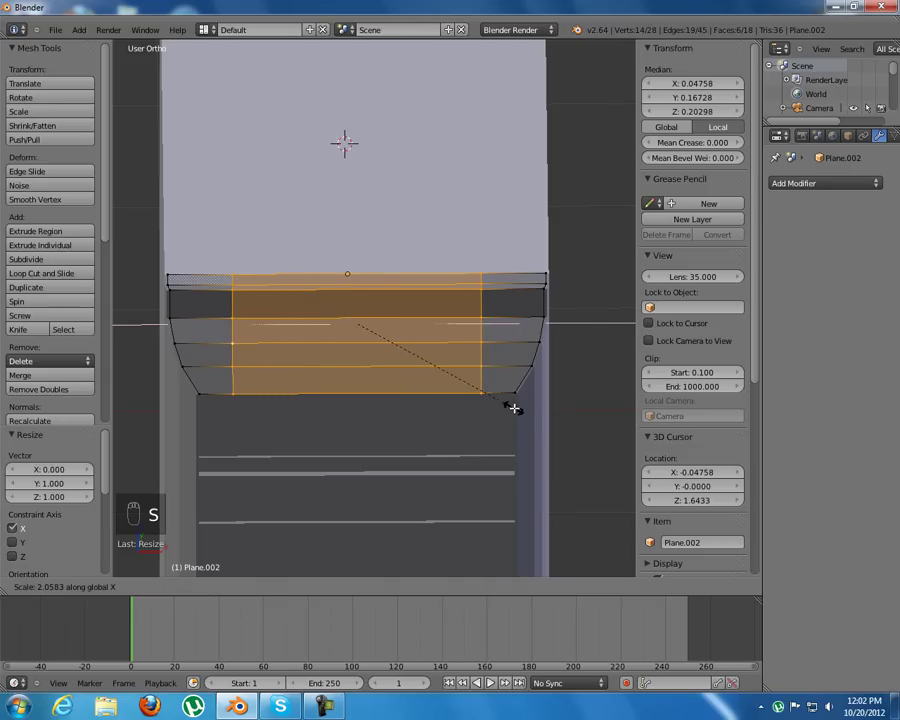
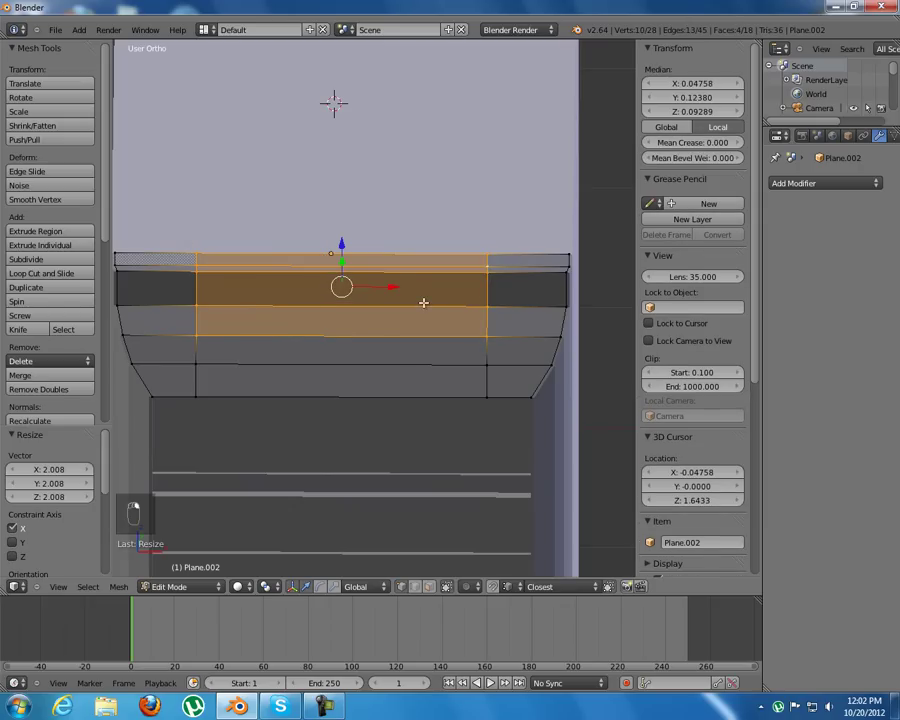
pyautogui.press('x')
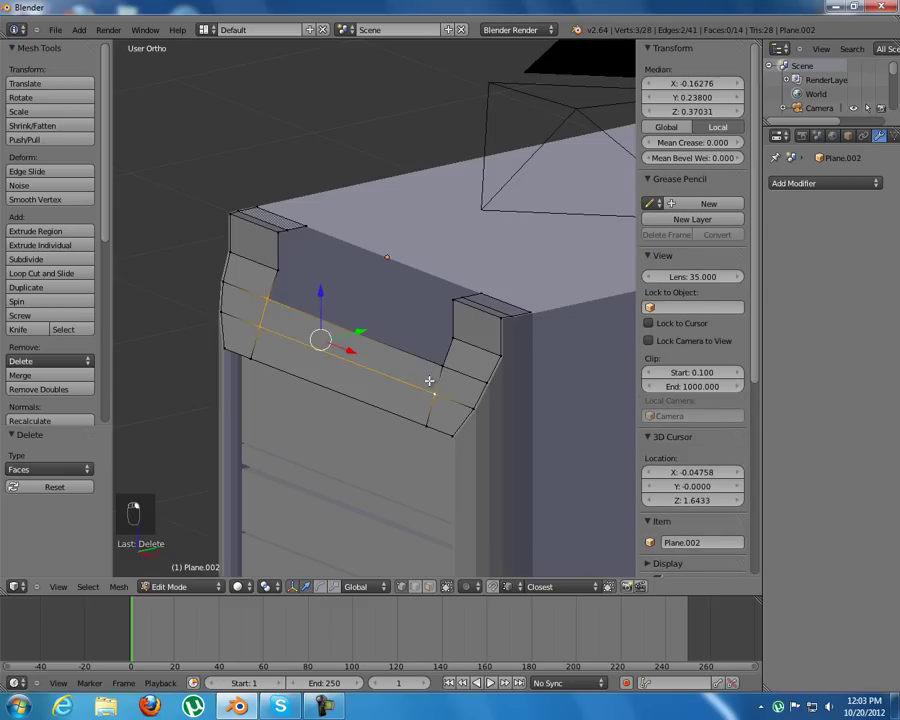
# Step: Extrude the open edges of both corner pieces and fill their cut sides with new faces
pyautogui.press('x')
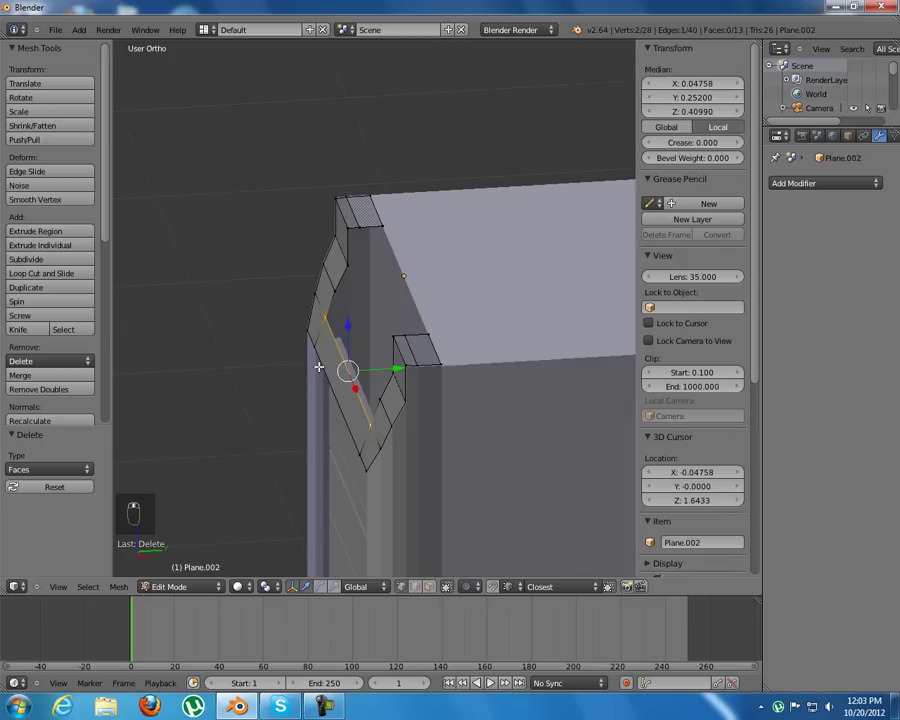
pyautogui.press('e')
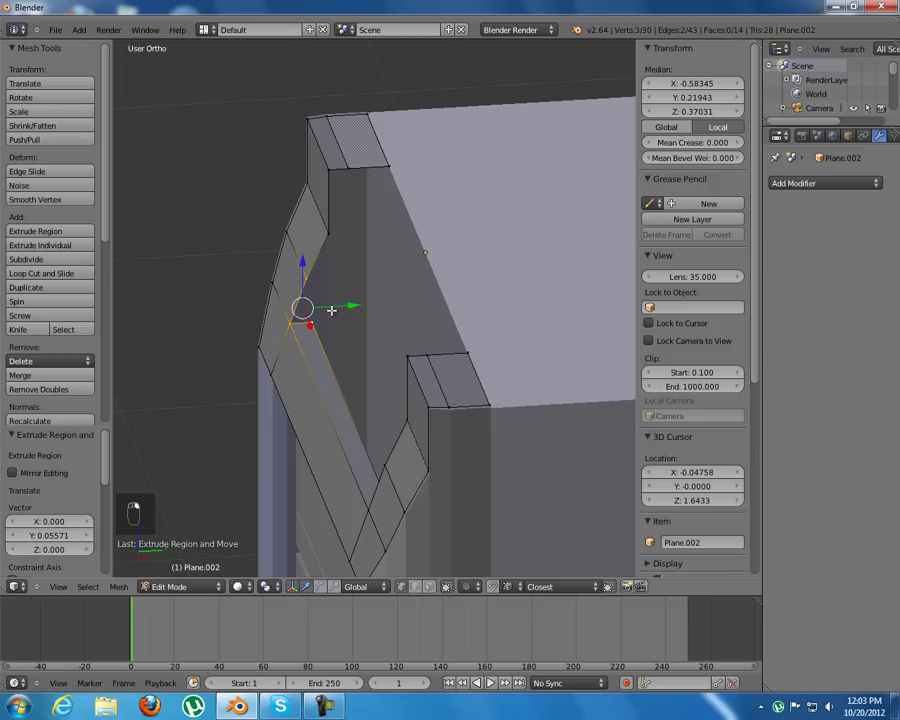
pyautogui.press('f')
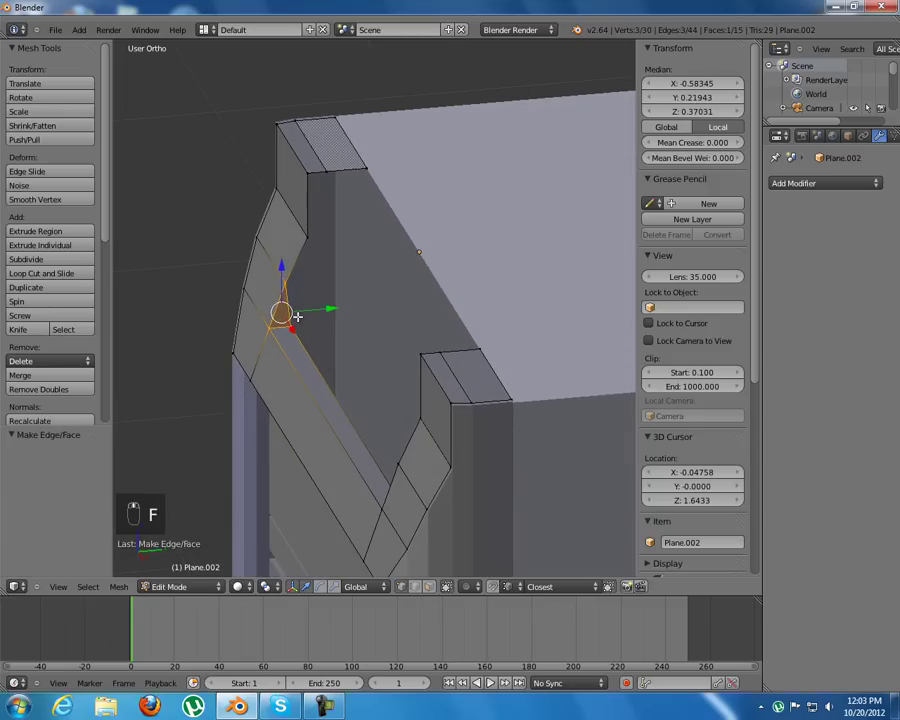
pyautogui.press('ctrl+z')
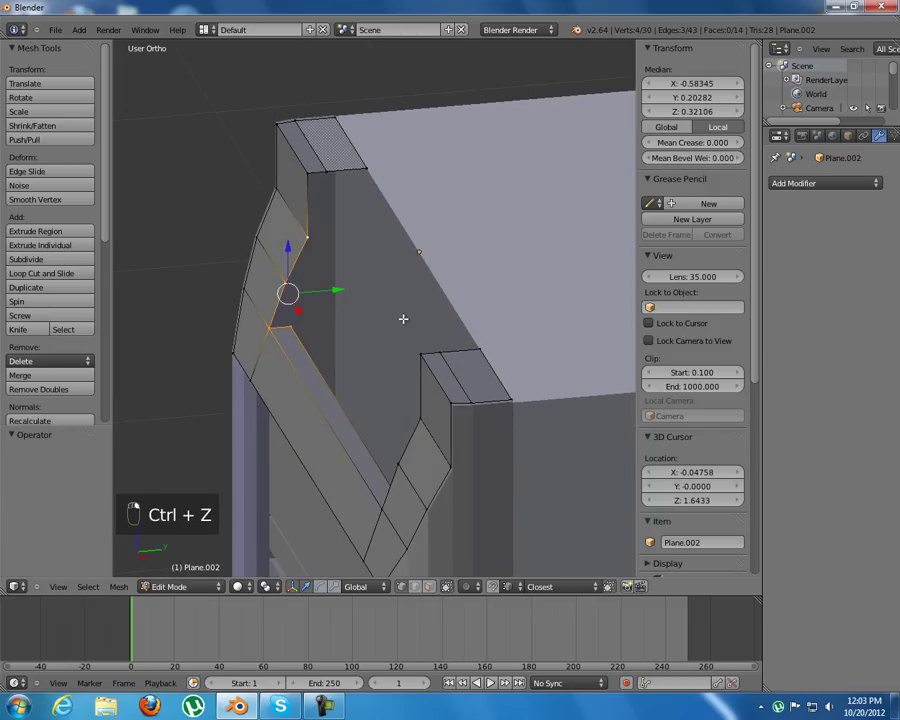
pyautogui.press('f')
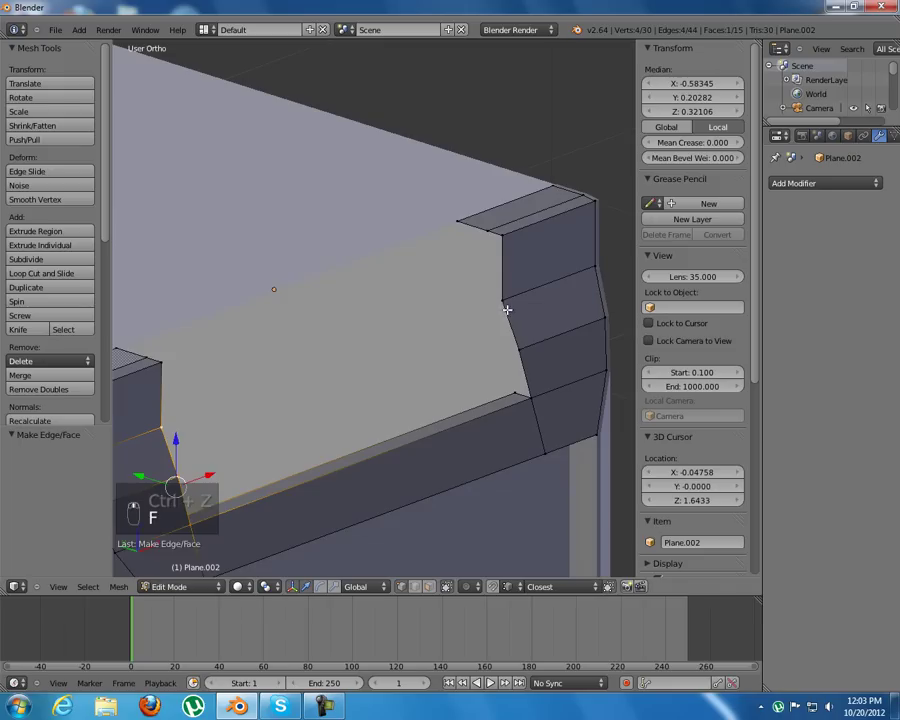
pyautogui.press('f')
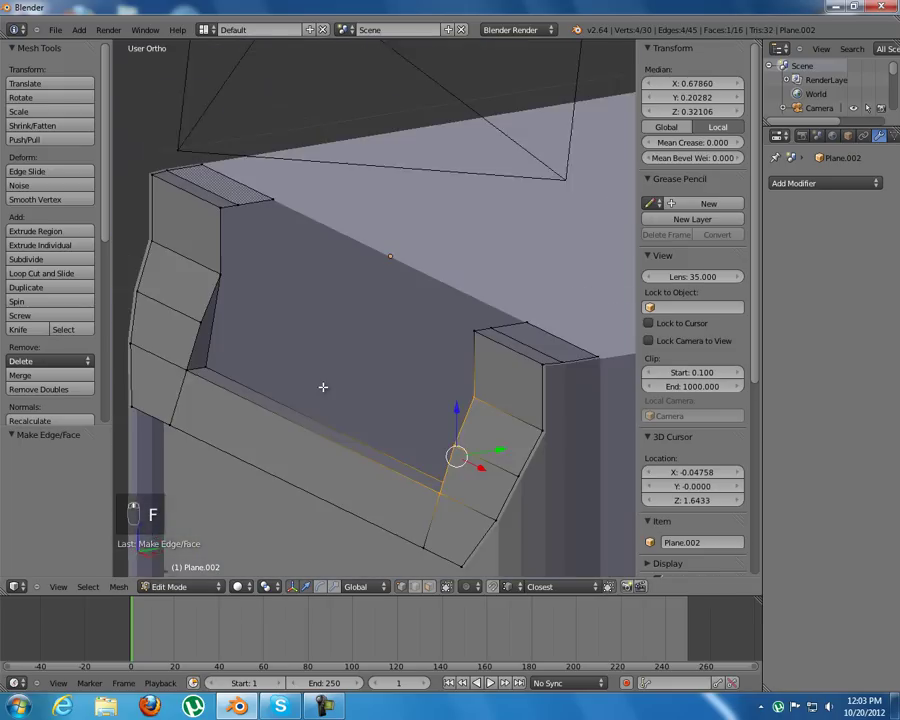